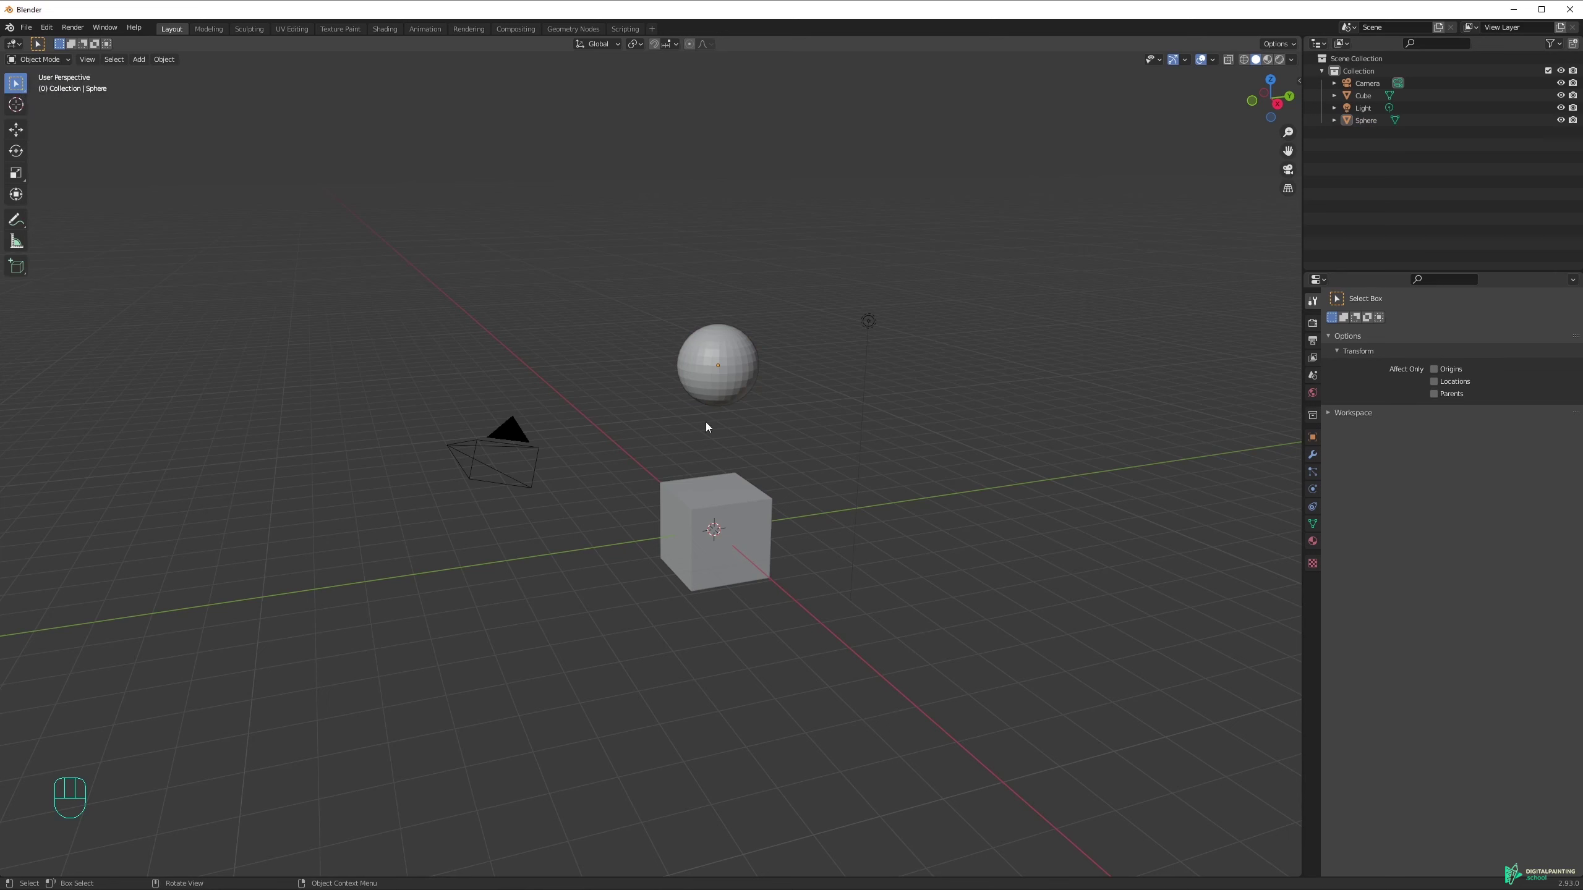
# Click-select objects and Shift-click the sphere and cube together, then clear the selection.
pyautogui.click(959, 634)
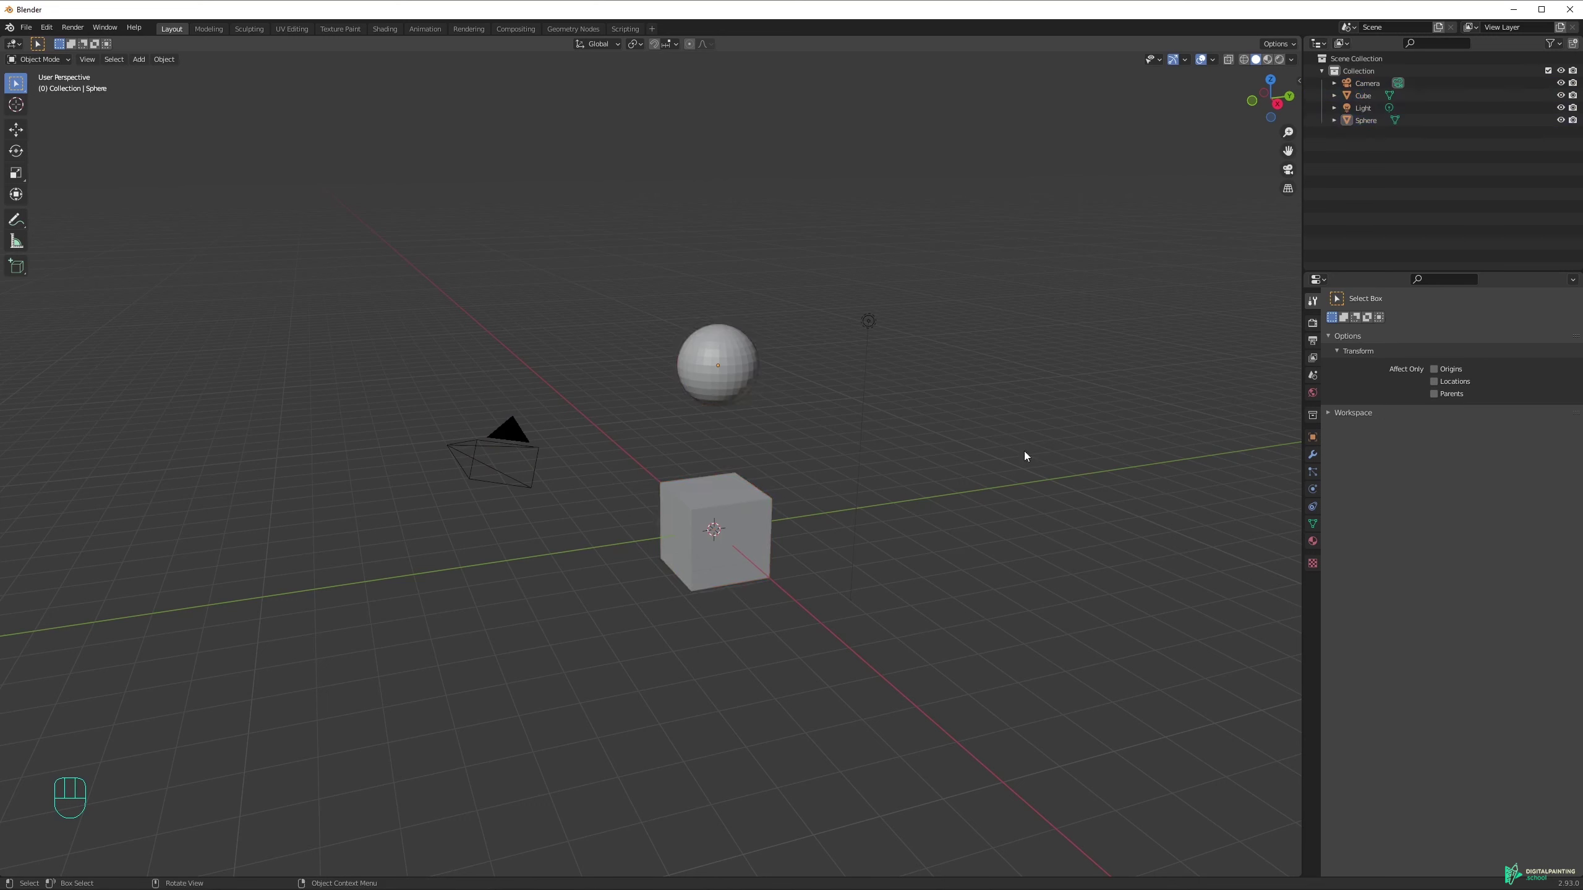
pyautogui.click(829, 351)
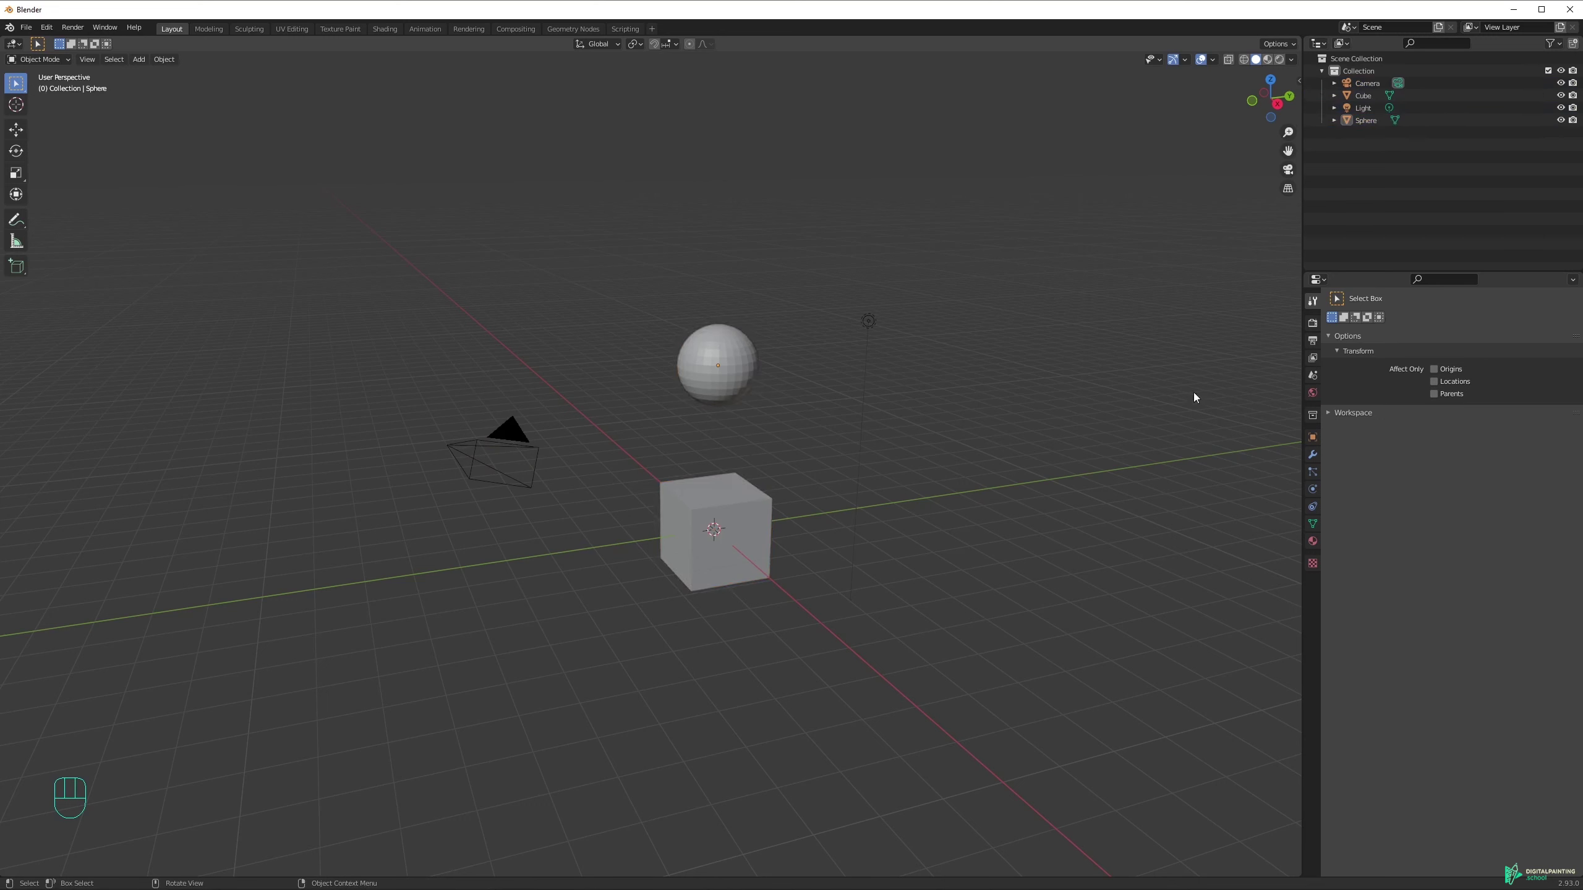
pyautogui.click(1012, 285)
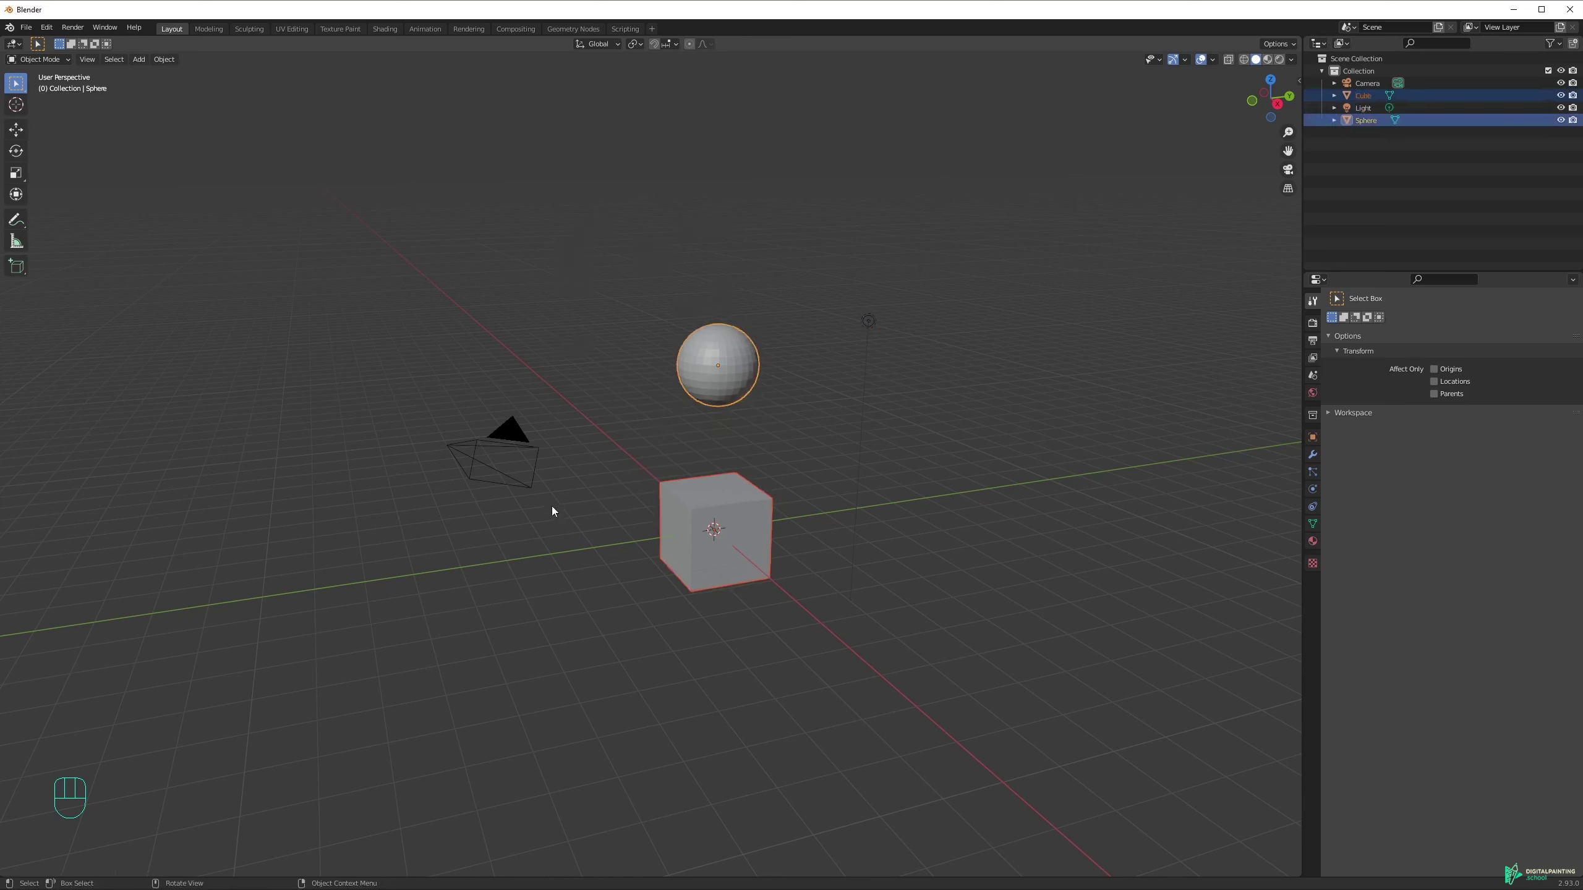
pyautogui.click(574, 279)
pyautogui.click(722, 386)
pyautogui.moveTo(787, 402); pyautogui.dragTo(23, 83)
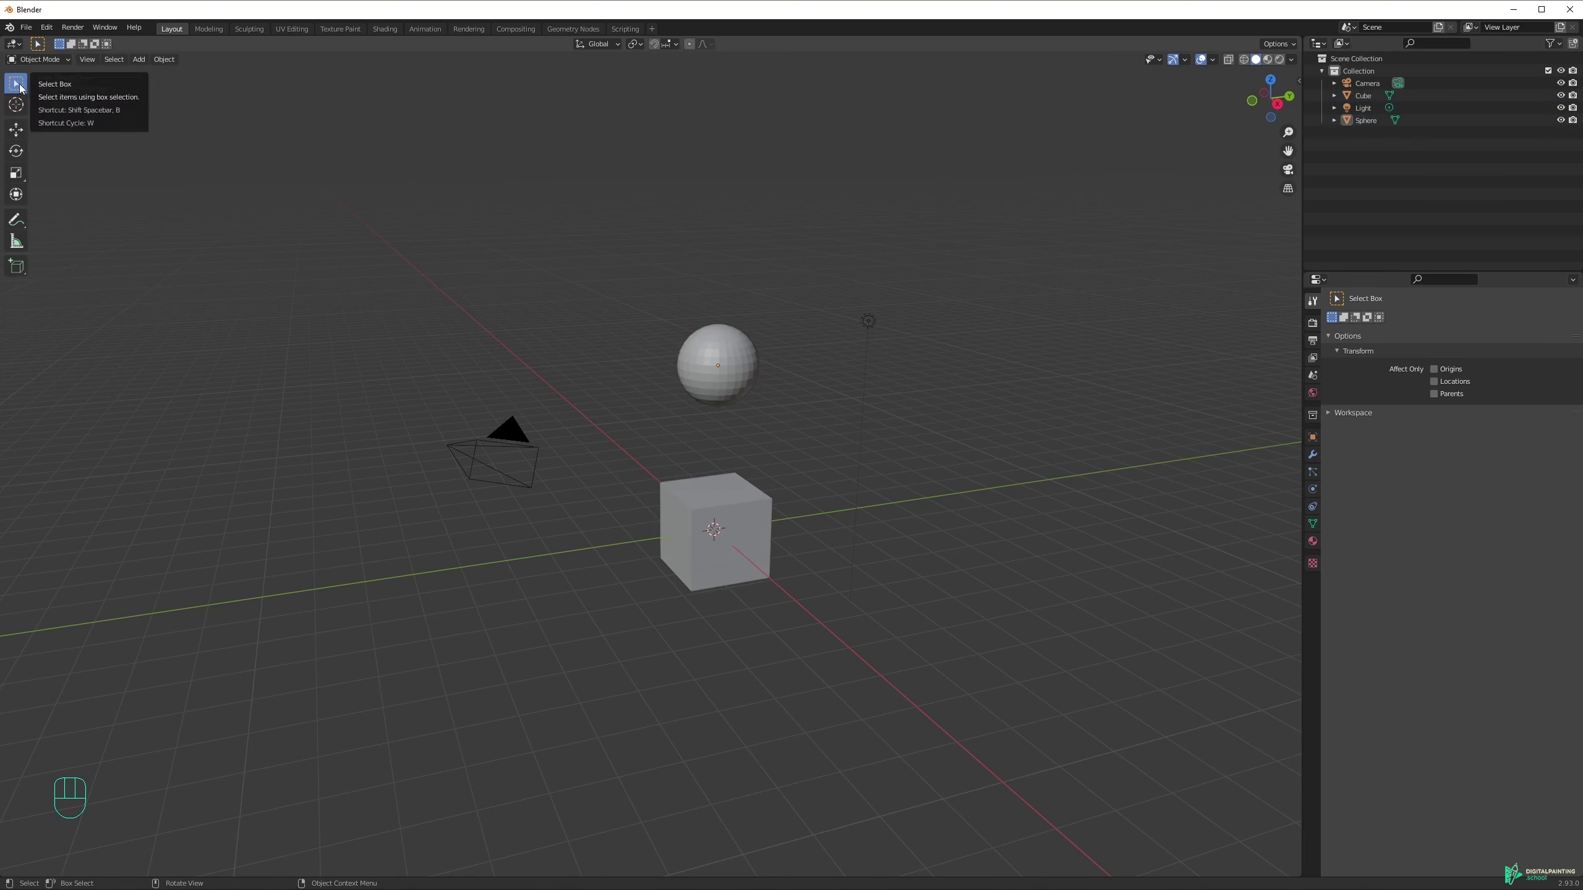
# Use box select from the toolbar to select the light on its own.
pyautogui.click(18, 82)
pyautogui.moveTo(19, 89); pyautogui.dragTo(88, 96)
pyautogui.click(663, 260)
pyautogui.moveTo(731, 368); pyautogui.dragTo(734, 498)
pyautogui.click(518, 433)
pyautogui.click(737, 376)
pyautogui.click(869, 326)
pyautogui.moveTo(26, 89); pyautogui.dragTo(67, 117)
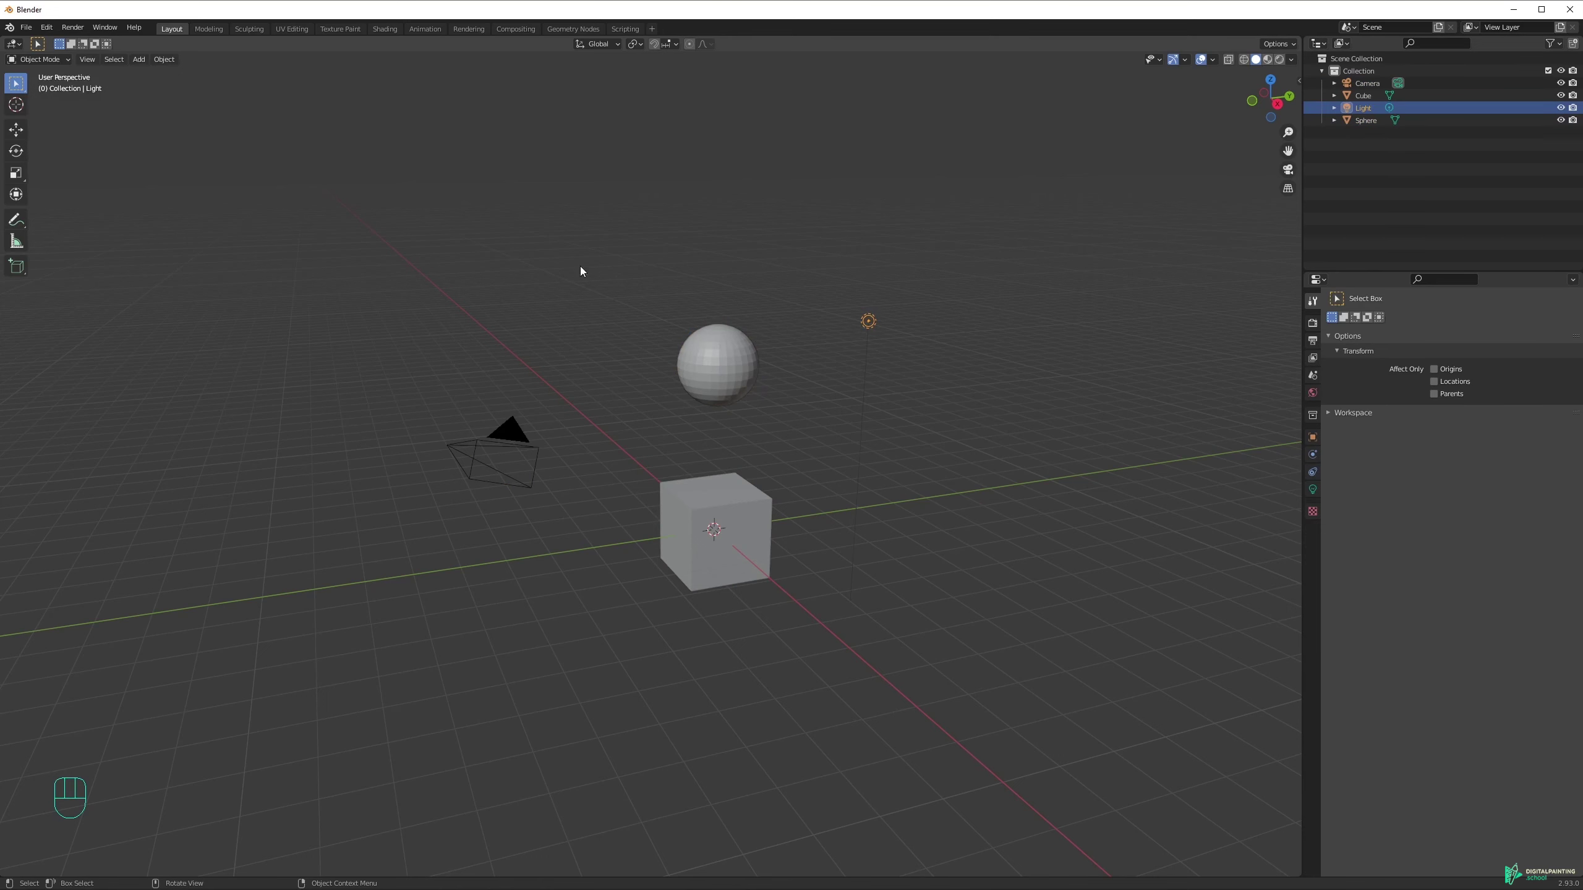
# Box-select the sphere and cube, then lasso-select just the sphere.
pyautogui.moveTo(738, 374); pyautogui.dragTo(963, 591)
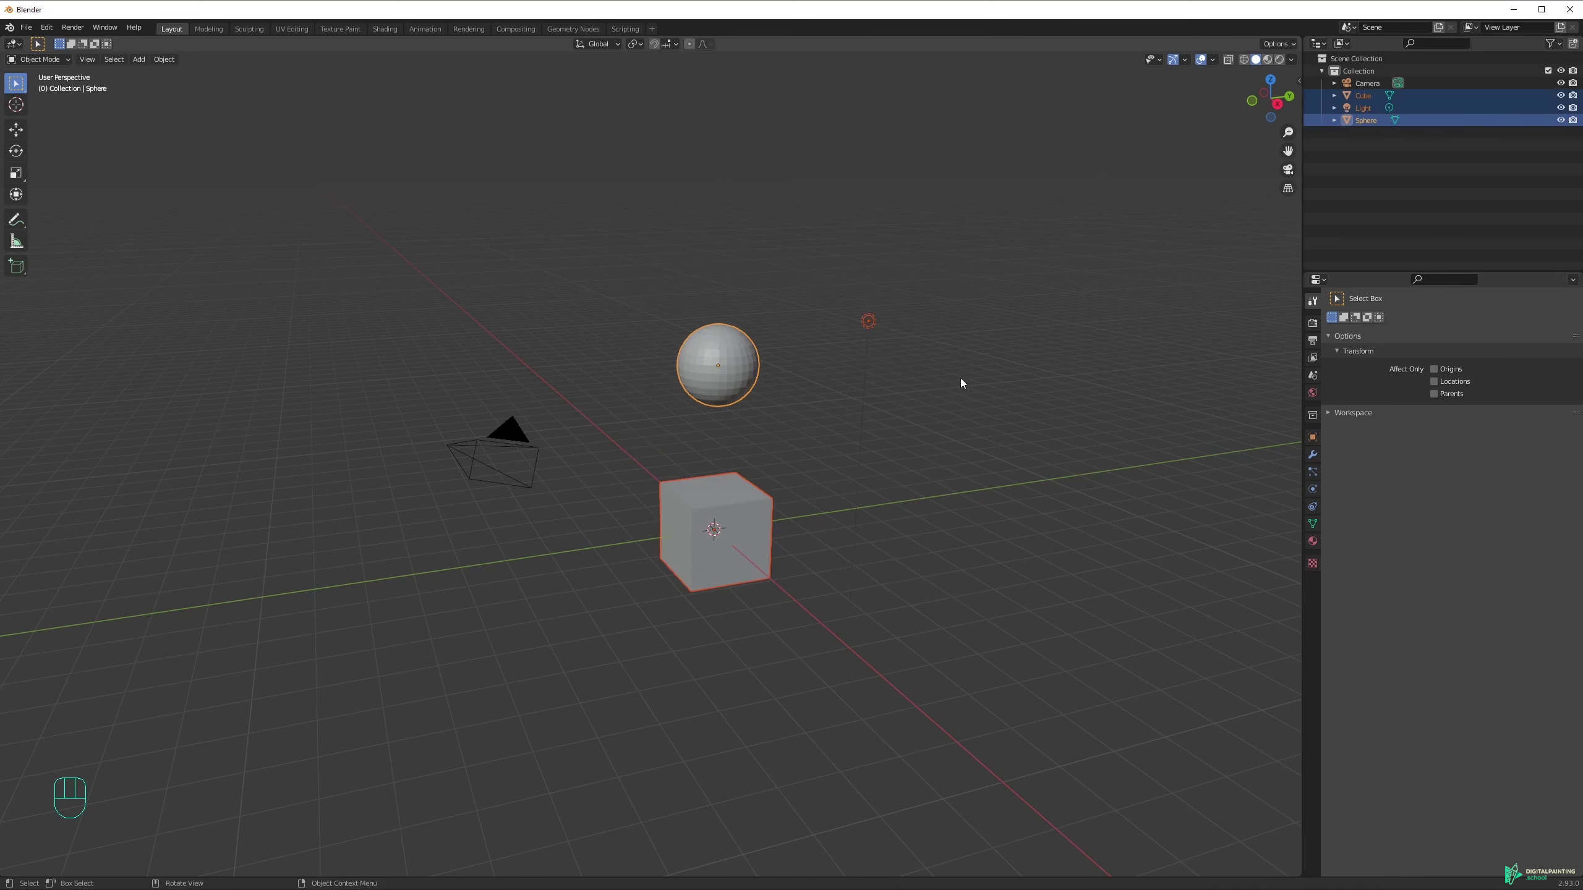
pyautogui.click(804, 418)
pyautogui.moveTo(24, 89); pyautogui.dragTo(79, 172)
pyautogui.moveTo(655, 353); pyautogui.dragTo(720, 262)
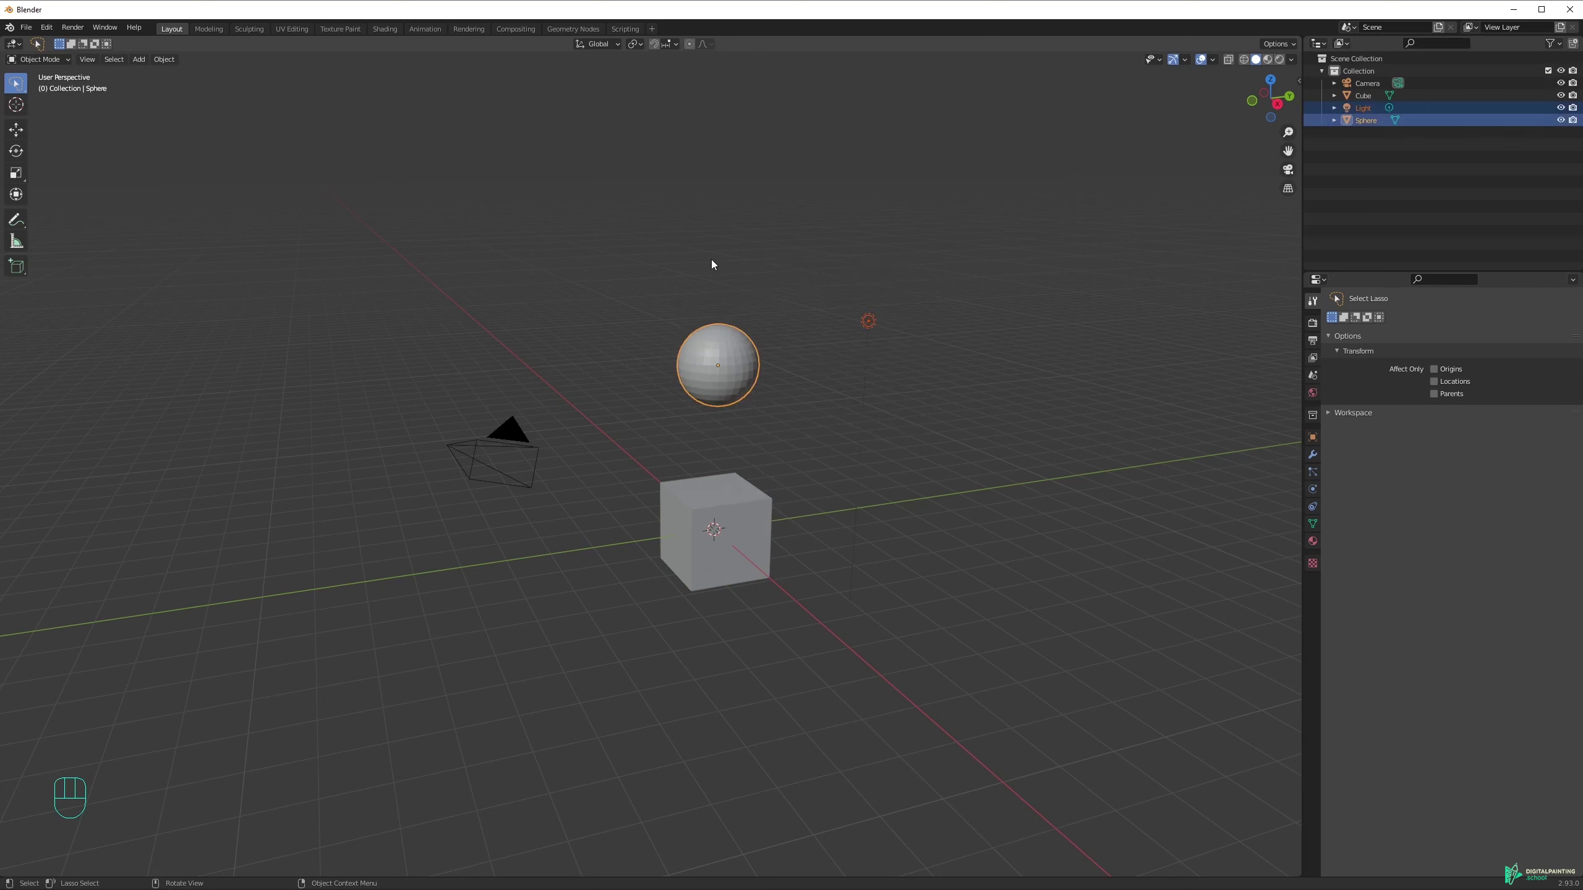
# Lasso-select just the cube, leaving the circle-select tool active.
pyautogui.moveTo(636, 298); pyautogui.dragTo(810, 300)
pyautogui.moveTo(584, 371); pyautogui.dragTo(563, 395)
pyautogui.moveTo(615, 508); pyautogui.dragTo(639, 407)
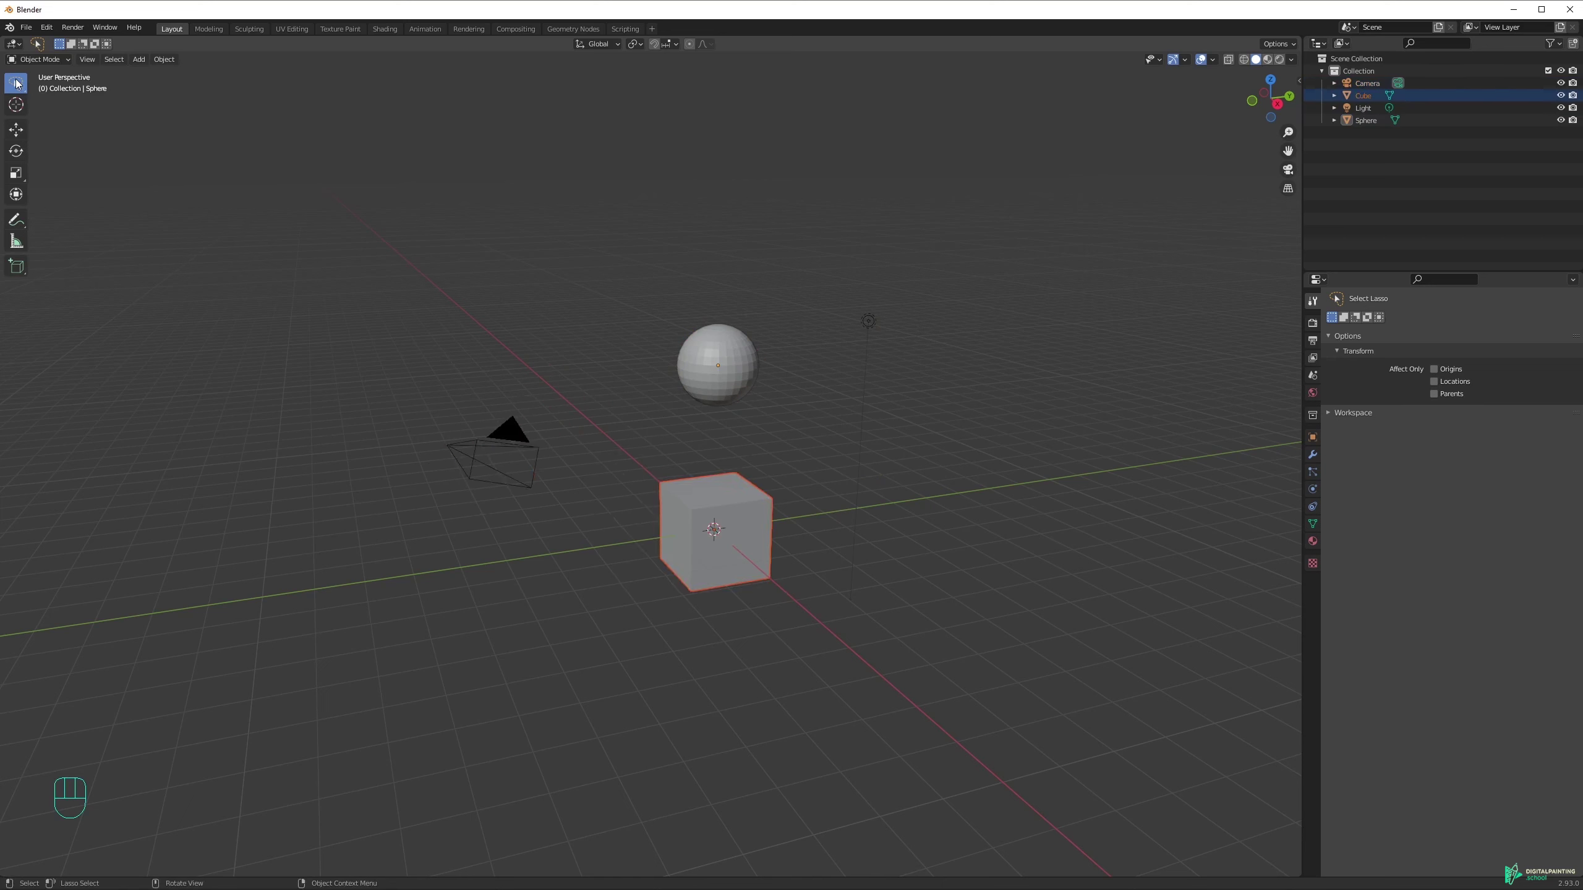
pyautogui.moveTo(18, 77); pyautogui.dragTo(95, 142)
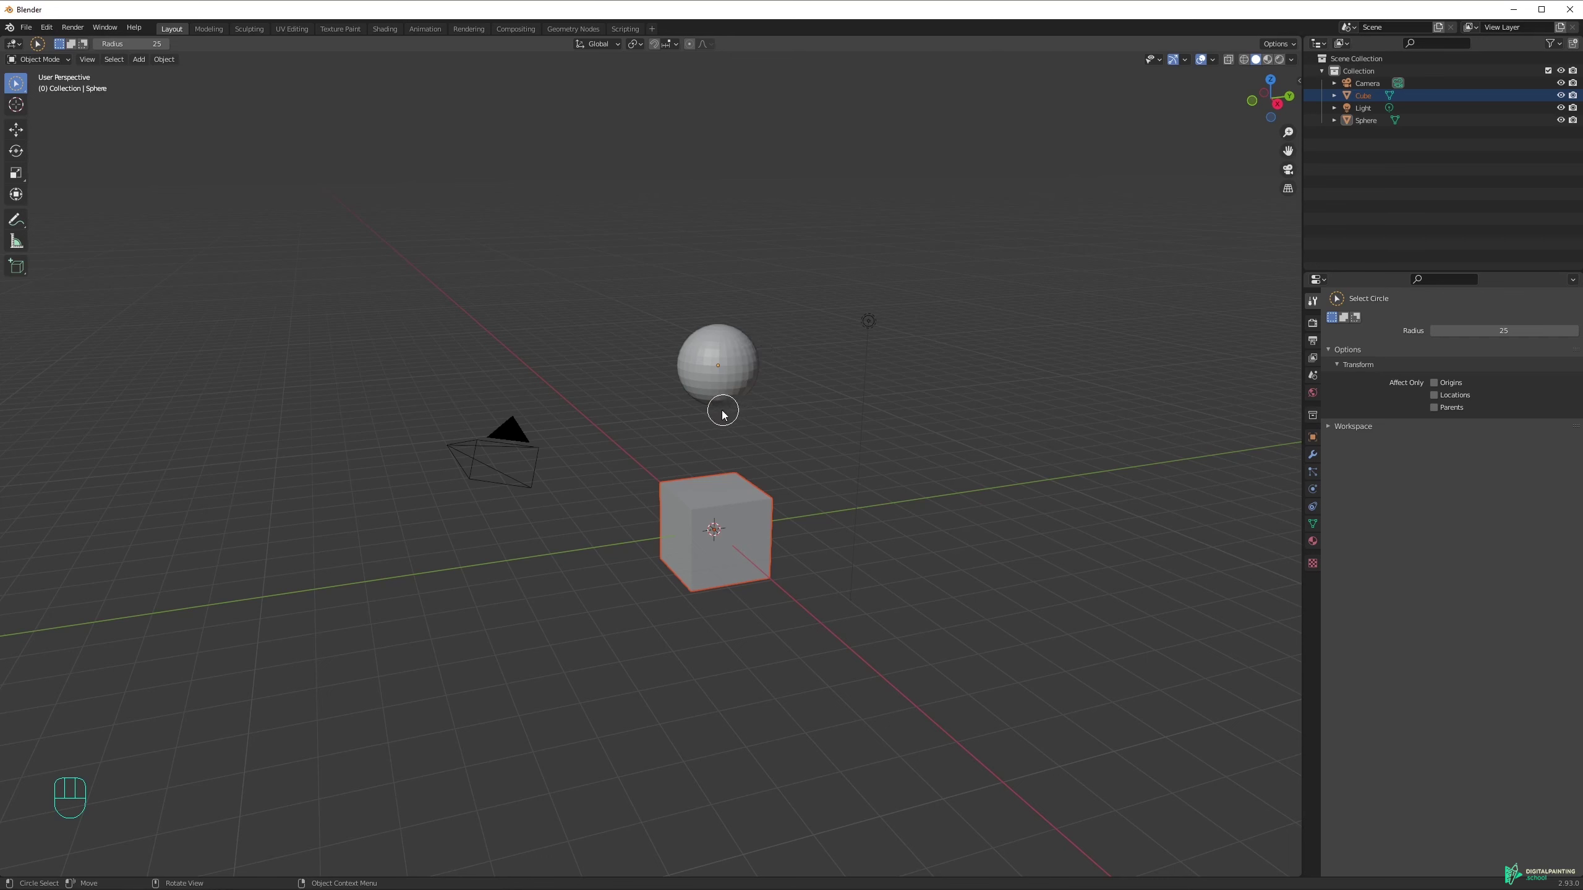
# Circle-select the sphere, camera, cube and light, then deselect everything and pick the Move tool.
pyautogui.click(719, 422)
pyautogui.moveTo(816, 290); pyautogui.dragTo(851, 398)
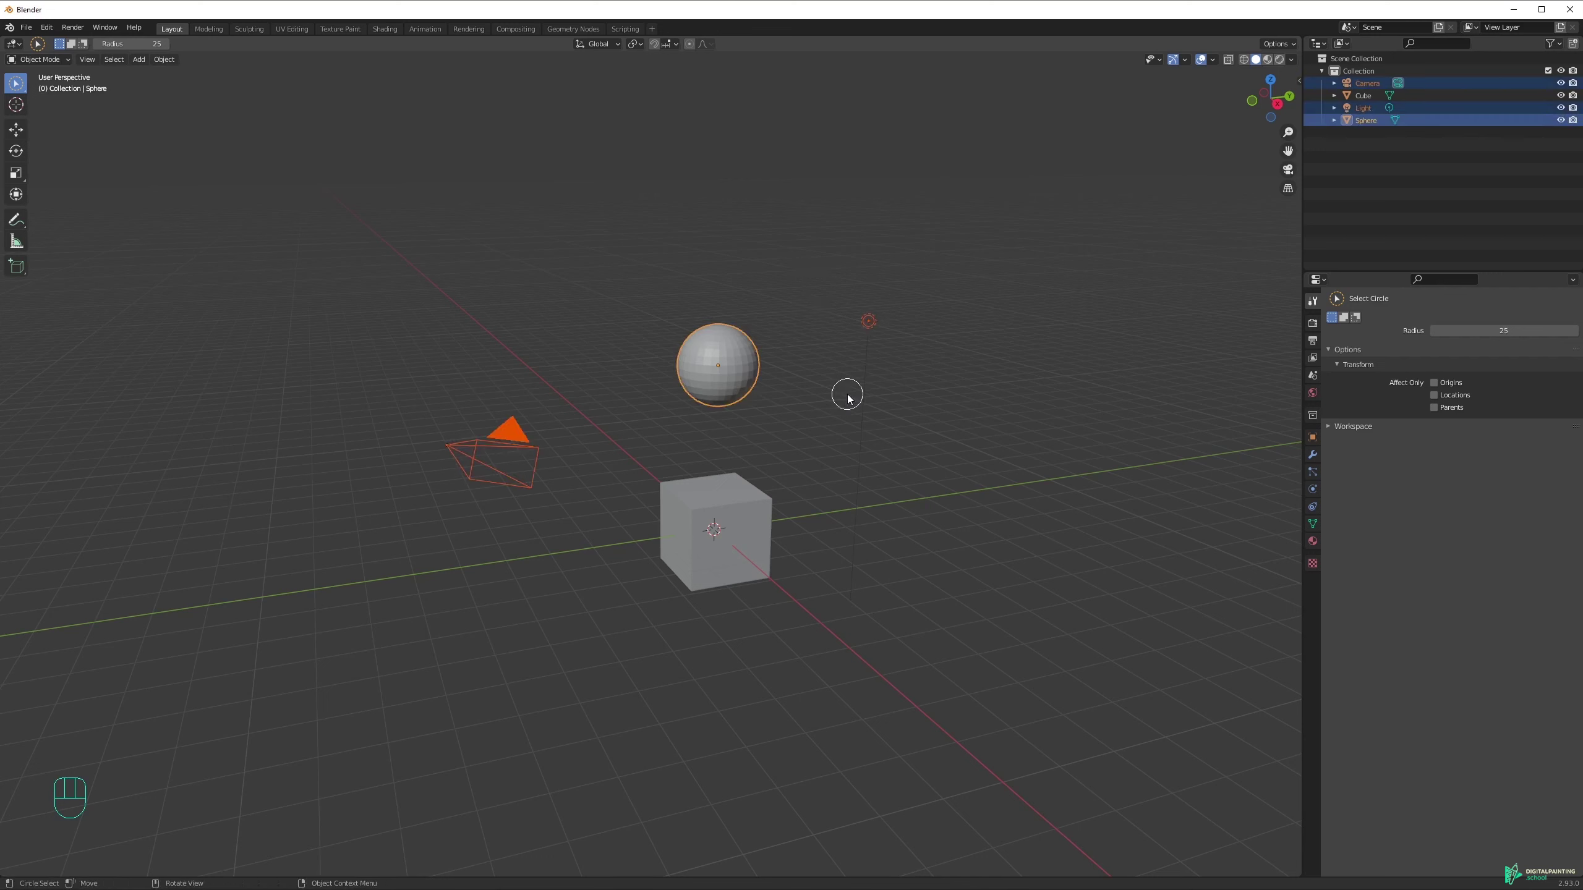
pyautogui.click(683, 448)
pyautogui.moveTo(690, 508); pyautogui.dragTo(943, 323)
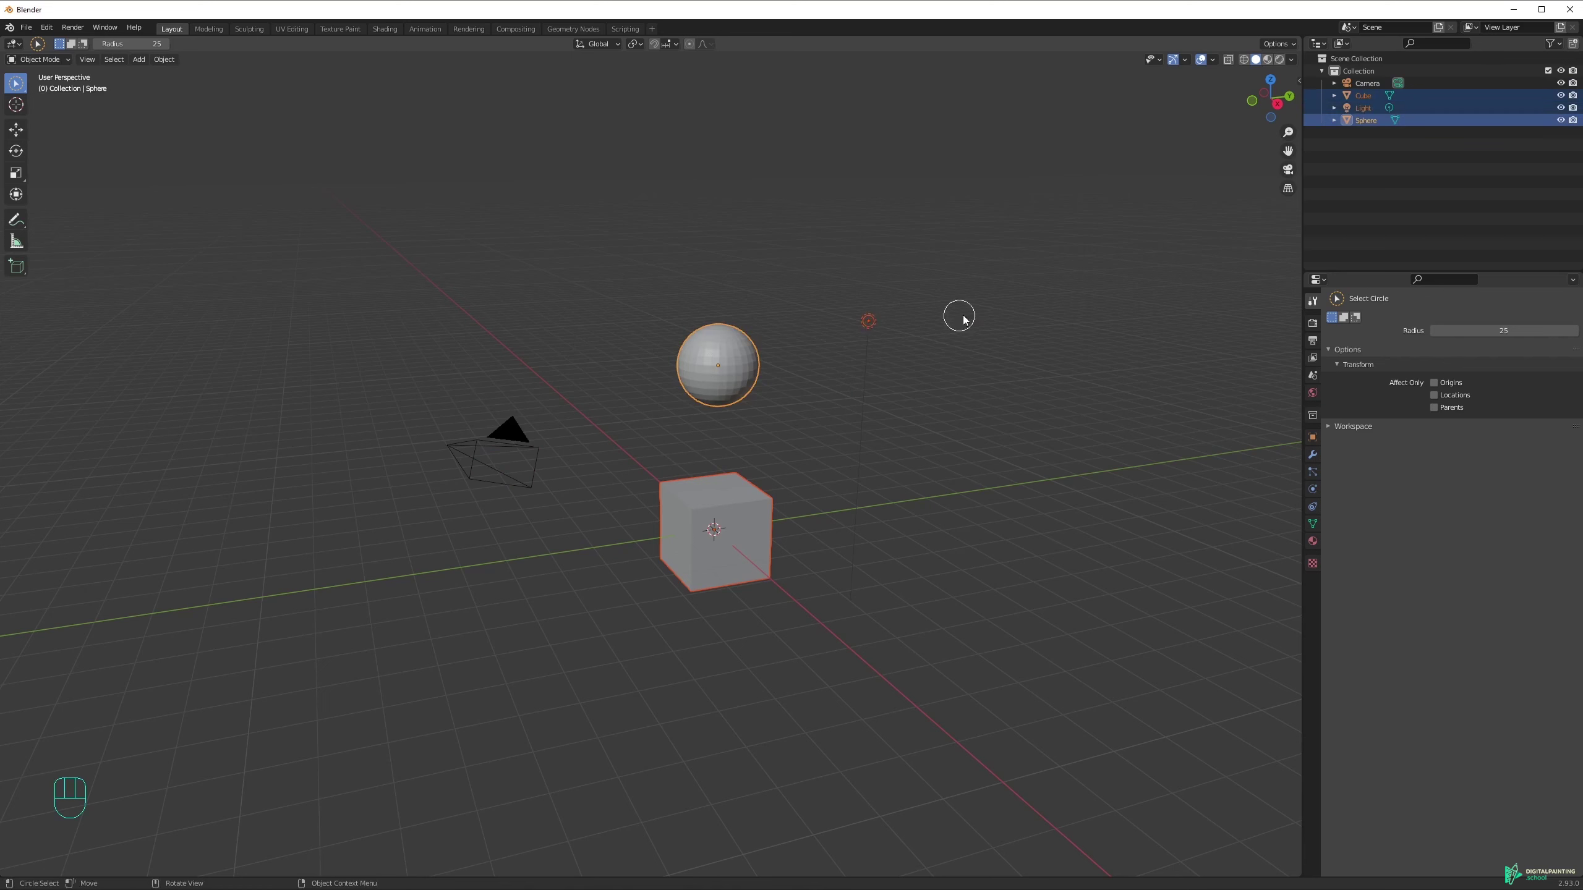
pyautogui.click(865, 203)
pyautogui.moveTo(23, 87); pyautogui.dragTo(48, 116)
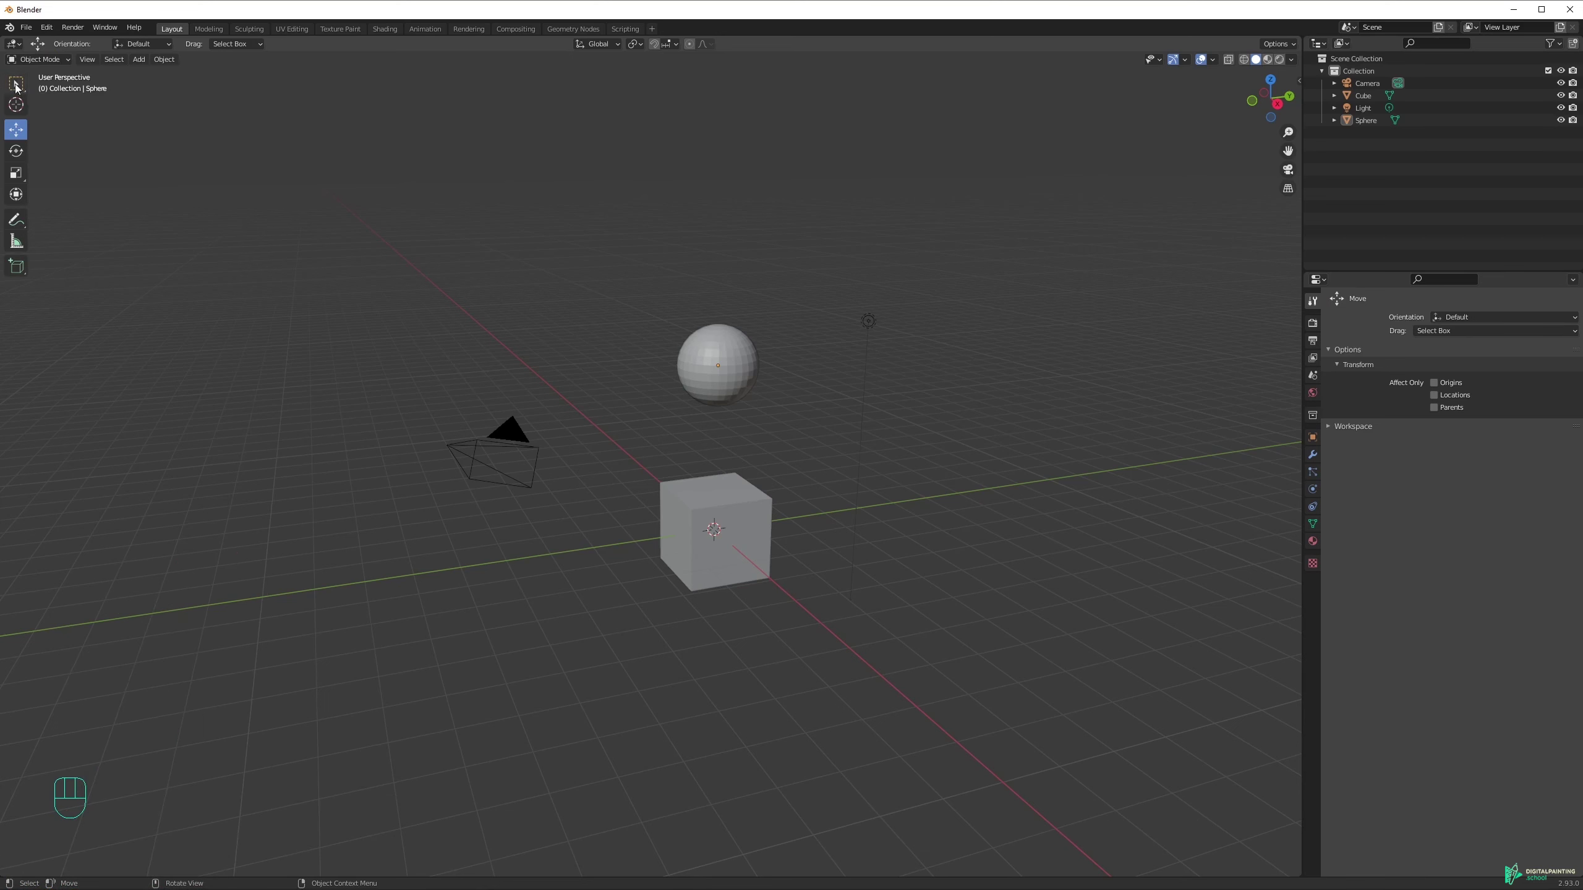
# Cycle through the selection tool styles repeatedly with W.
pyautogui.press('w')
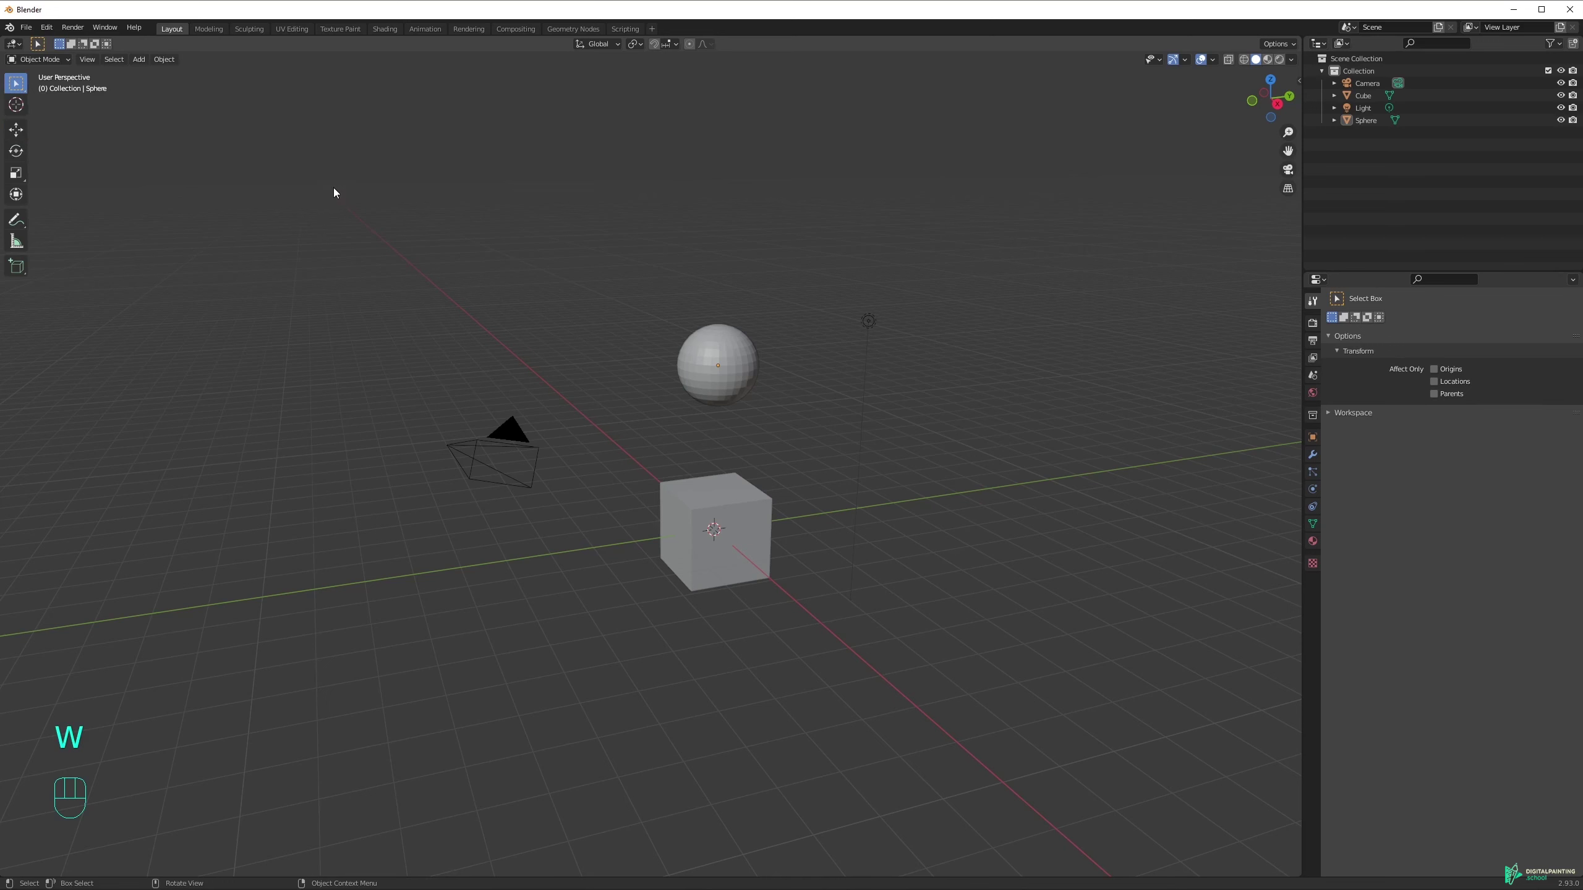
pyautogui.press('w')
pyautogui.press('w')
pyautogui.press('w')
pyautogui.press('w')
pyautogui.press('w')
pyautogui.press('w')
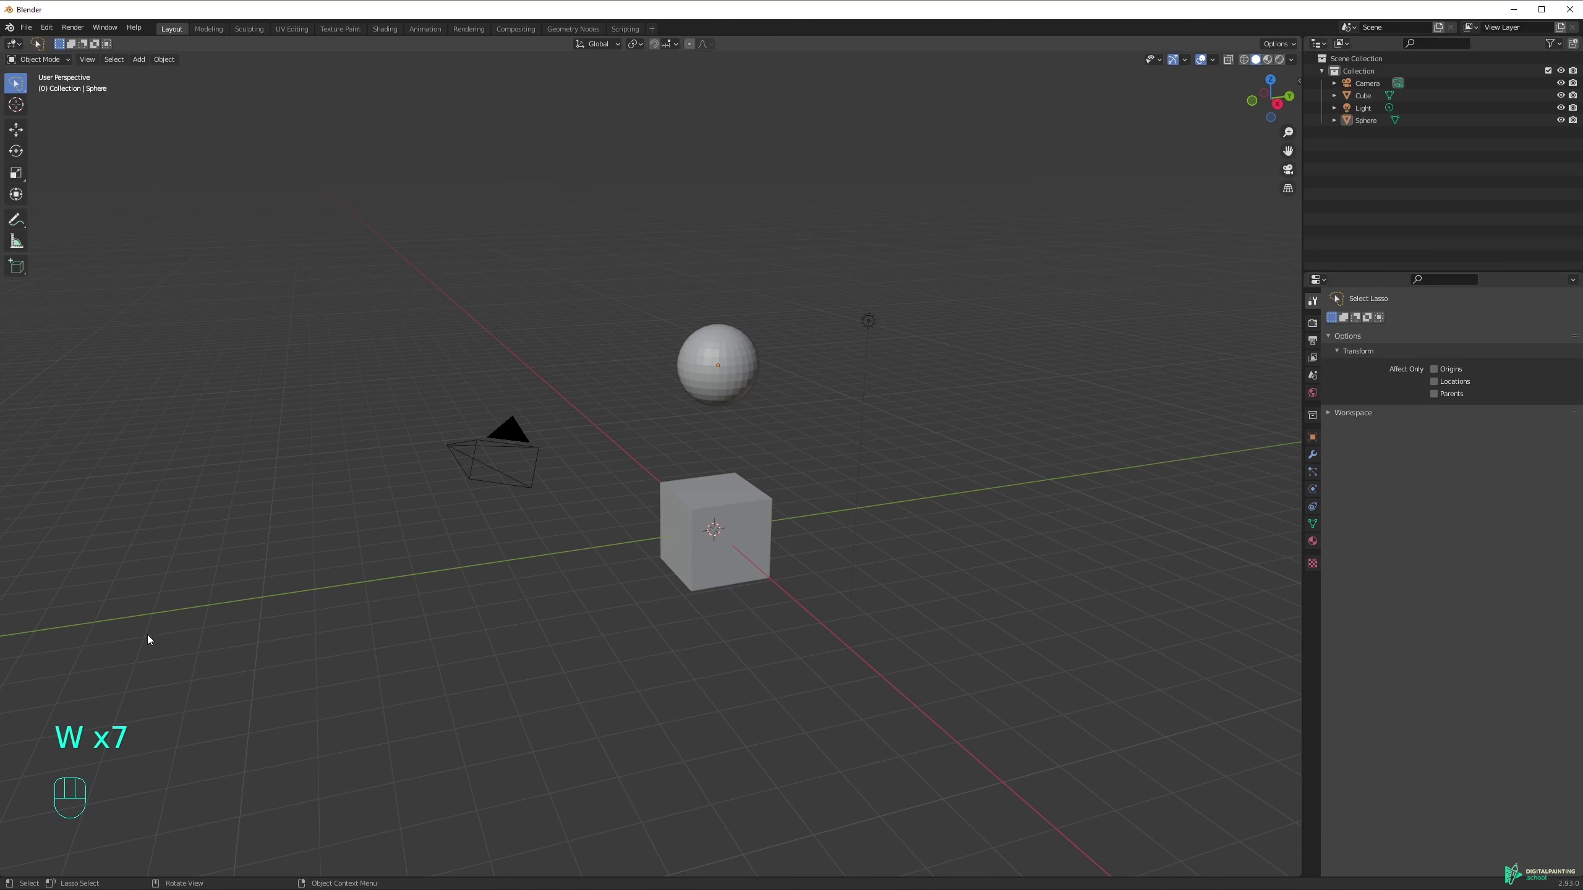
pyautogui.press('w')
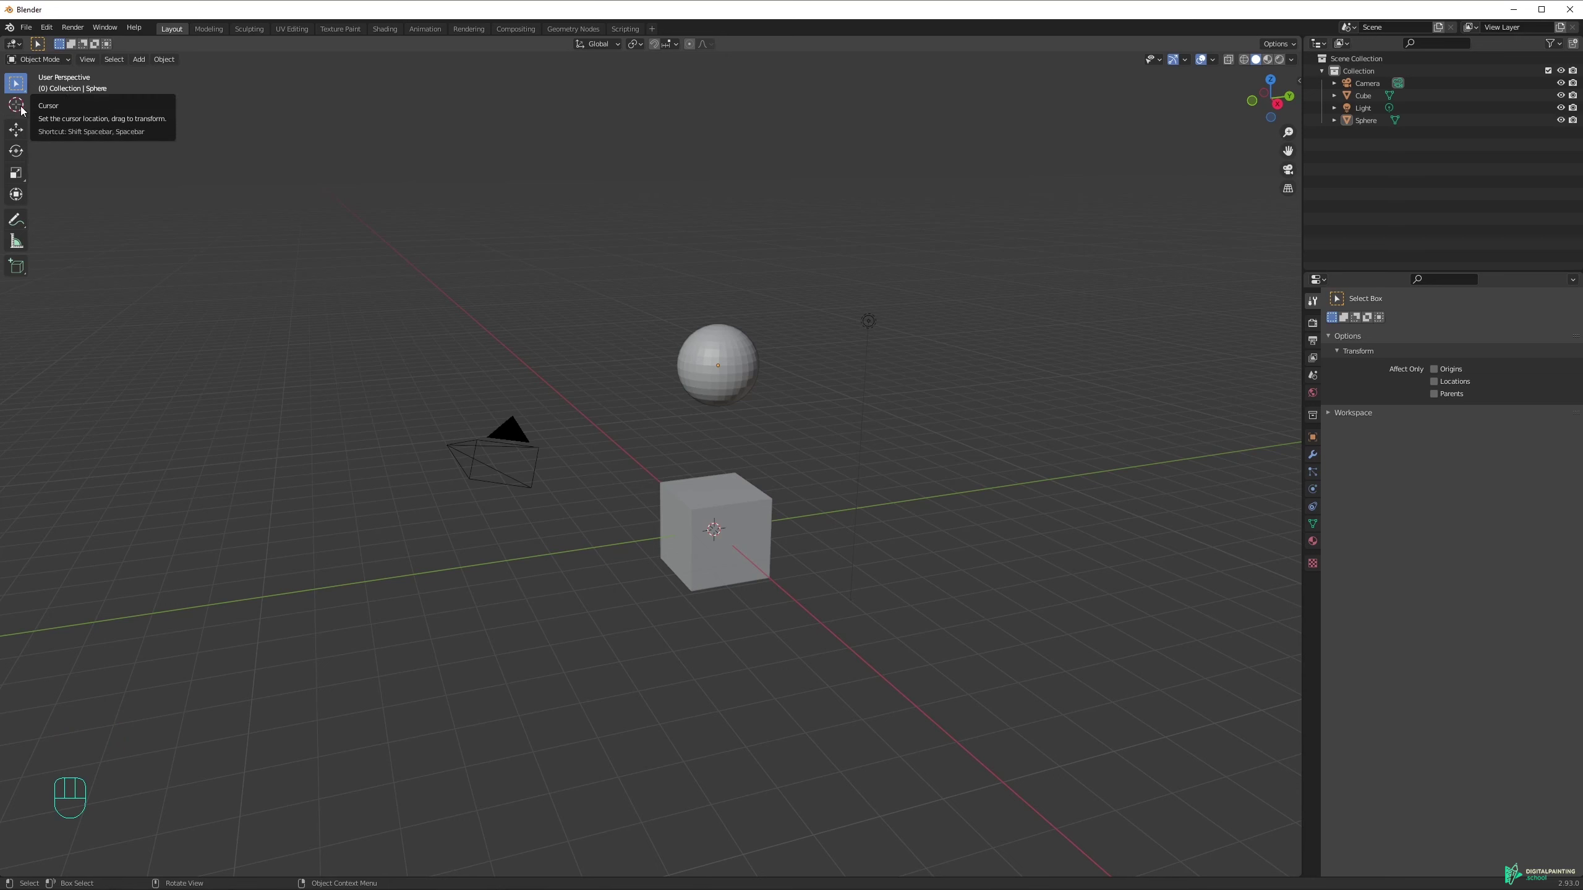
# Place the 3D cursor beside the cube with the Cursor tool, then select the cube.
pyautogui.click(853, 480)
pyautogui.moveTo(930, 496); pyautogui.dragTo(594, 556)
pyautogui.click(635, 476)
pyautogui.click(800, 466)
pyautogui.click(936, 496)
pyautogui.moveTo(952, 508); pyautogui.dragTo(940, 549)
pyautogui.moveTo(842, 575); pyautogui.dragTo(655, 437)
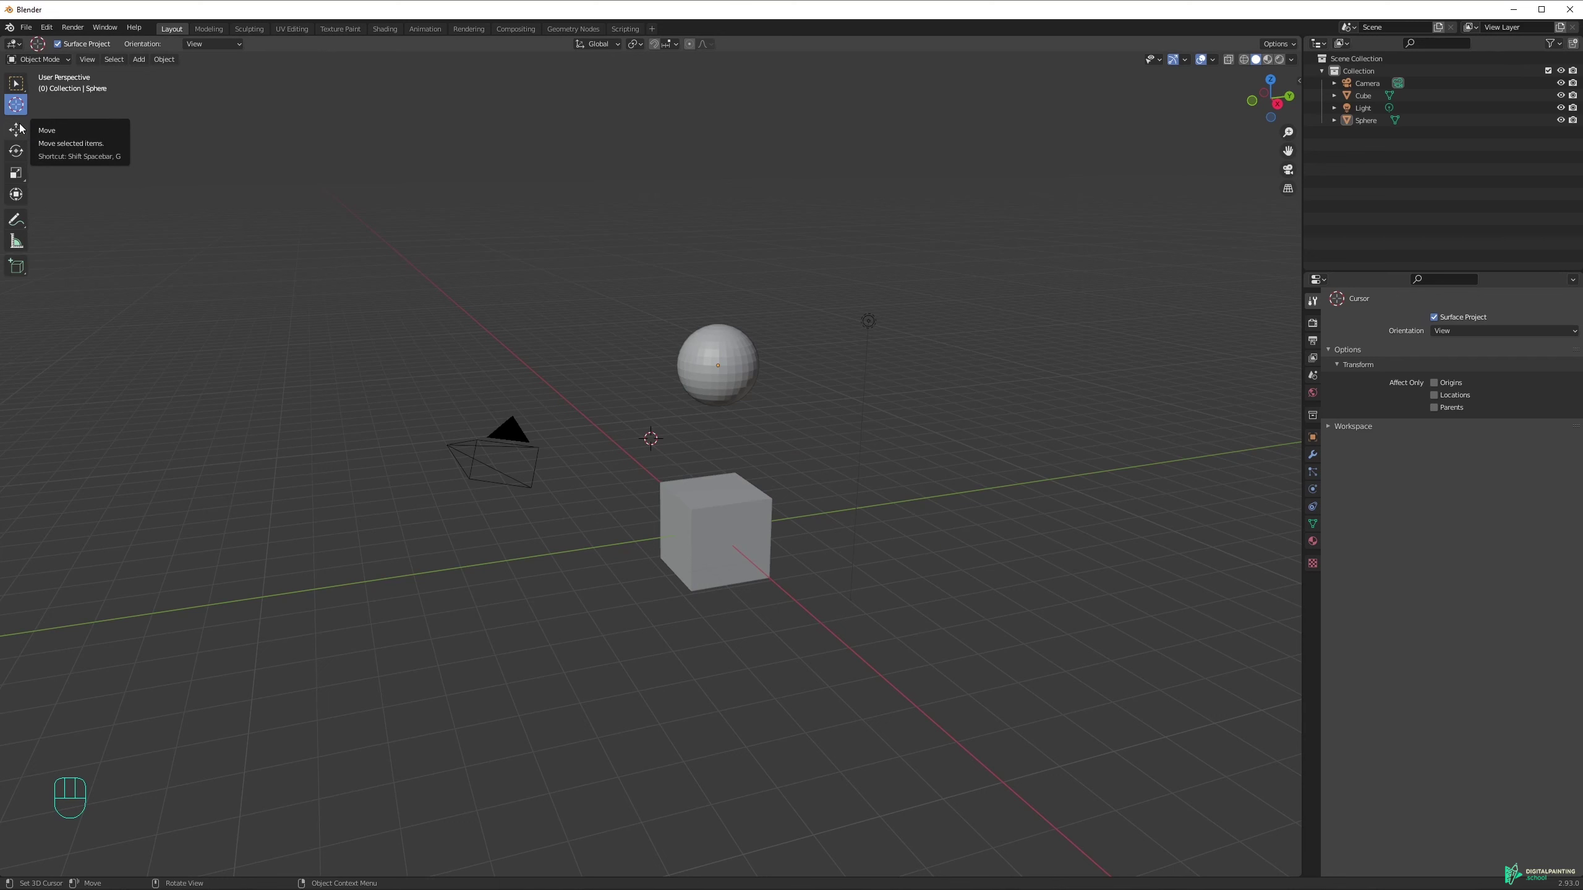
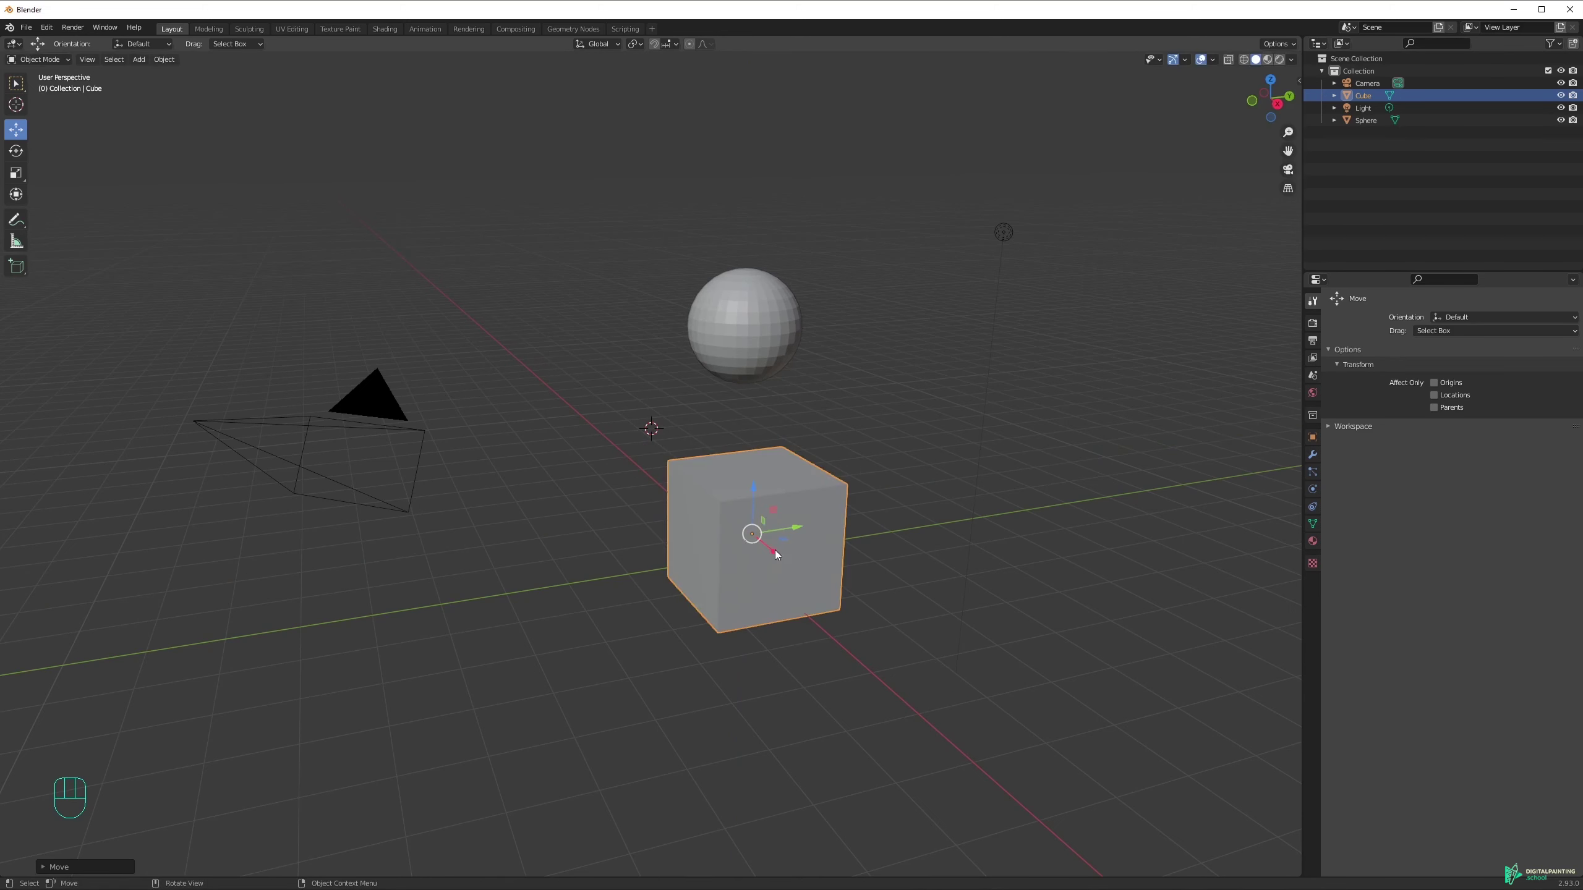
# Drag the cube along the green, red and blue gizmo axes, then undo the extra moves.
pyautogui.moveTo(795, 525); pyautogui.dragTo(891, 509)
pyautogui.click(889, 518)
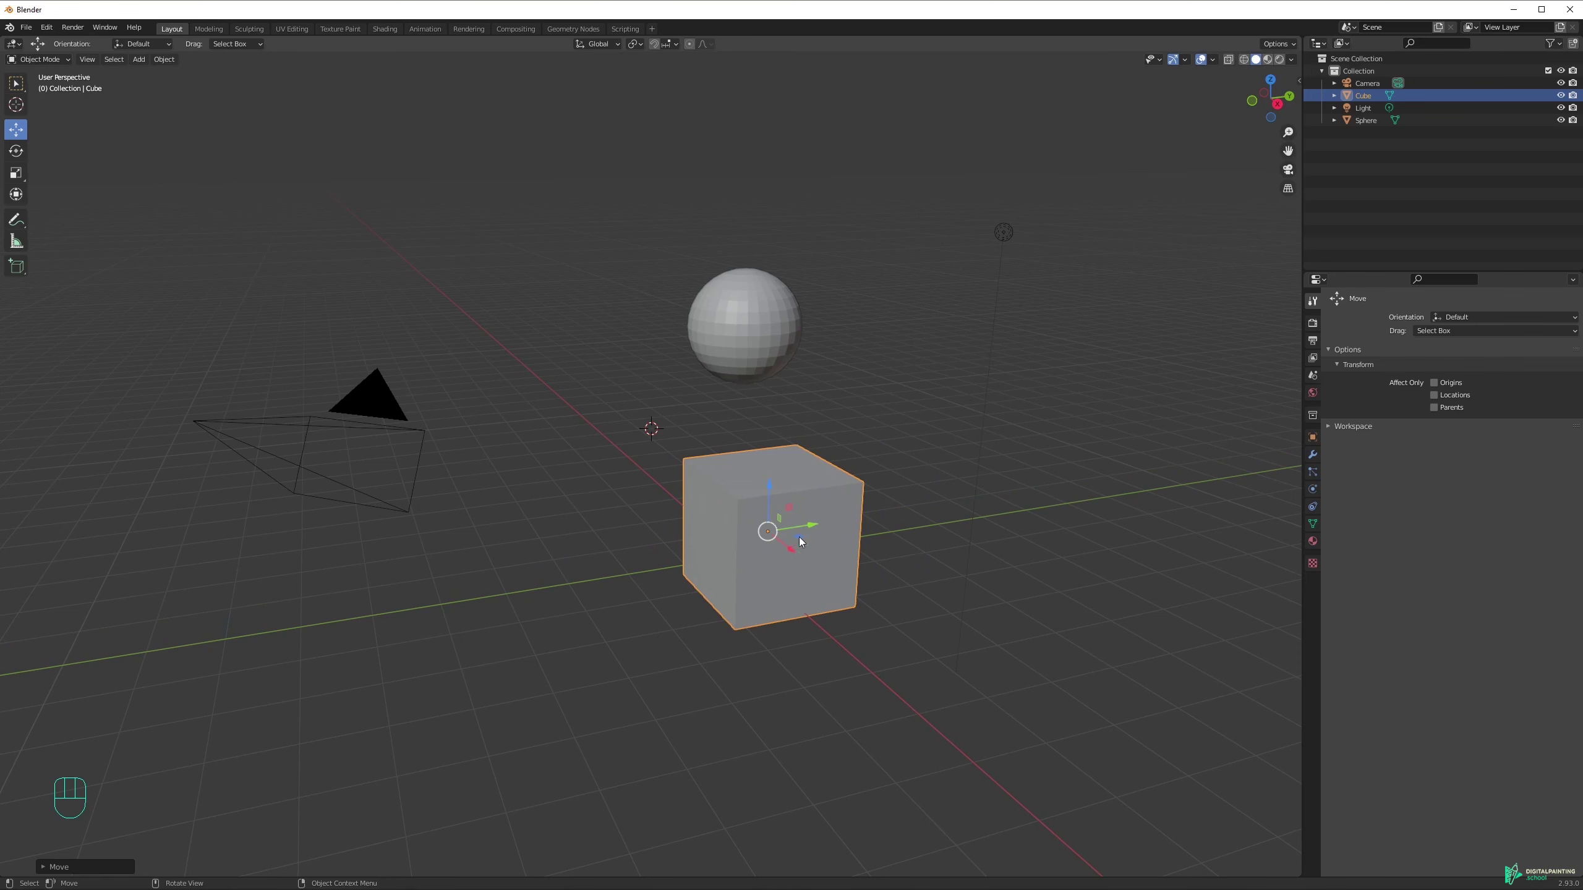
pyautogui.moveTo(803, 535); pyautogui.dragTo(758, 546)
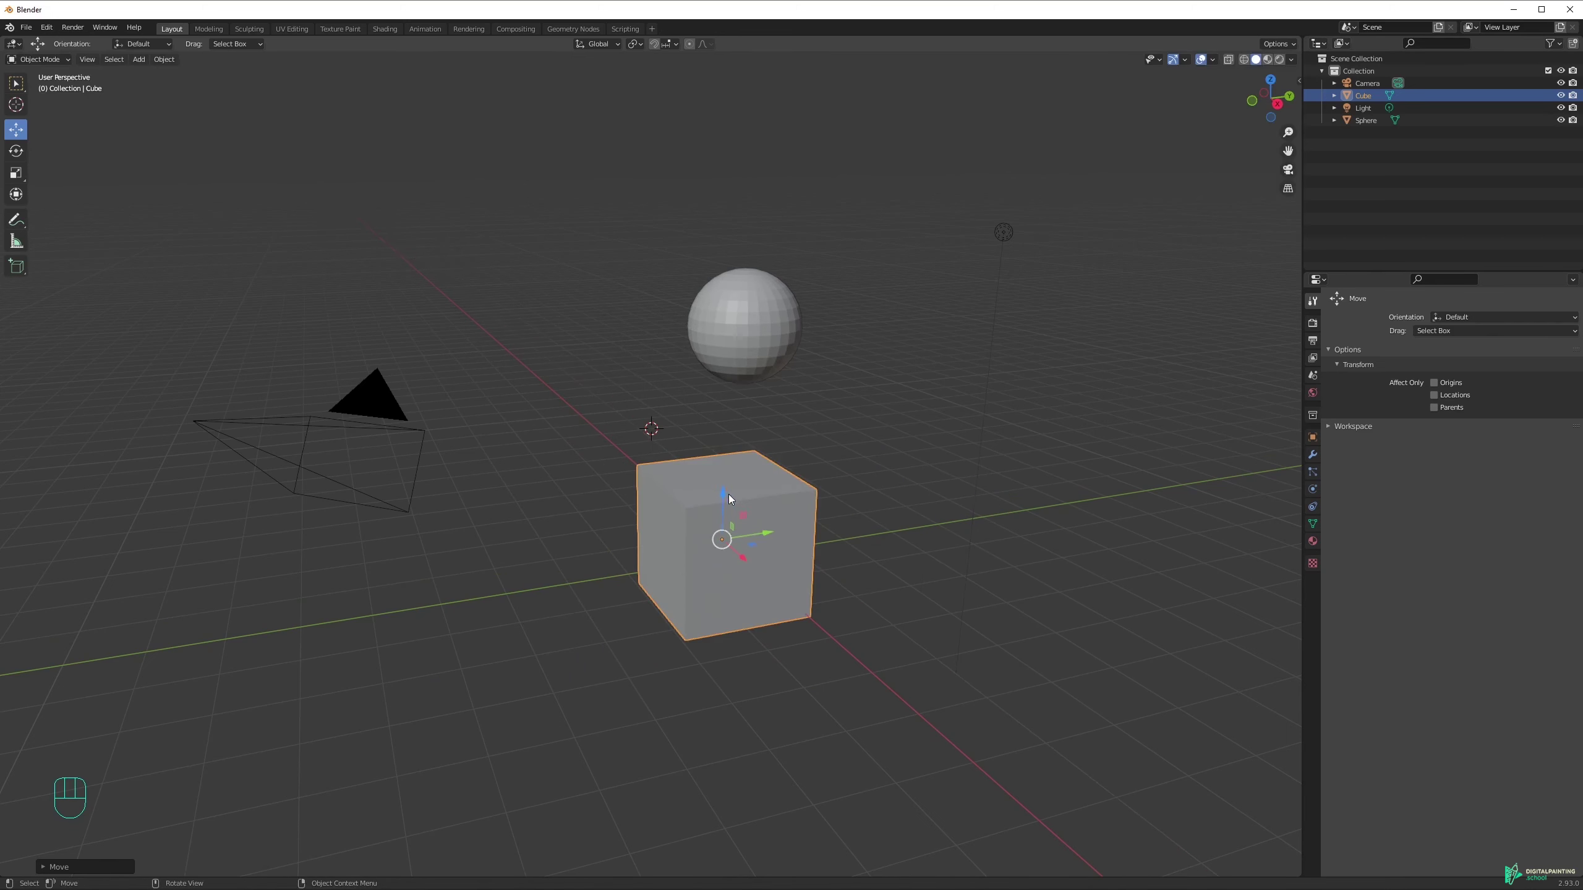
pyautogui.moveTo(745, 514); pyautogui.dragTo(725, 440)
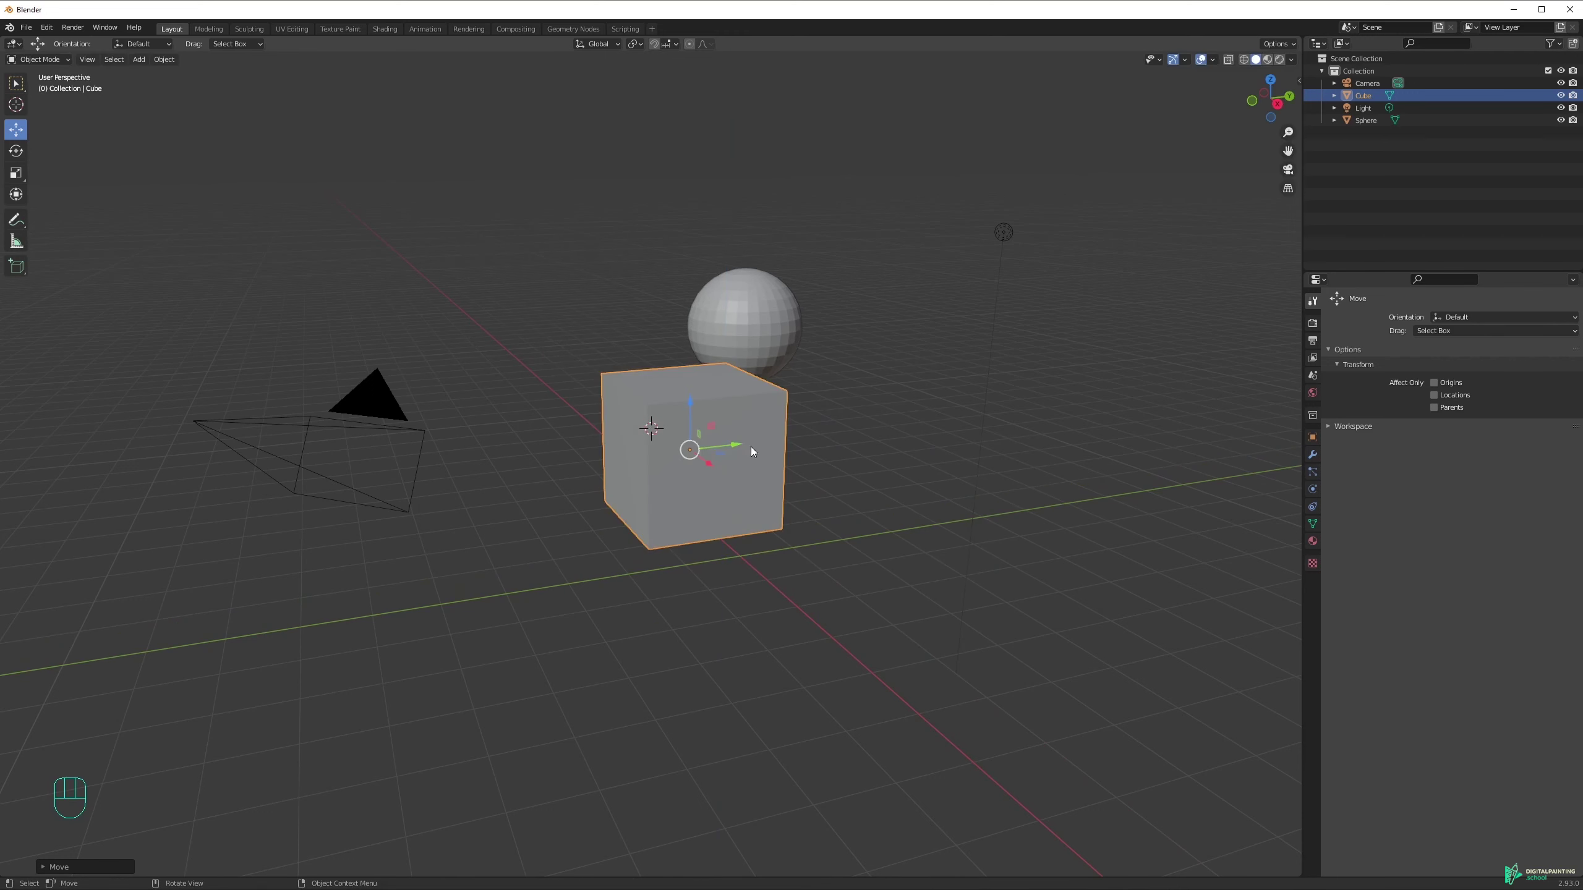
pyautogui.press('ctrl+z')
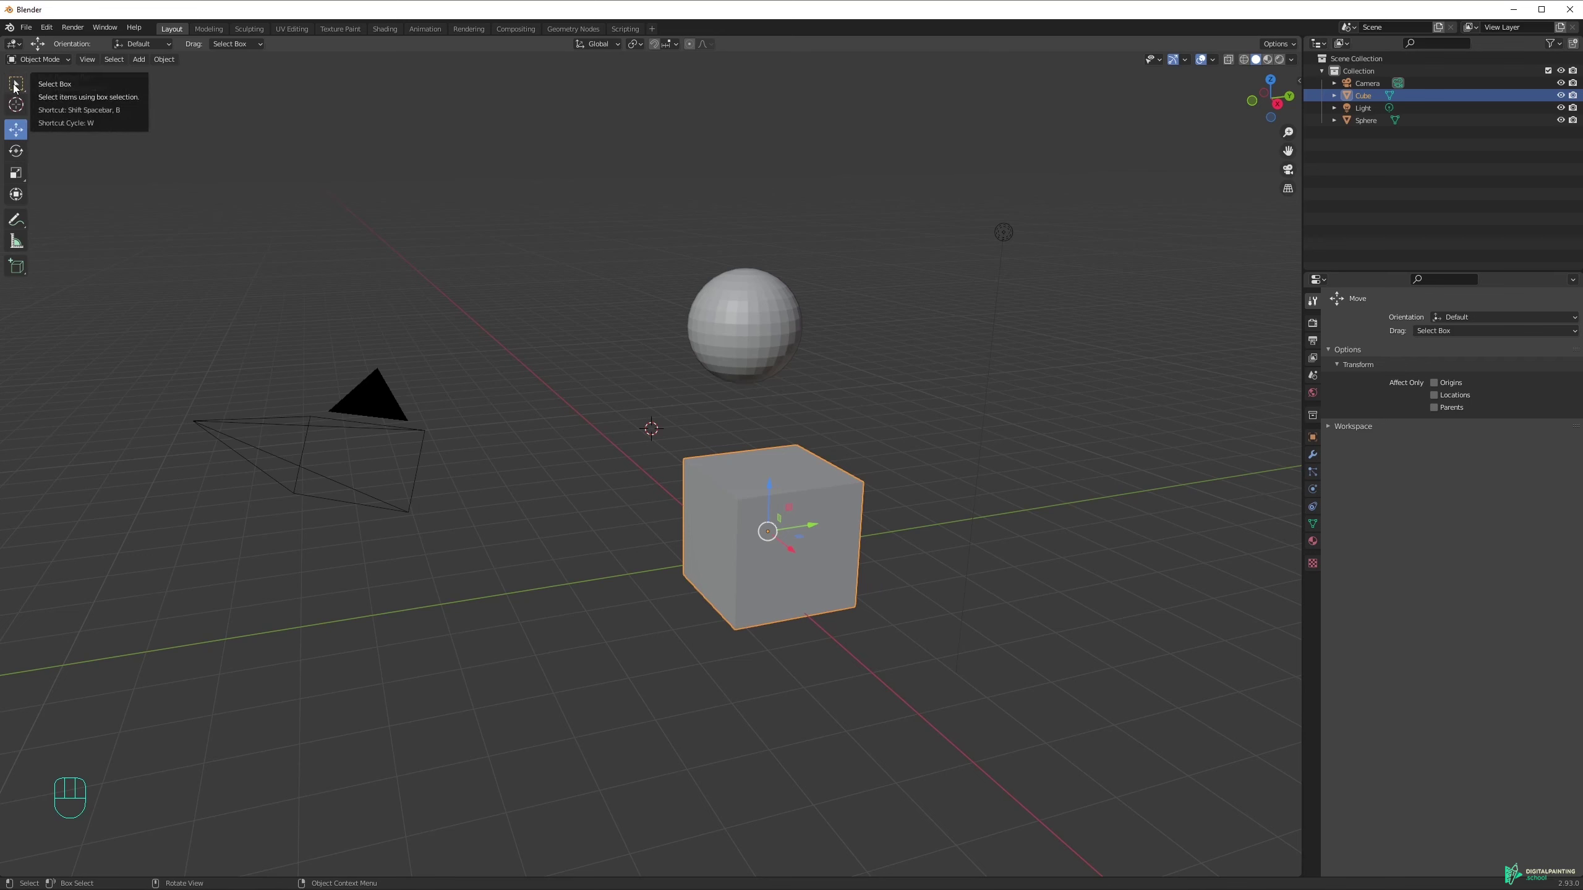
# Switch to Select Box, select the sphere and start moving it right with G.
pyautogui.click(22, 90)
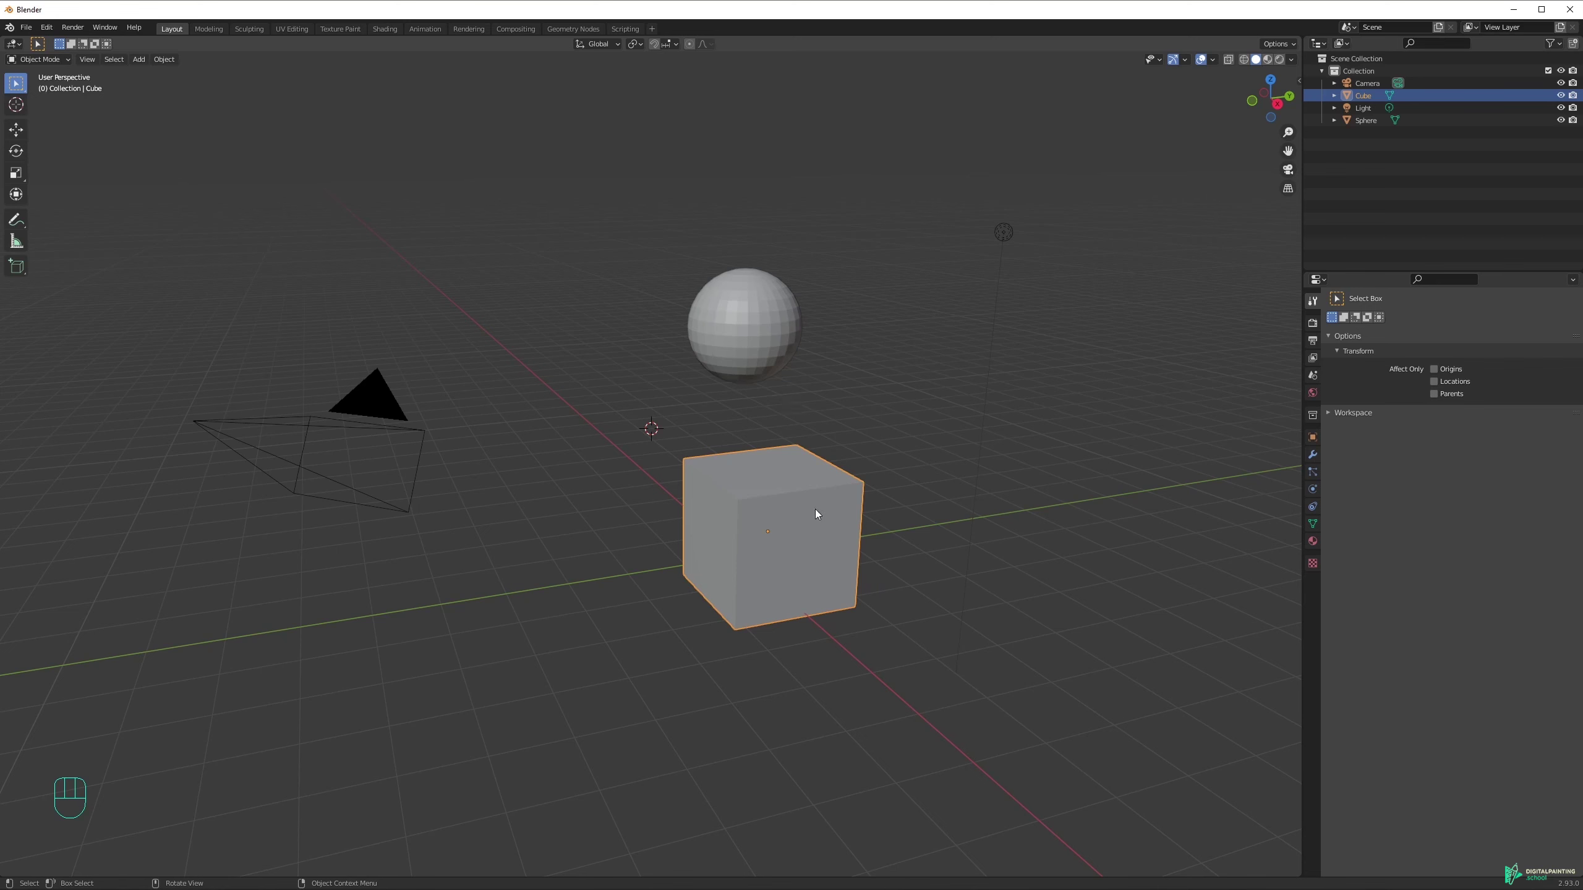
pyautogui.click(760, 309)
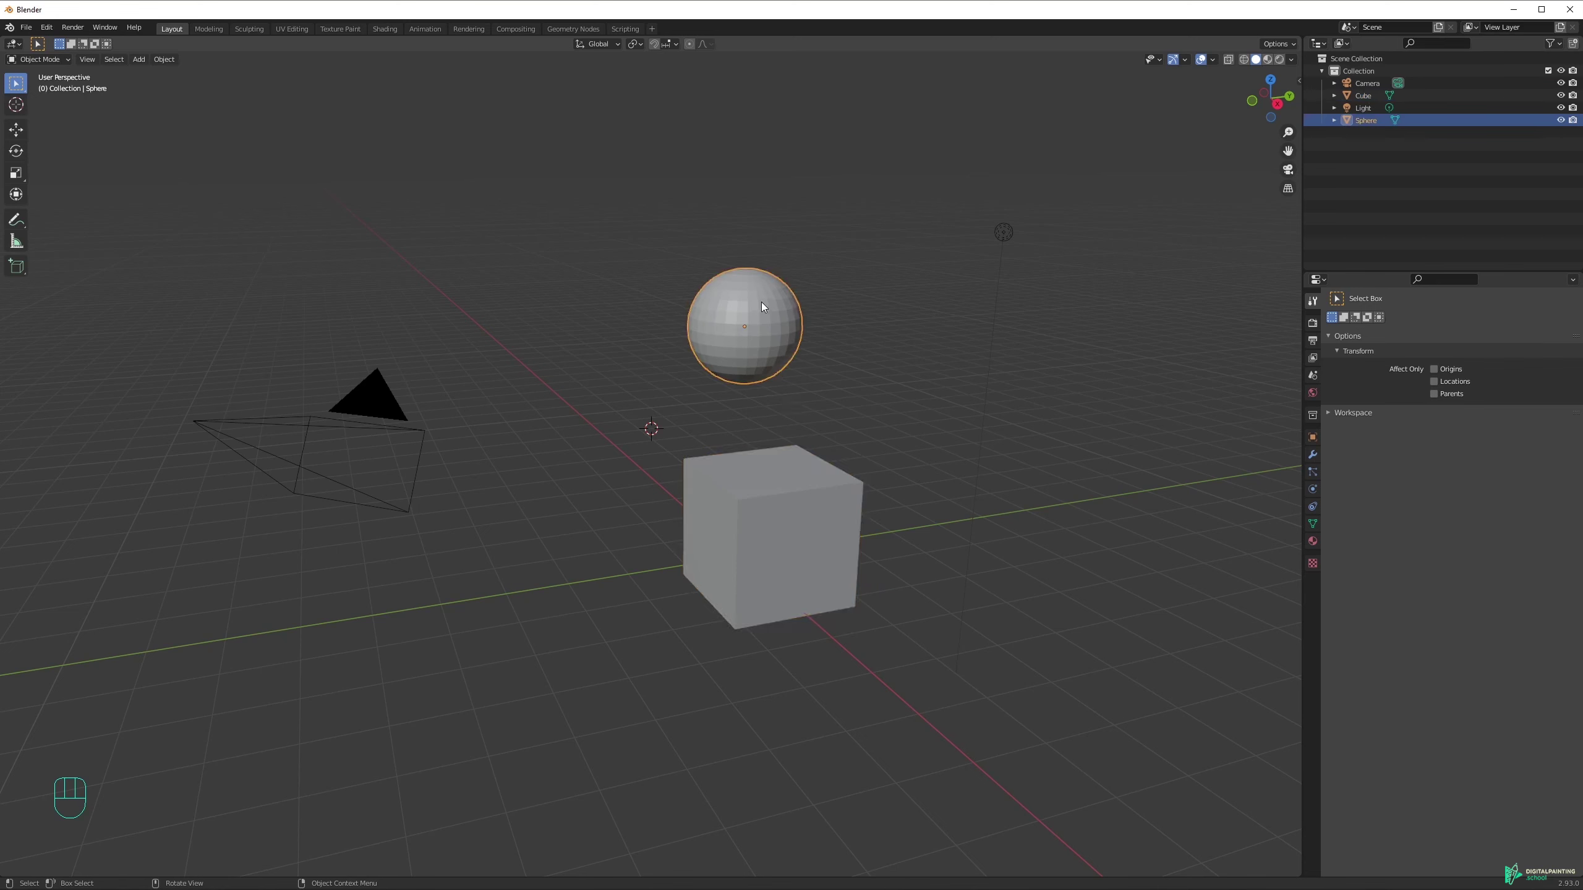
pyautogui.press('g')
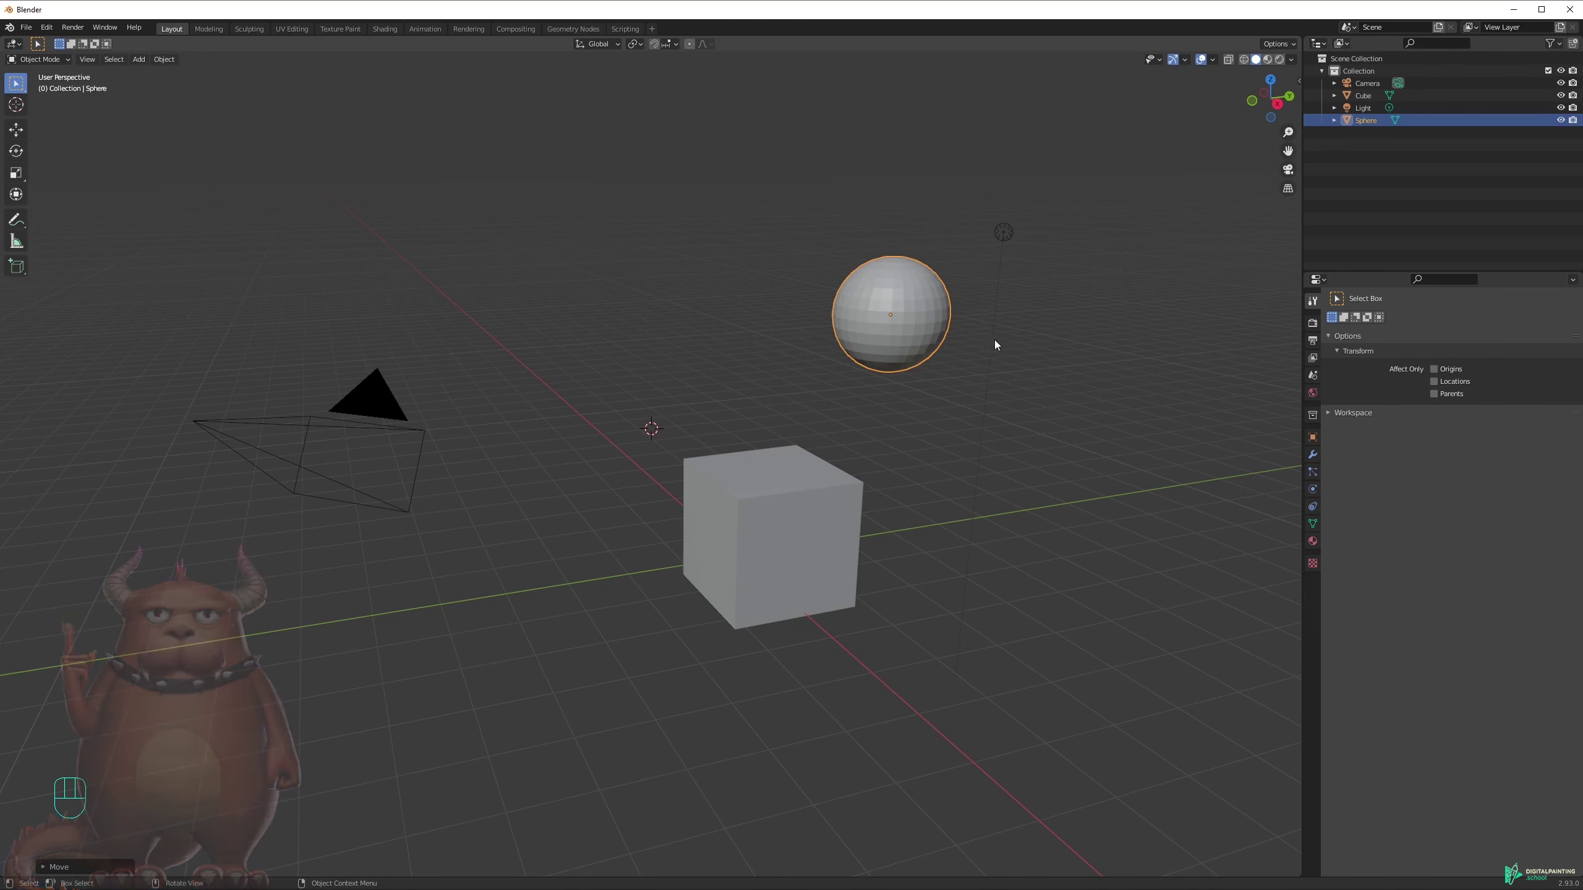
# Move the sphere left with G, then constrain its move to the global Z axis above the cube.
pyautogui.moveTo(933, 357); pyautogui.dragTo(893, 356)
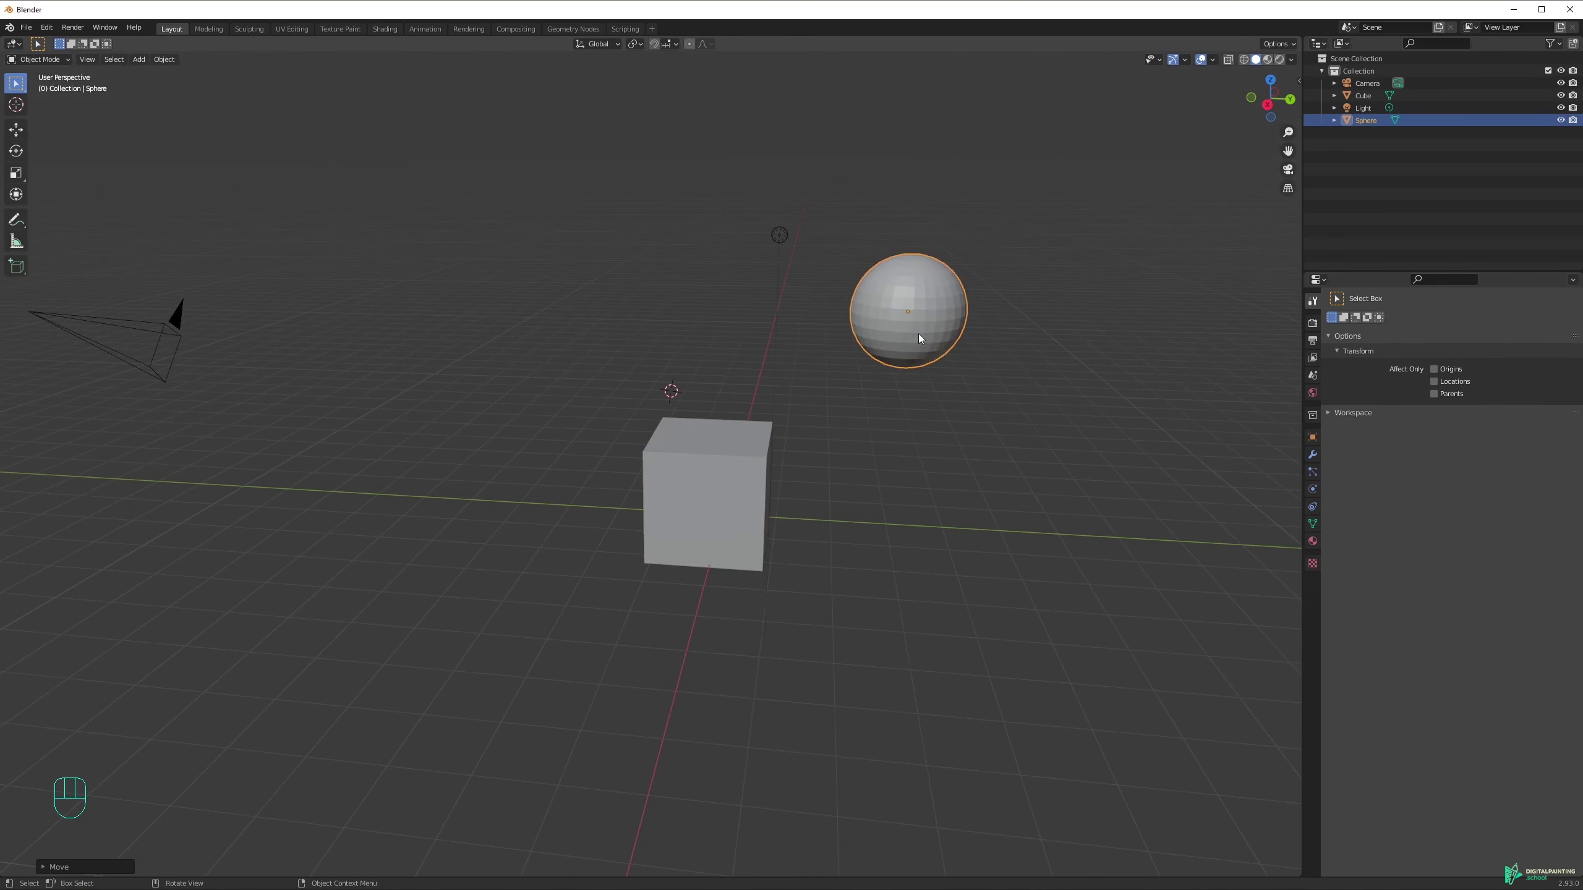
pyautogui.press('g')
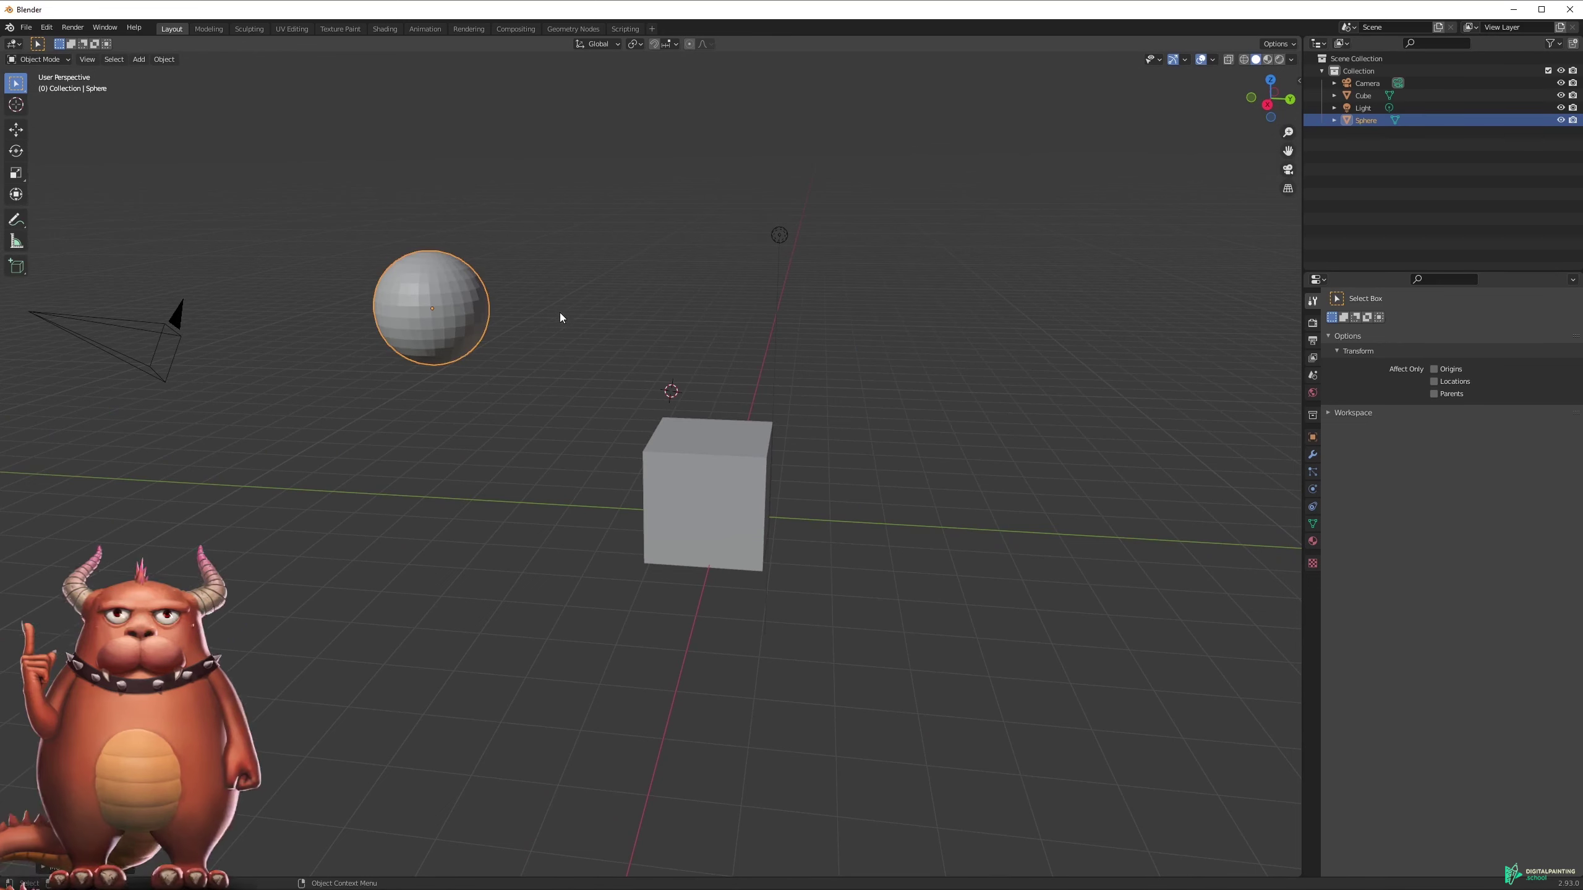
pyautogui.moveTo(546, 382); pyautogui.dragTo(663, 398)
pyautogui.moveTo(617, 495); pyautogui.dragTo(542, 465)
pyautogui.moveTo(657, 411); pyautogui.dragTo(724, 456)
pyautogui.moveTo(619, 408); pyautogui.dragTo(892, 410)
pyautogui.moveTo(885, 420); pyautogui.dragTo(848, 405)
pyautogui.moveTo(861, 370); pyautogui.dragTo(881, 440)
pyautogui.press('g')
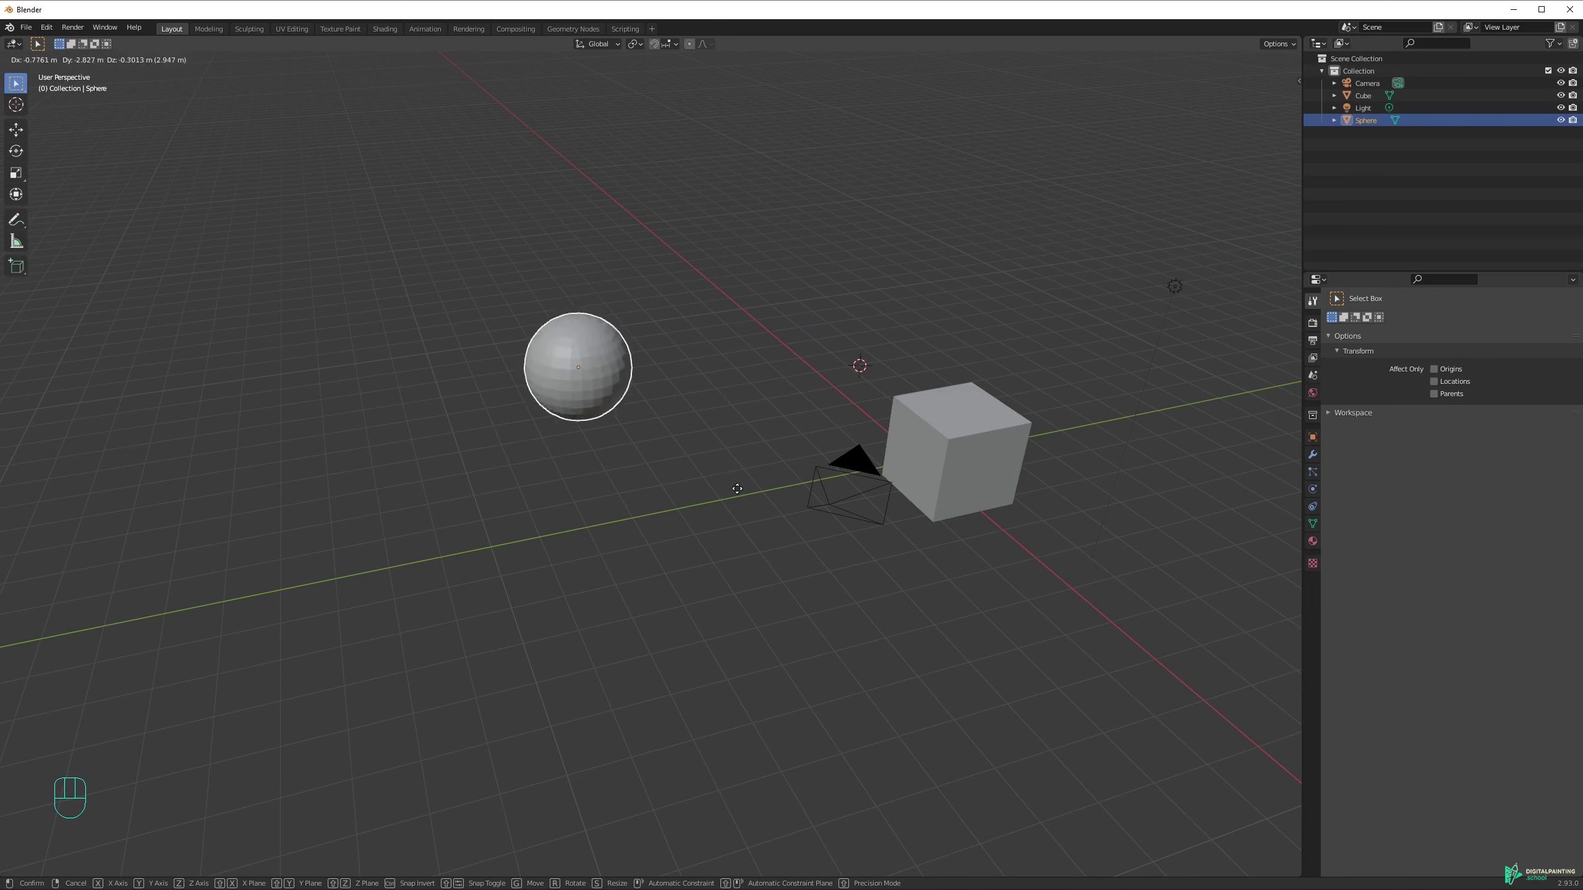
# Orbit around the scene and select the cube, looking down on it.
pyautogui.moveTo(771, 389); pyautogui.dragTo(707, 397)
pyautogui.press('g')
pyautogui.moveTo(924, 371); pyautogui.dragTo(1015, 361)
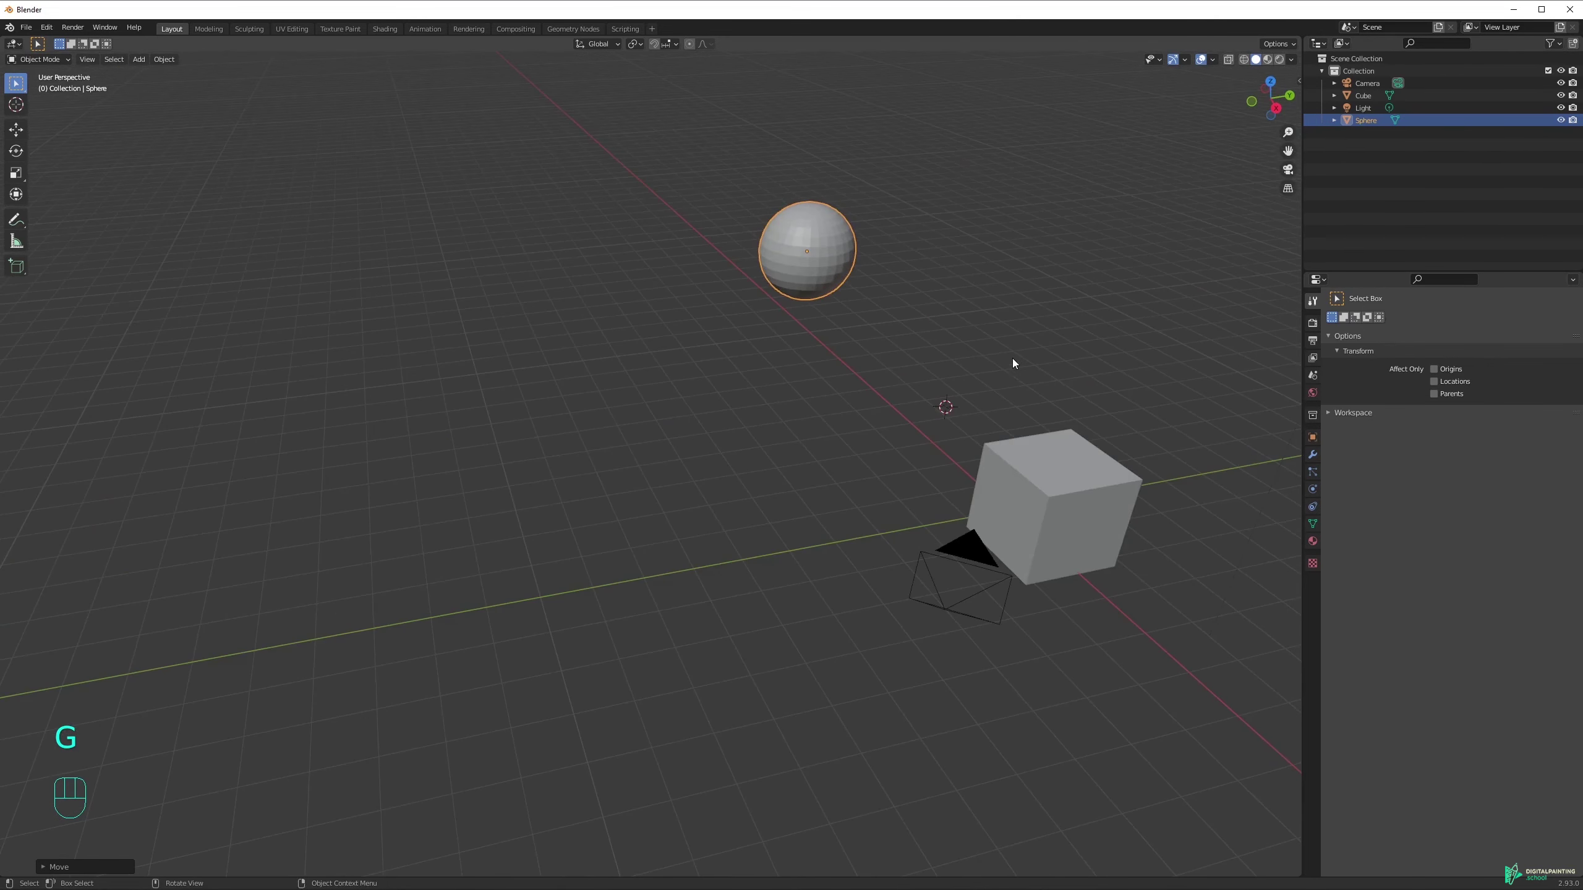
pyautogui.moveTo(899, 368); pyautogui.dragTo(963, 365)
pyautogui.middleClick(849, 459)
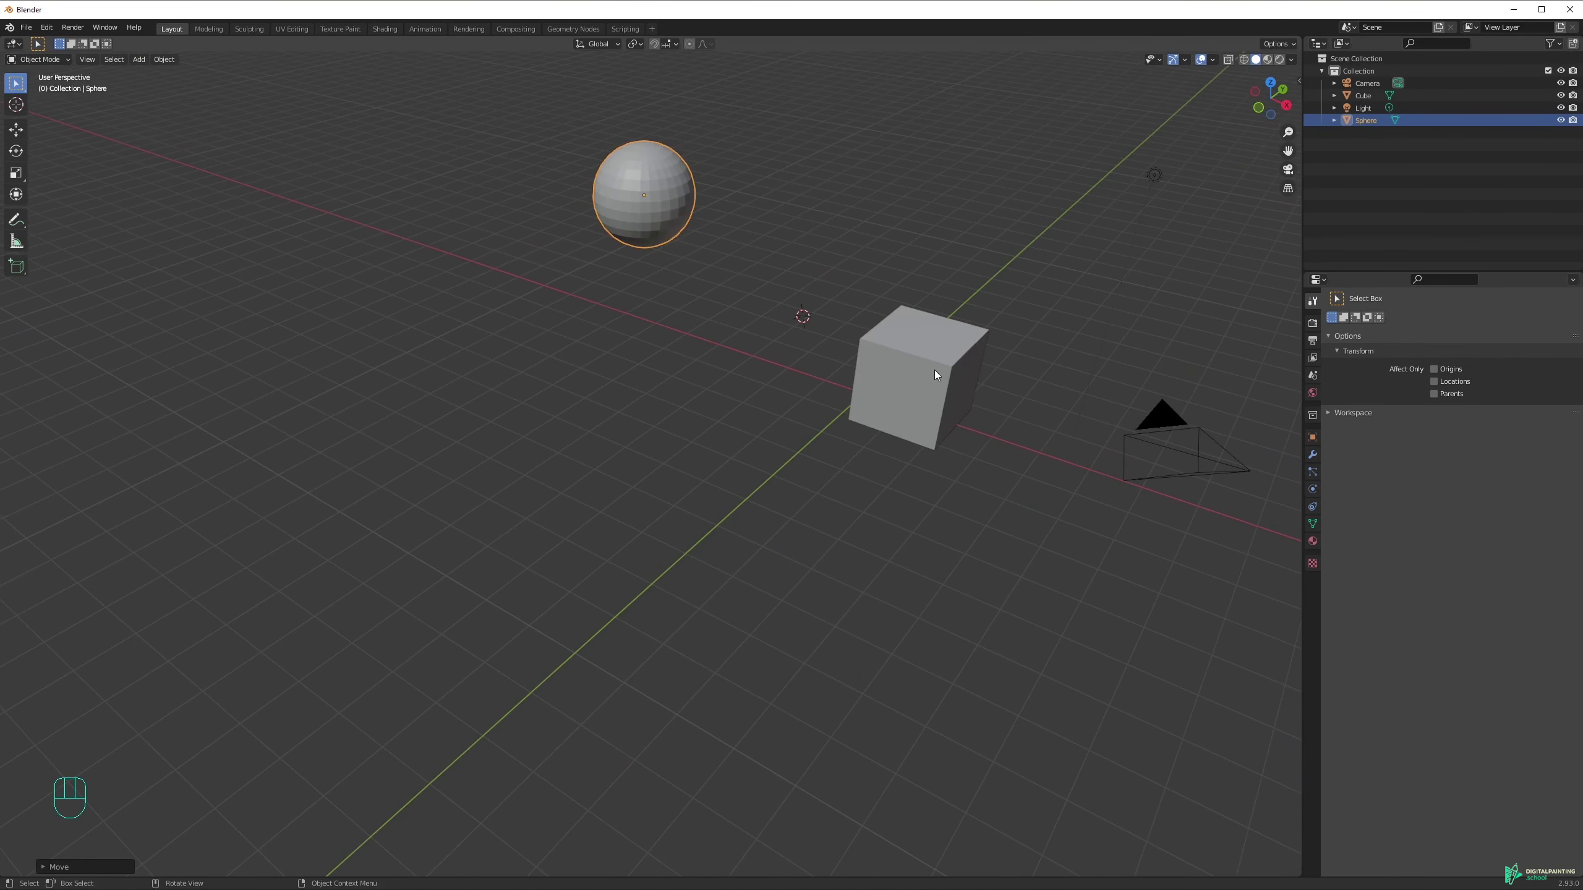
pyautogui.moveTo(938, 368); pyautogui.dragTo(834, 411)
pyautogui.moveTo(820, 415); pyautogui.dragTo(623, 440)
pyautogui.middleClick(813, 440)
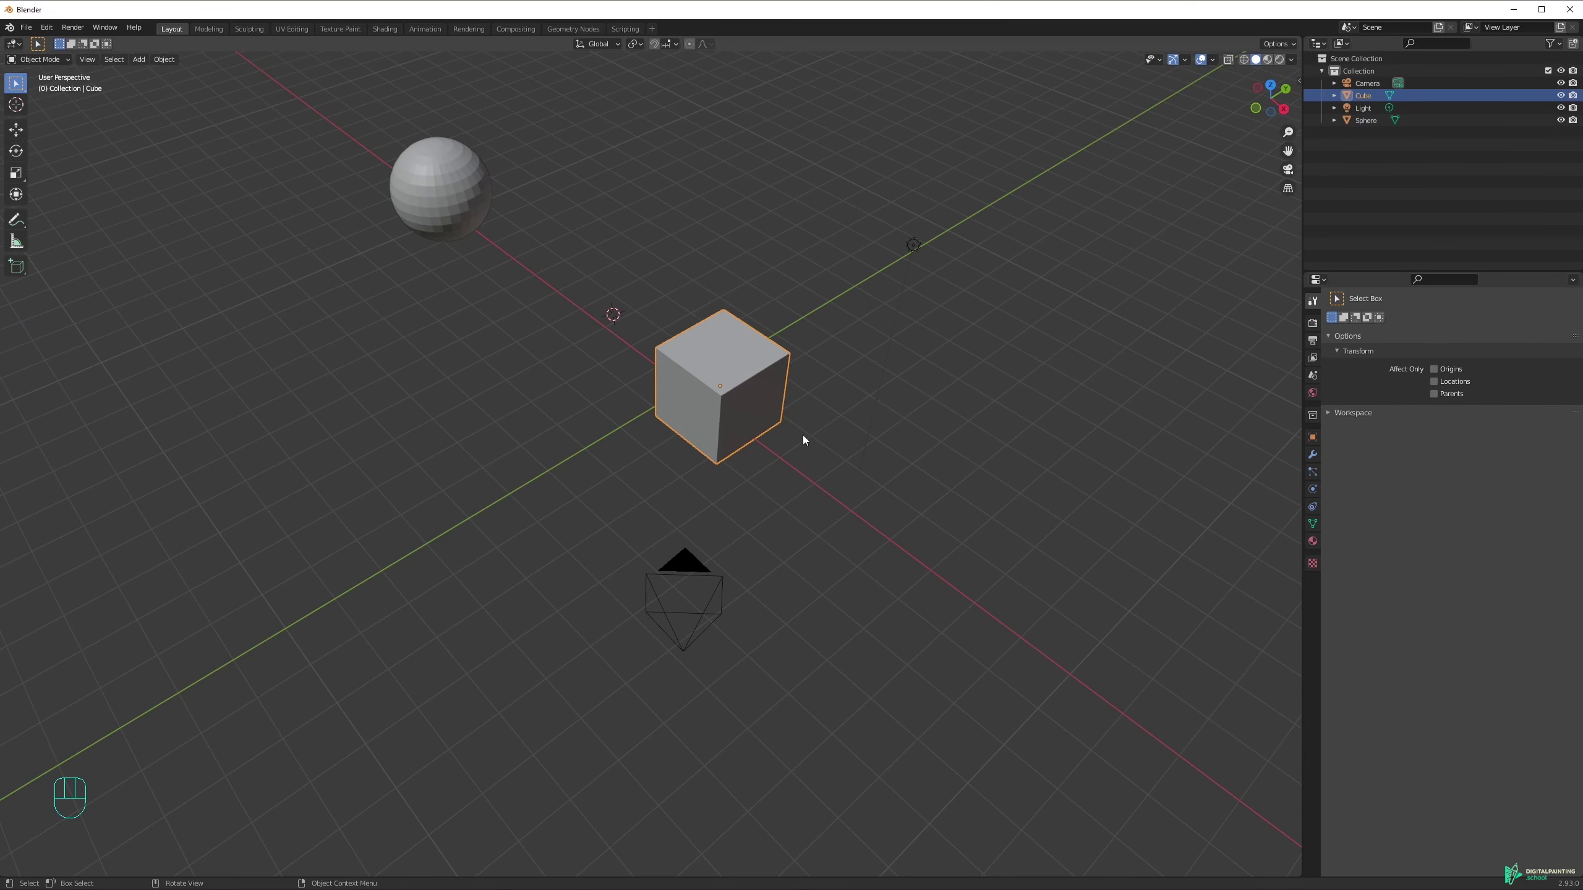
# Move the cube with G to a new spot farther back in the scene.
pyautogui.press('g')
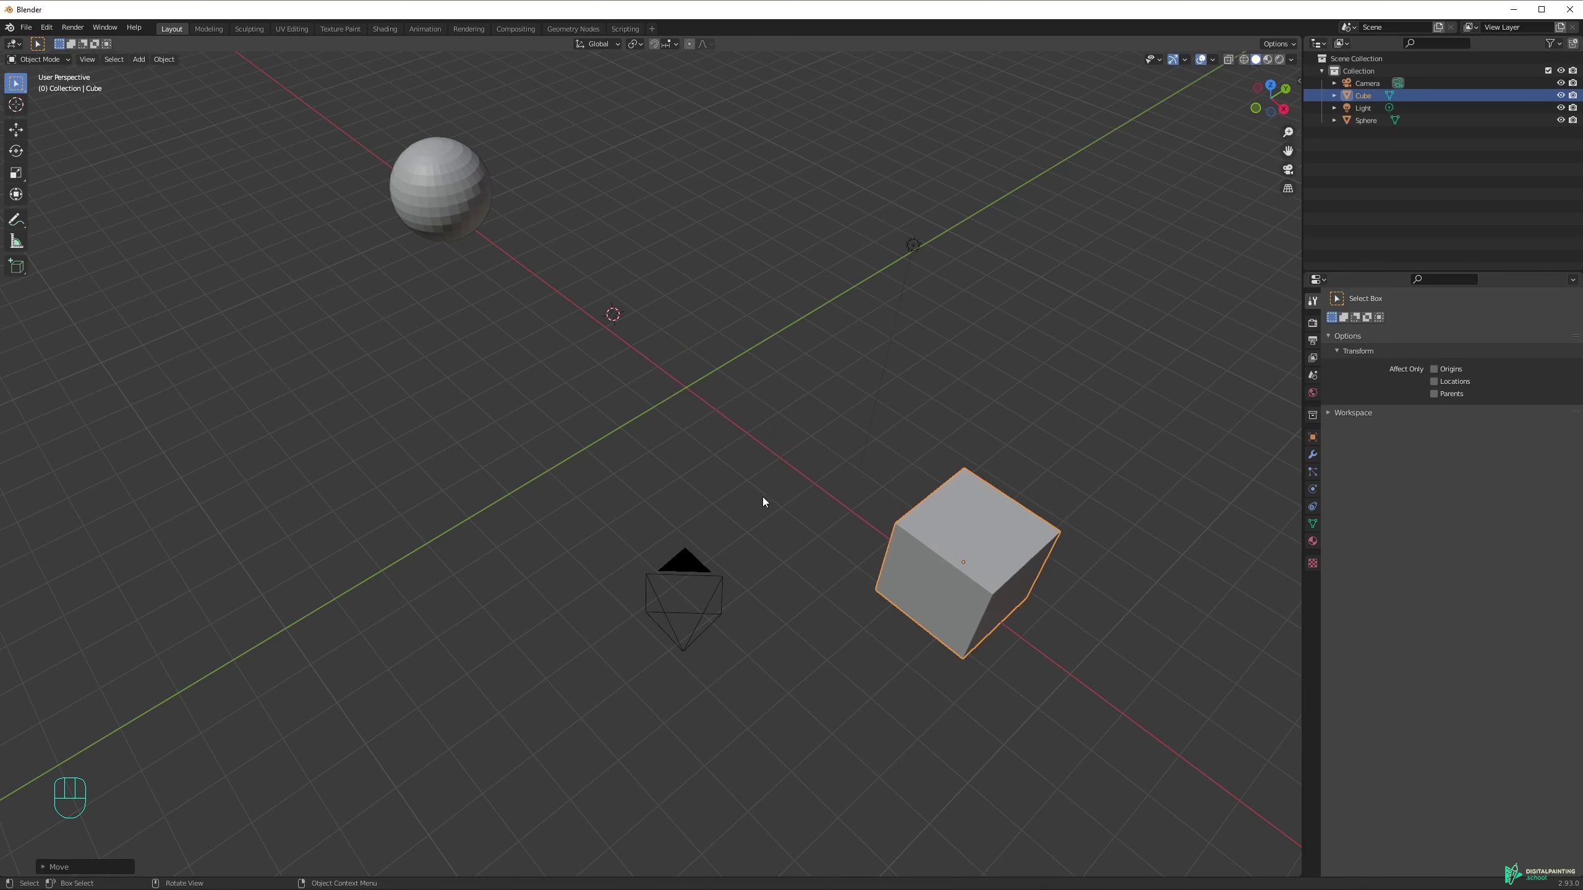
pyautogui.moveTo(778, 495); pyautogui.dragTo(574, 463)
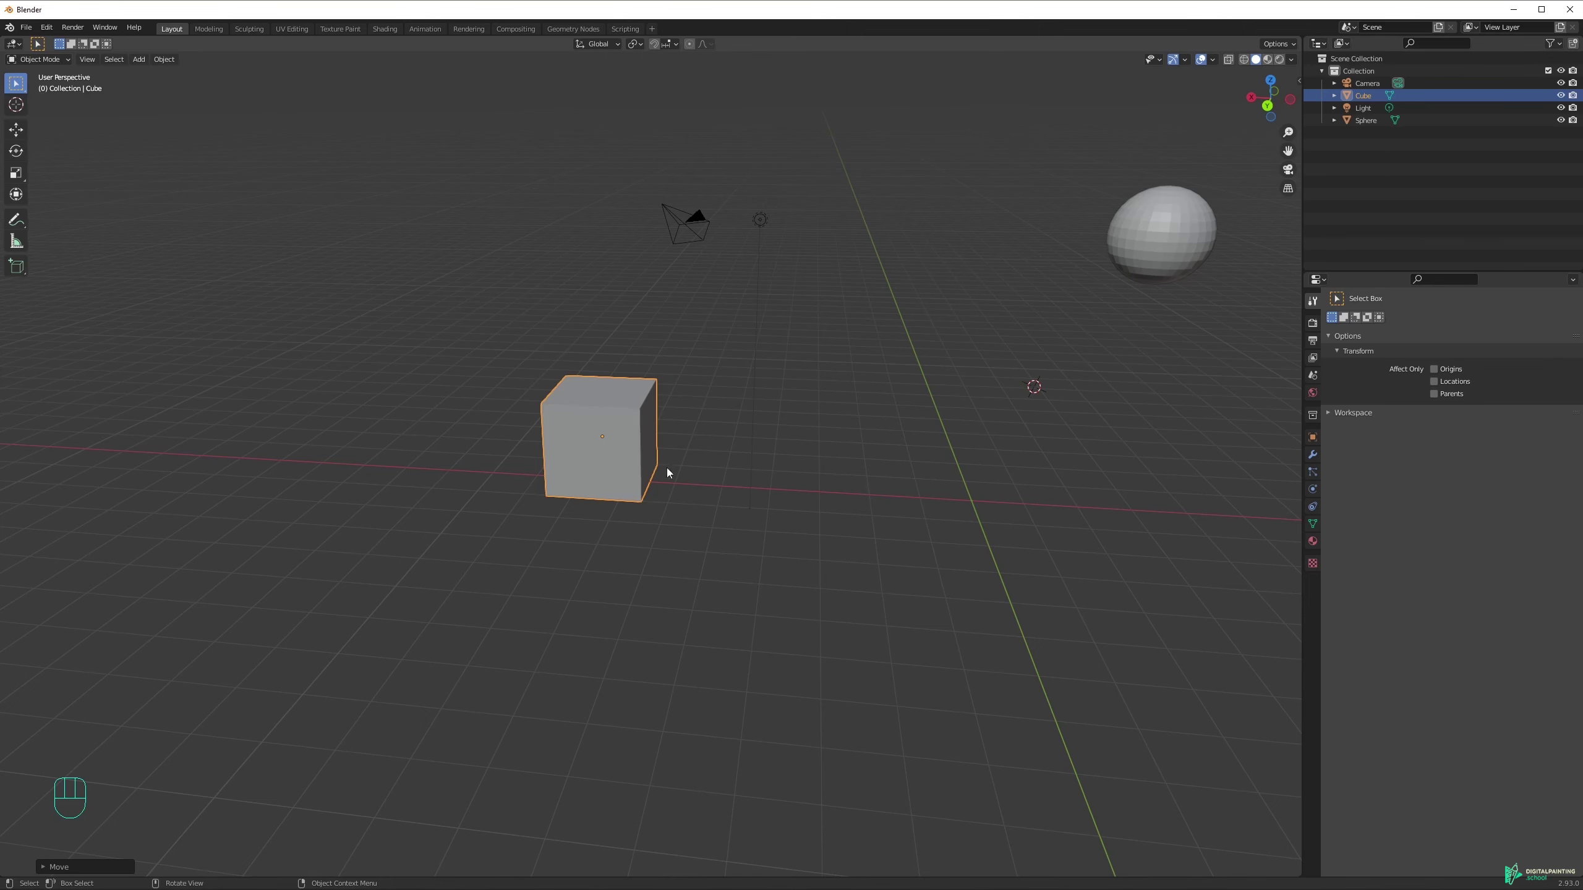
pyautogui.moveTo(672, 463); pyautogui.dragTo(363, 480)
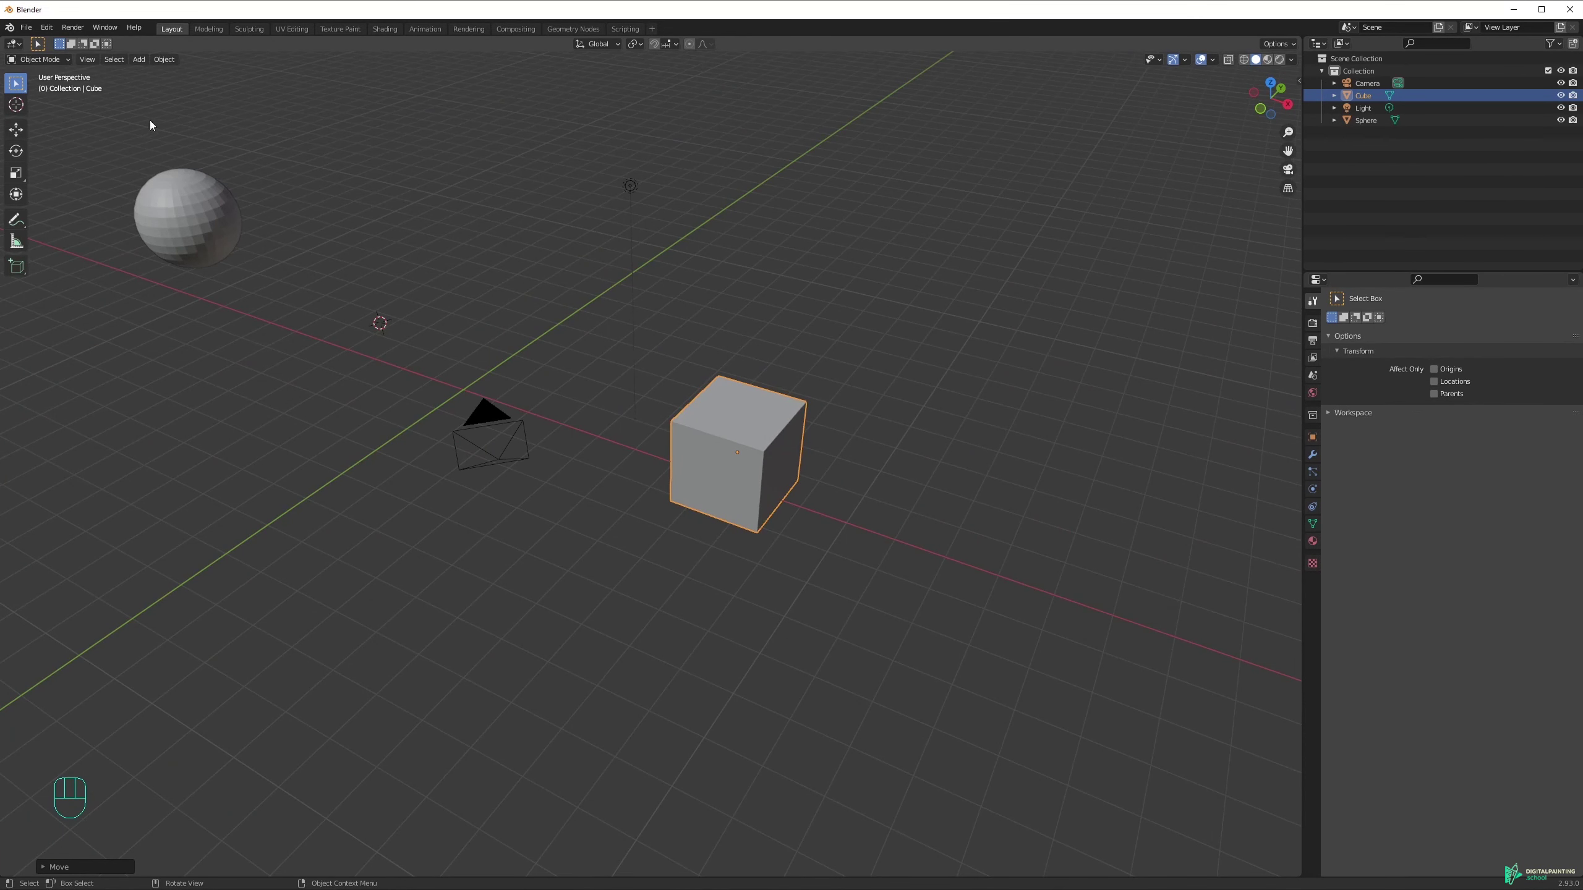
pyautogui.moveTo(24, 132); pyautogui.dragTo(836, 325)
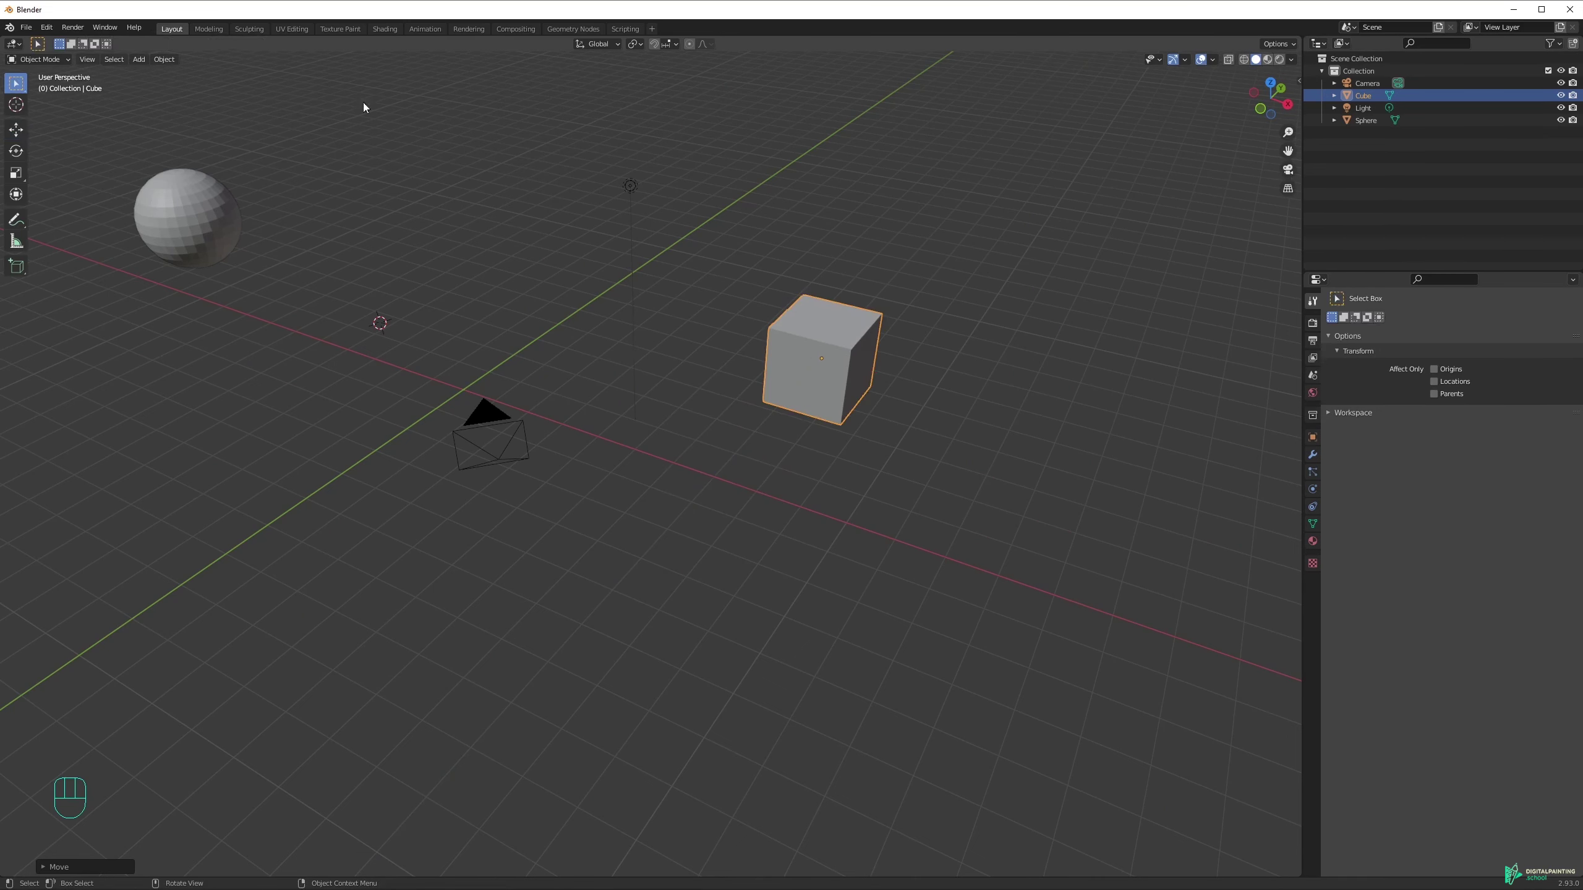
# Raise the cube roughly 2.4 m straight up along the Z axis with G then Z.
pyautogui.press('g')
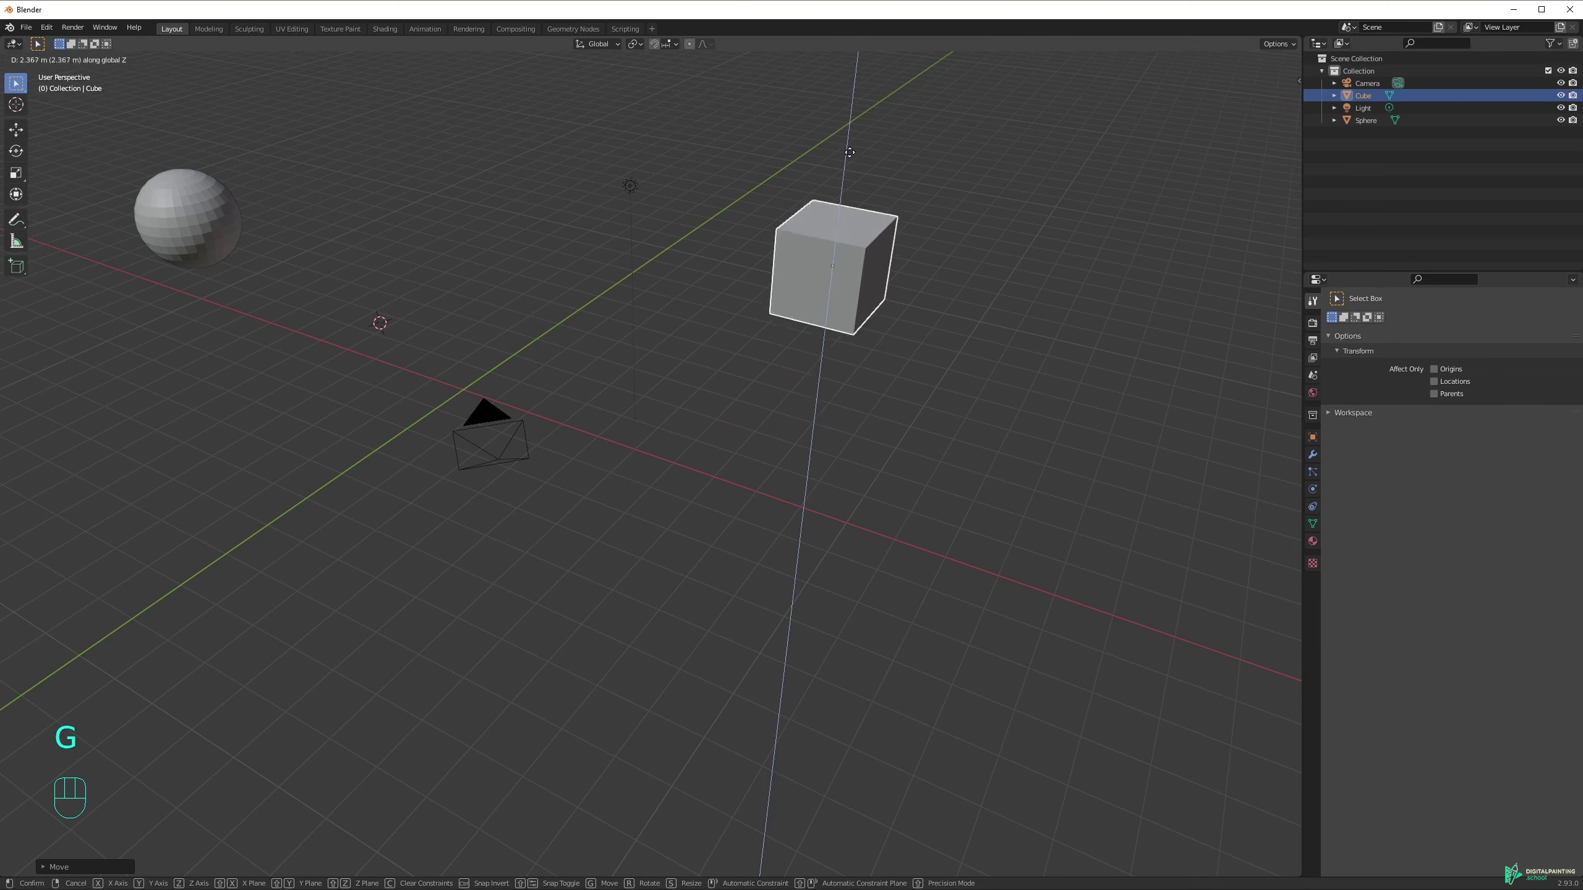
pyautogui.moveTo(980, 295); pyautogui.dragTo(912, 296)
pyautogui.moveTo(921, 281); pyautogui.dragTo(811, 357)
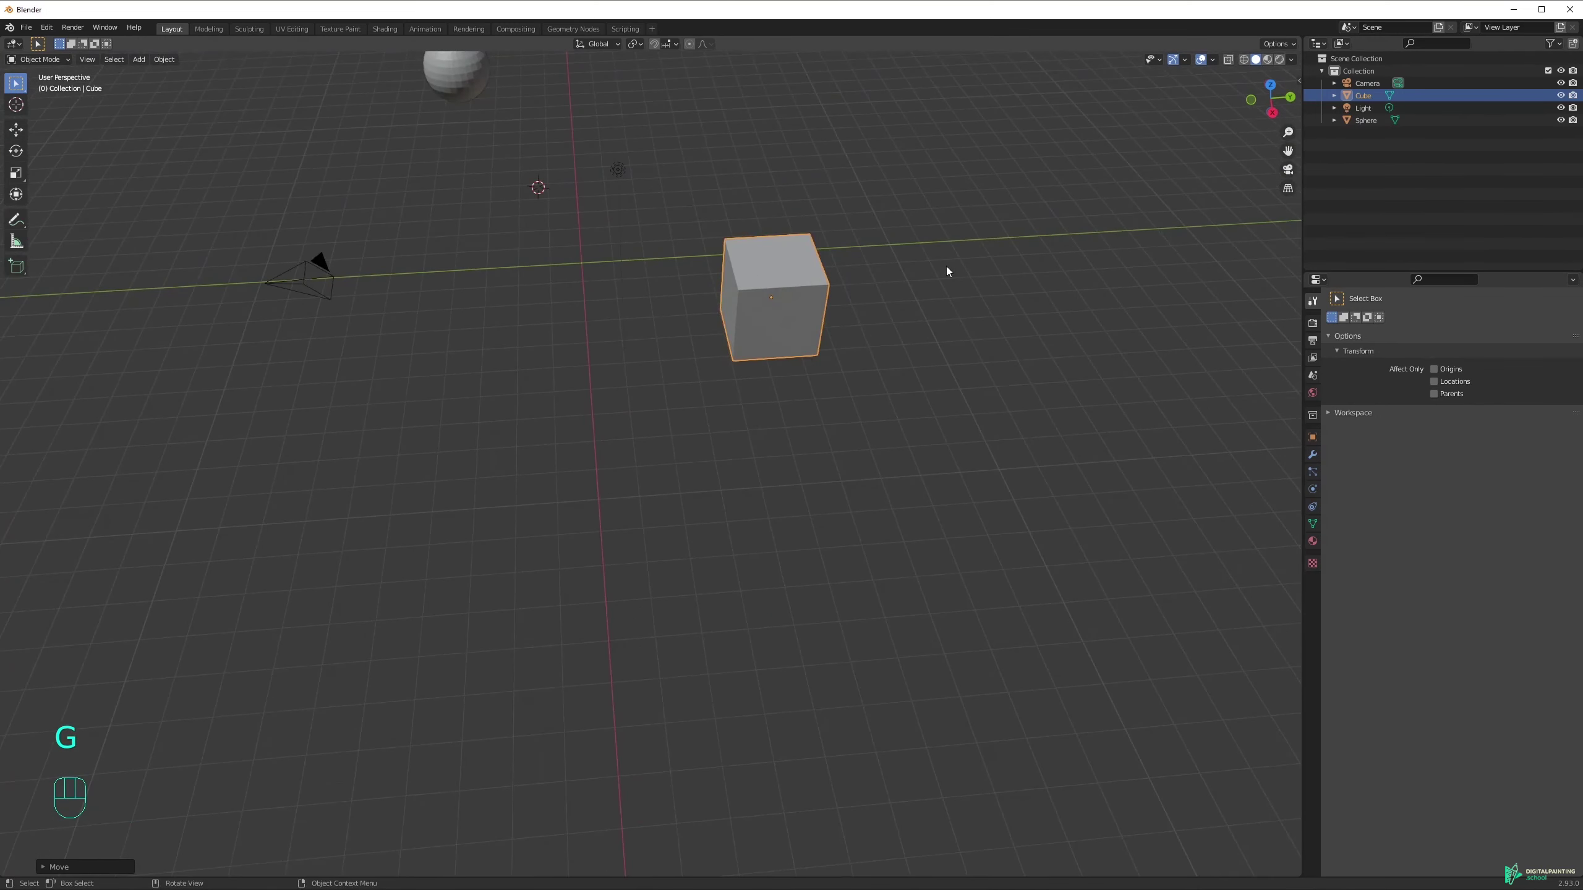
pyautogui.press('g')
pyautogui.moveTo(528, 338); pyautogui.dragTo(676, 333)
# Return the cube's location to the origin after trial single-axis slides.
pyautogui.press('g')
pyautogui.press('g')
pyautogui.moveTo(841, 309); pyautogui.dragTo(949, 262)
pyautogui.press('g')
pyautogui.moveTo(668, 451); pyautogui.dragTo(429, 444)
pyautogui.press('g')
pyautogui.moveTo(700, 487); pyautogui.dragTo(844, 502)
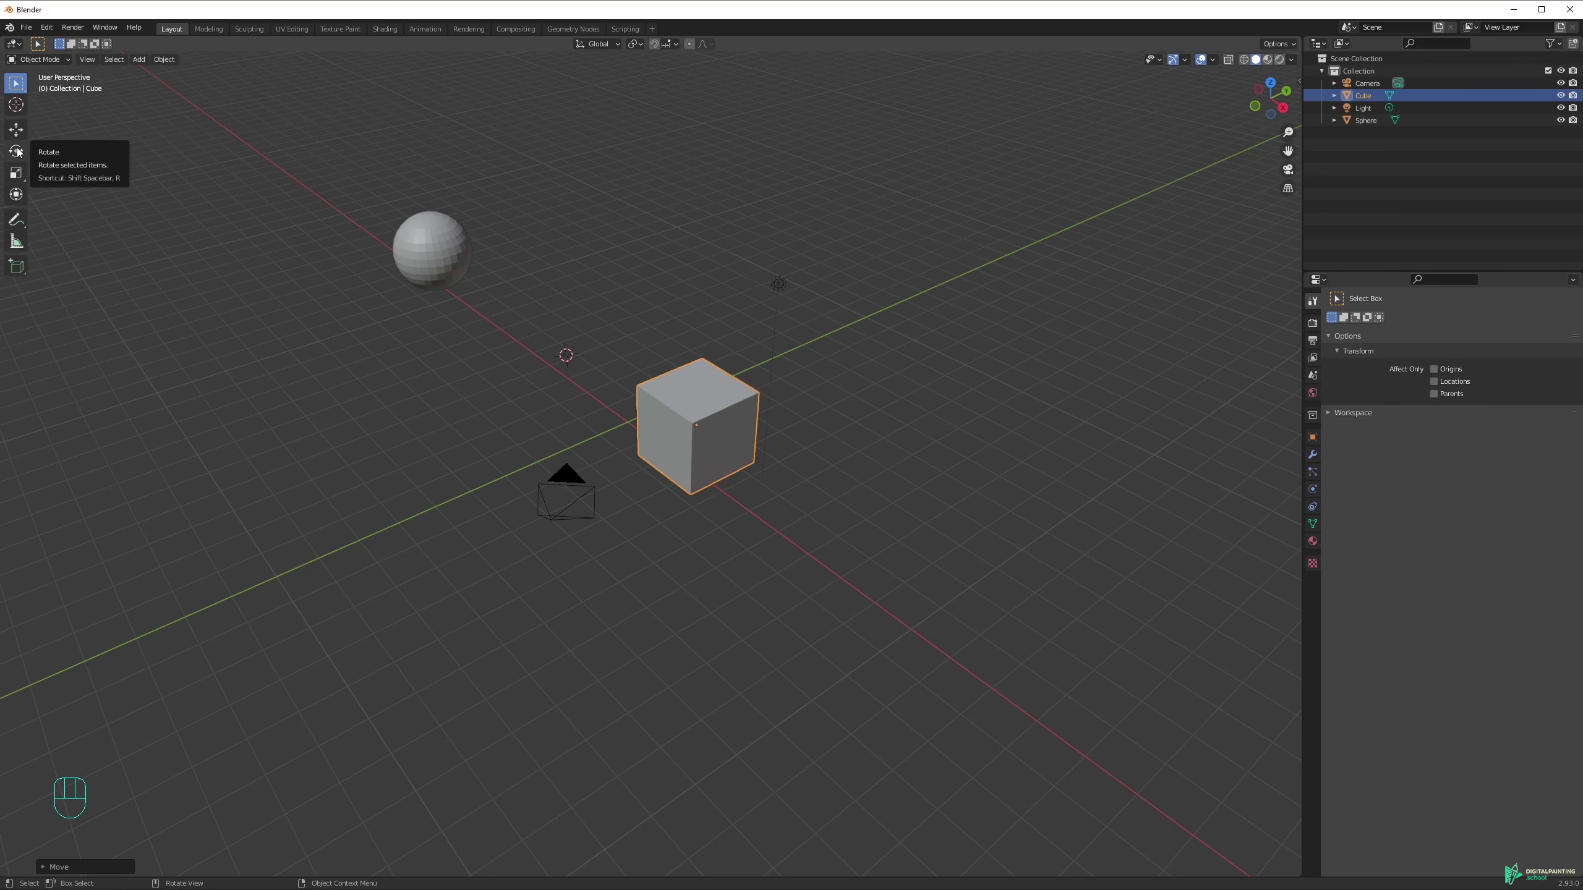
pyautogui.press('r')
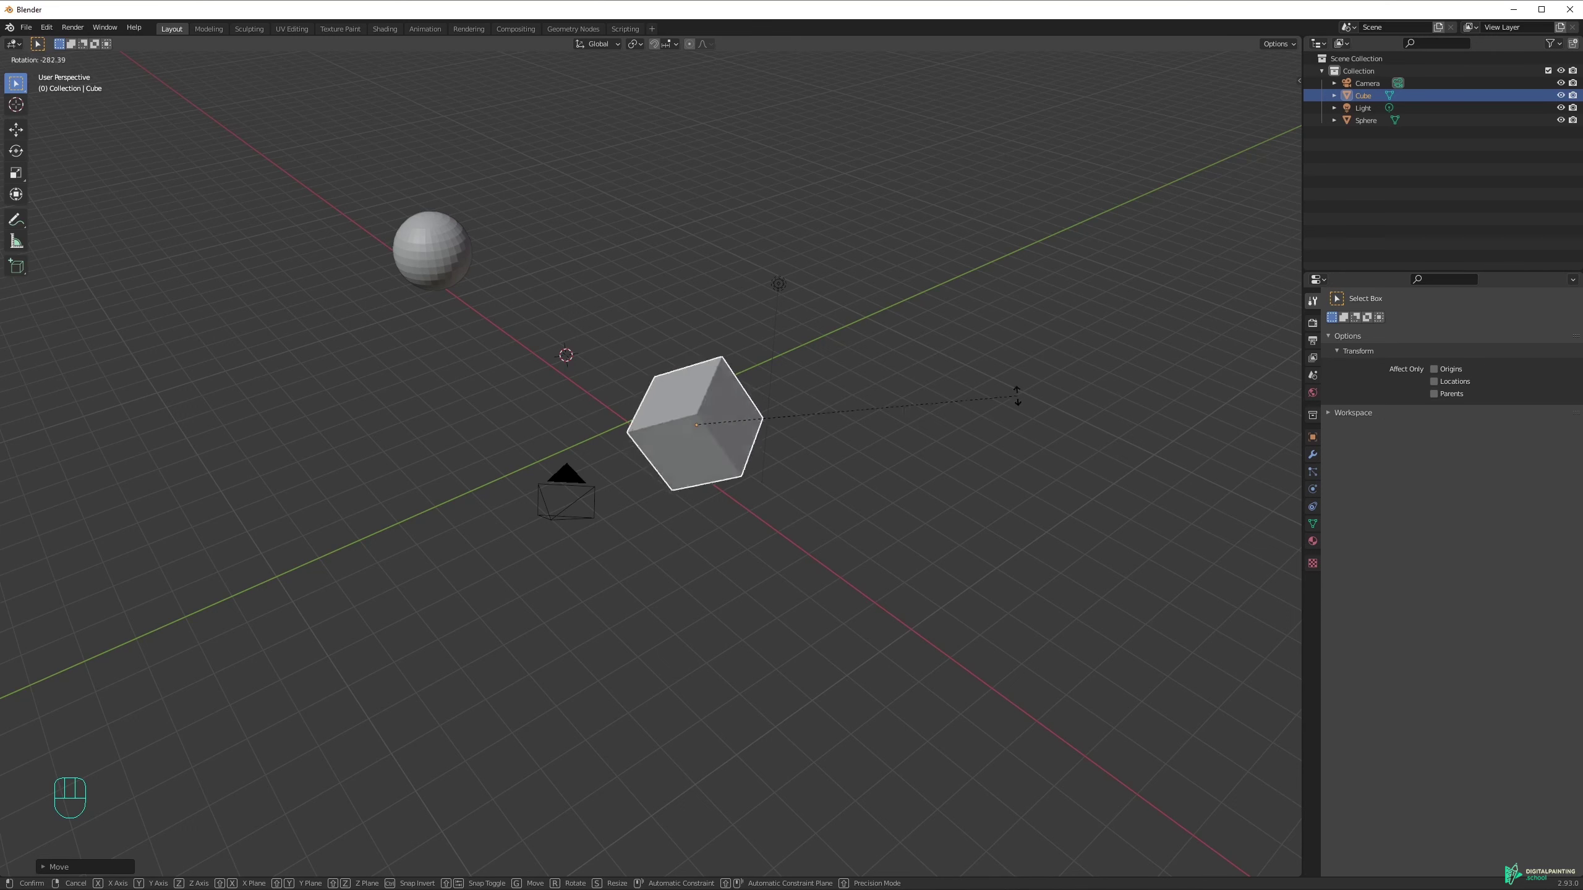
pyautogui.moveTo(802, 413); pyautogui.dragTo(719, 349)
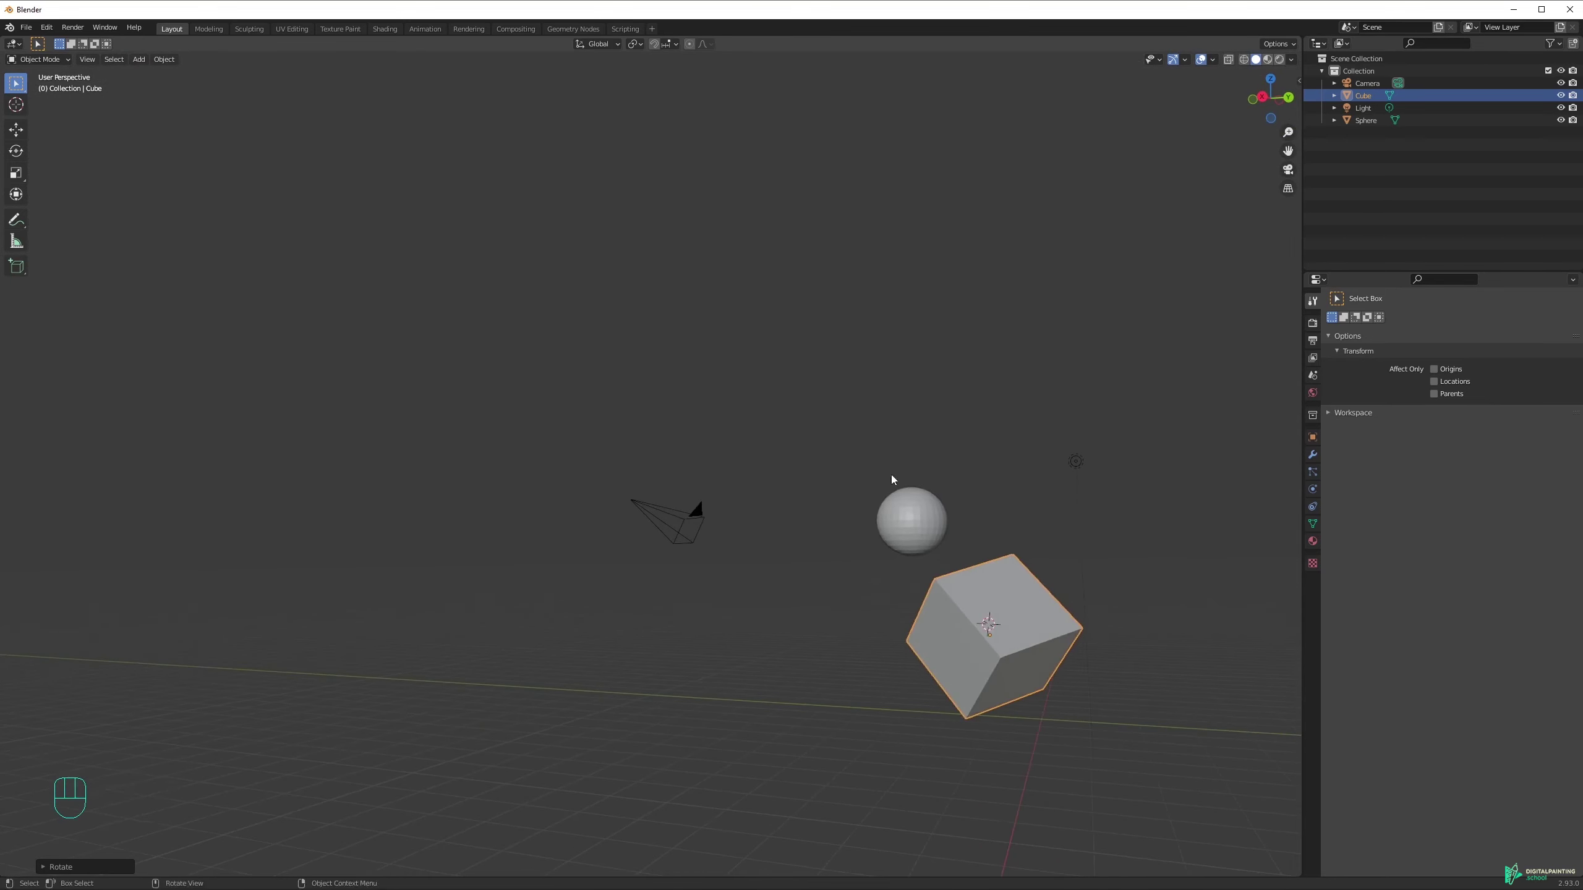
pyautogui.moveTo(974, 517); pyautogui.dragTo(758, 364)
pyautogui.moveTo(770, 467); pyautogui.dragTo(876, 496)
pyautogui.press('r')
pyautogui.press('ctrl+z')
pyautogui.moveTo(792, 355); pyautogui.dragTo(839, 360)
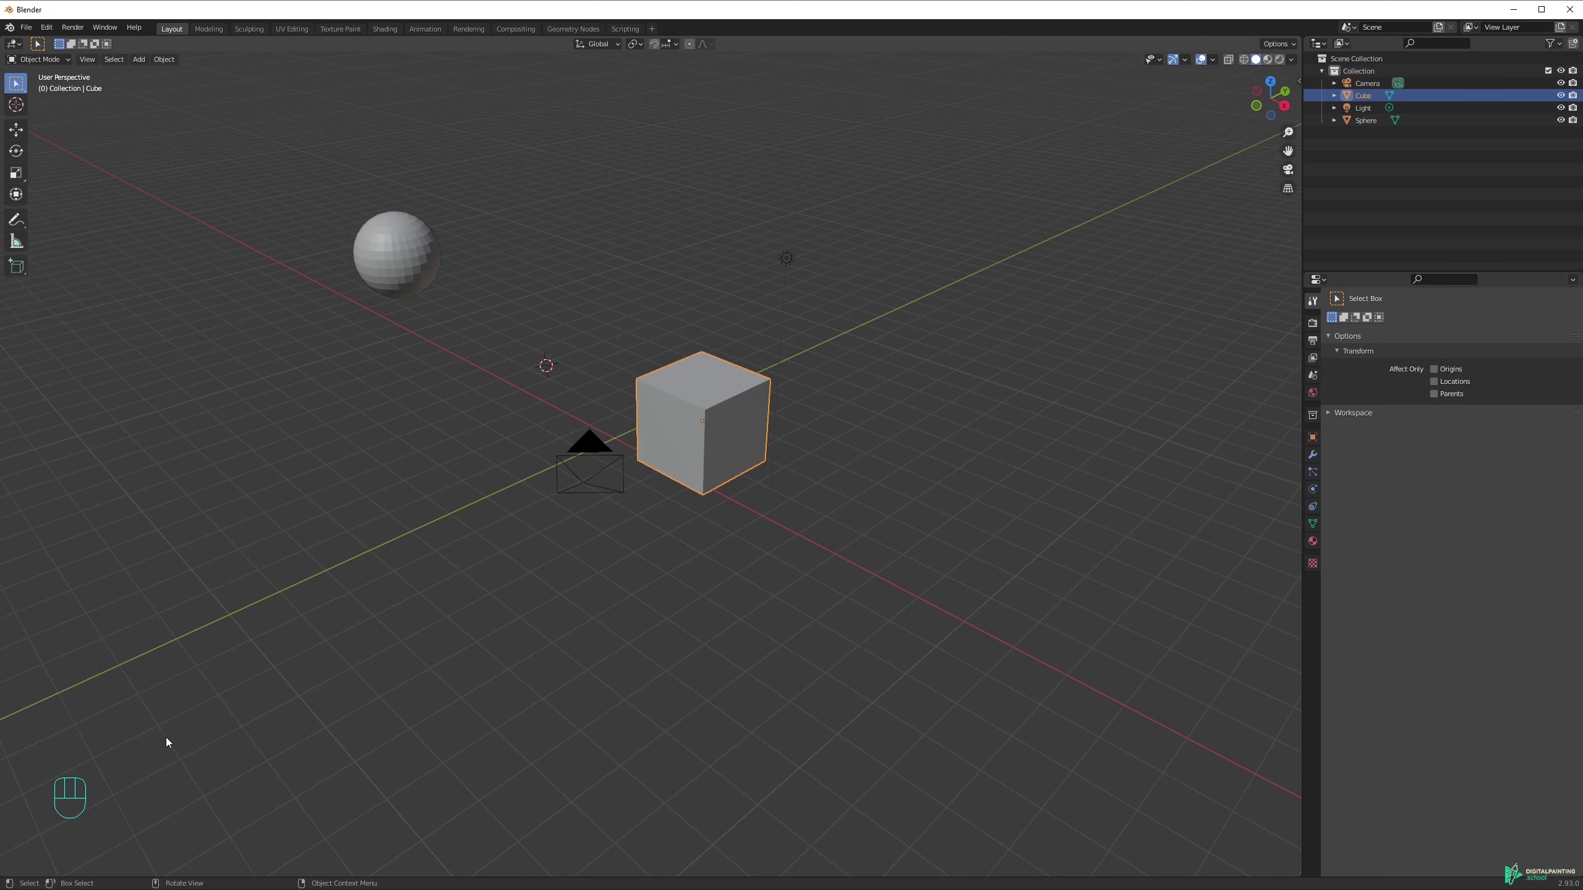
pyautogui.press('g')
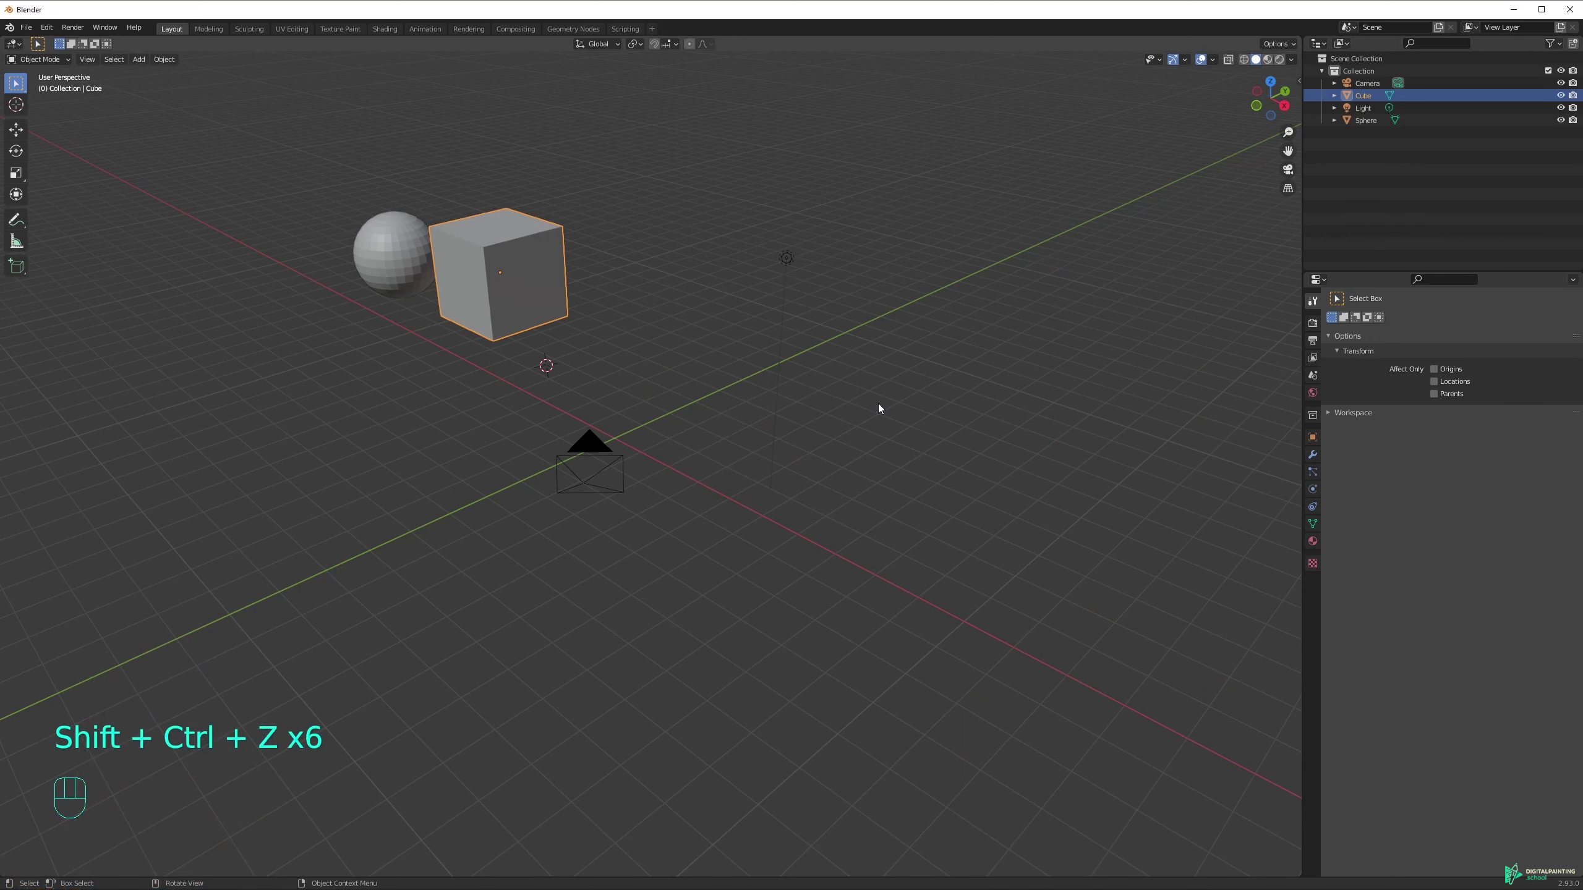
pyautogui.press('g')
pyautogui.middleClick(786, 429)
pyautogui.press('r')
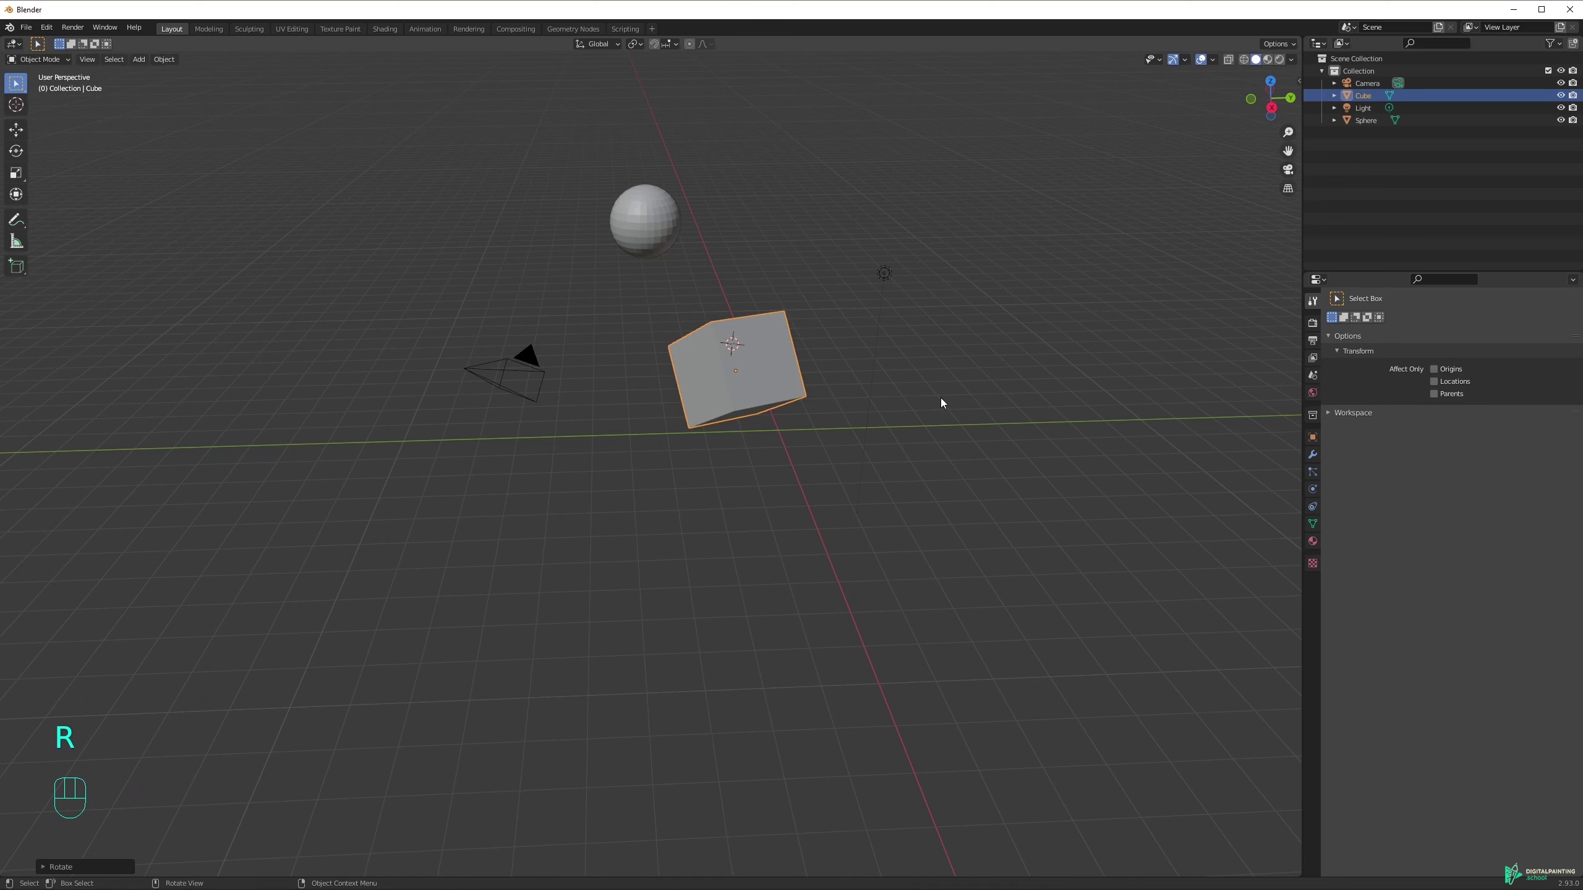
pyautogui.press('ctrl+z')
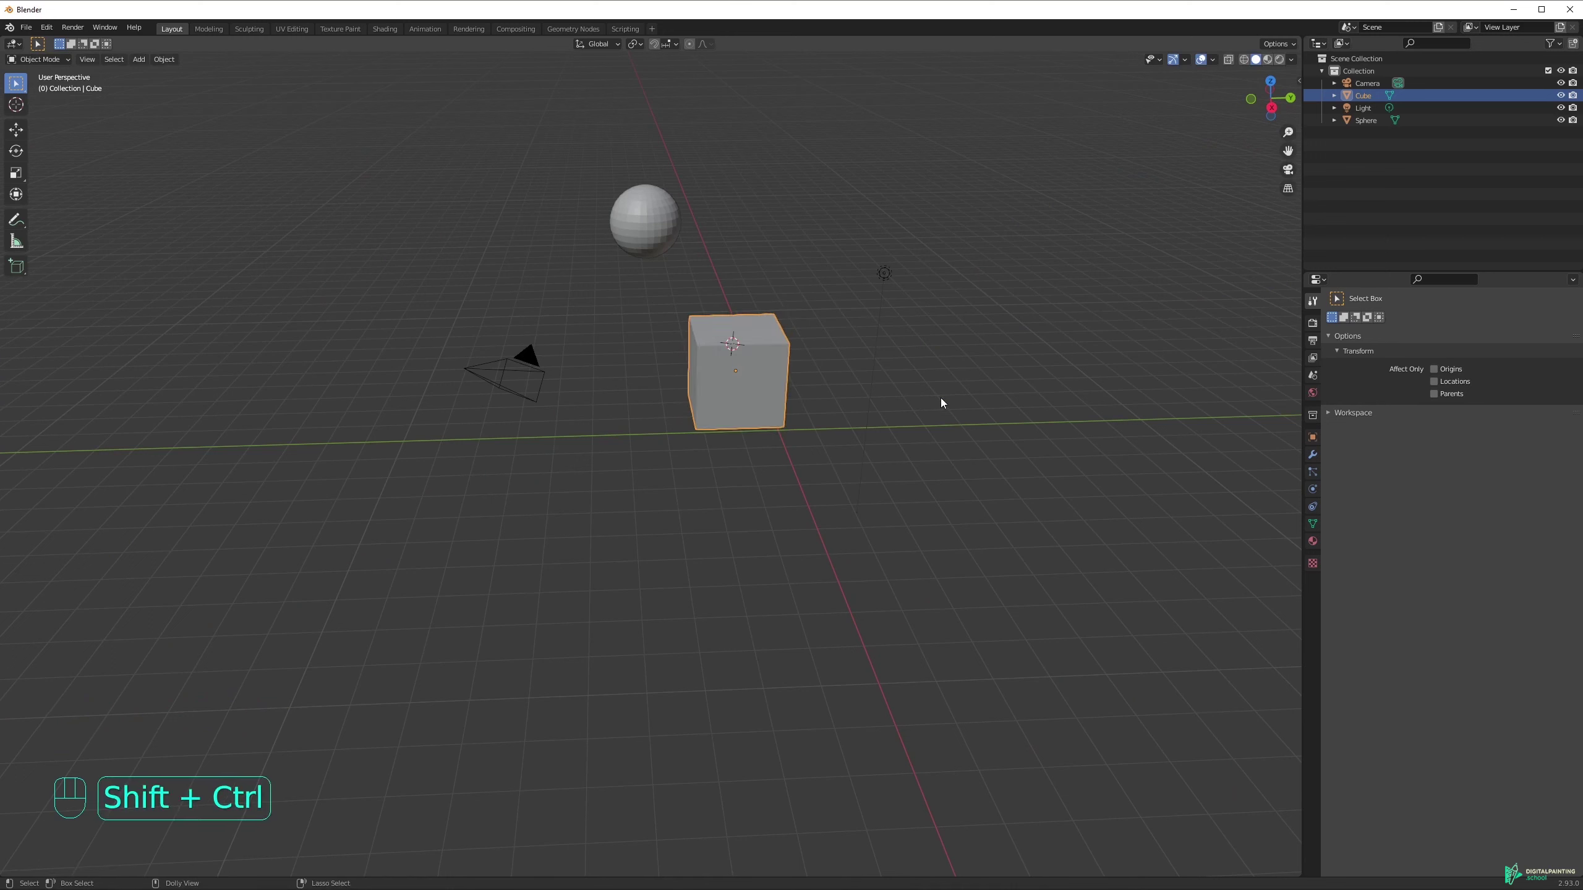
pyautogui.press('ctrl+shift+z')
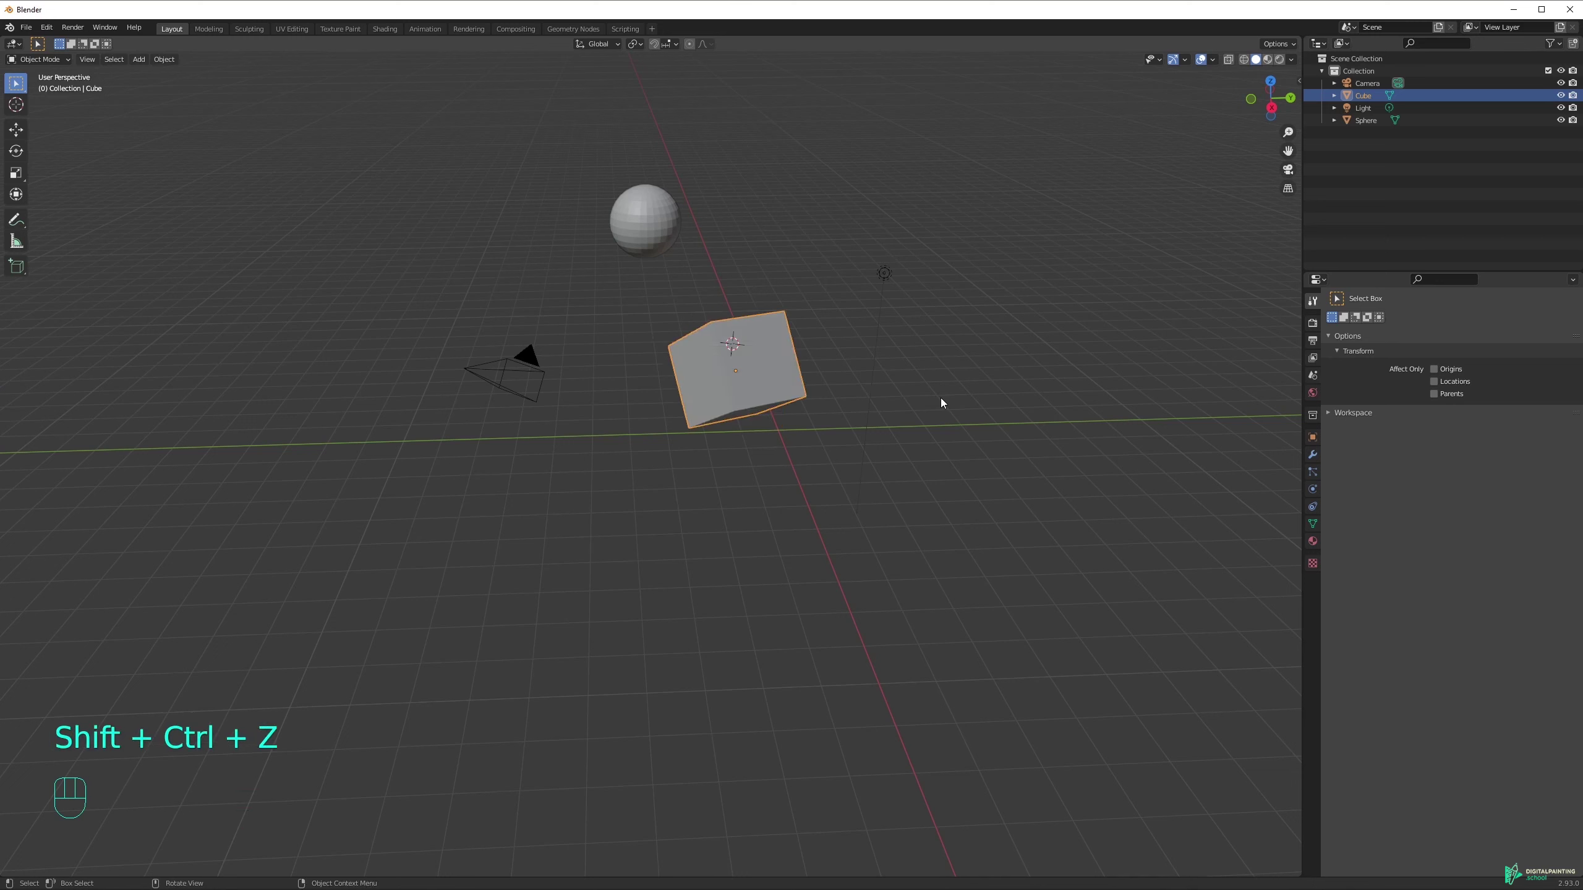
pyautogui.press('ctrl+z')
pyautogui.moveTo(747, 348); pyautogui.dragTo(798, 360)
pyautogui.moveTo(847, 301); pyautogui.dragTo(810, 337)
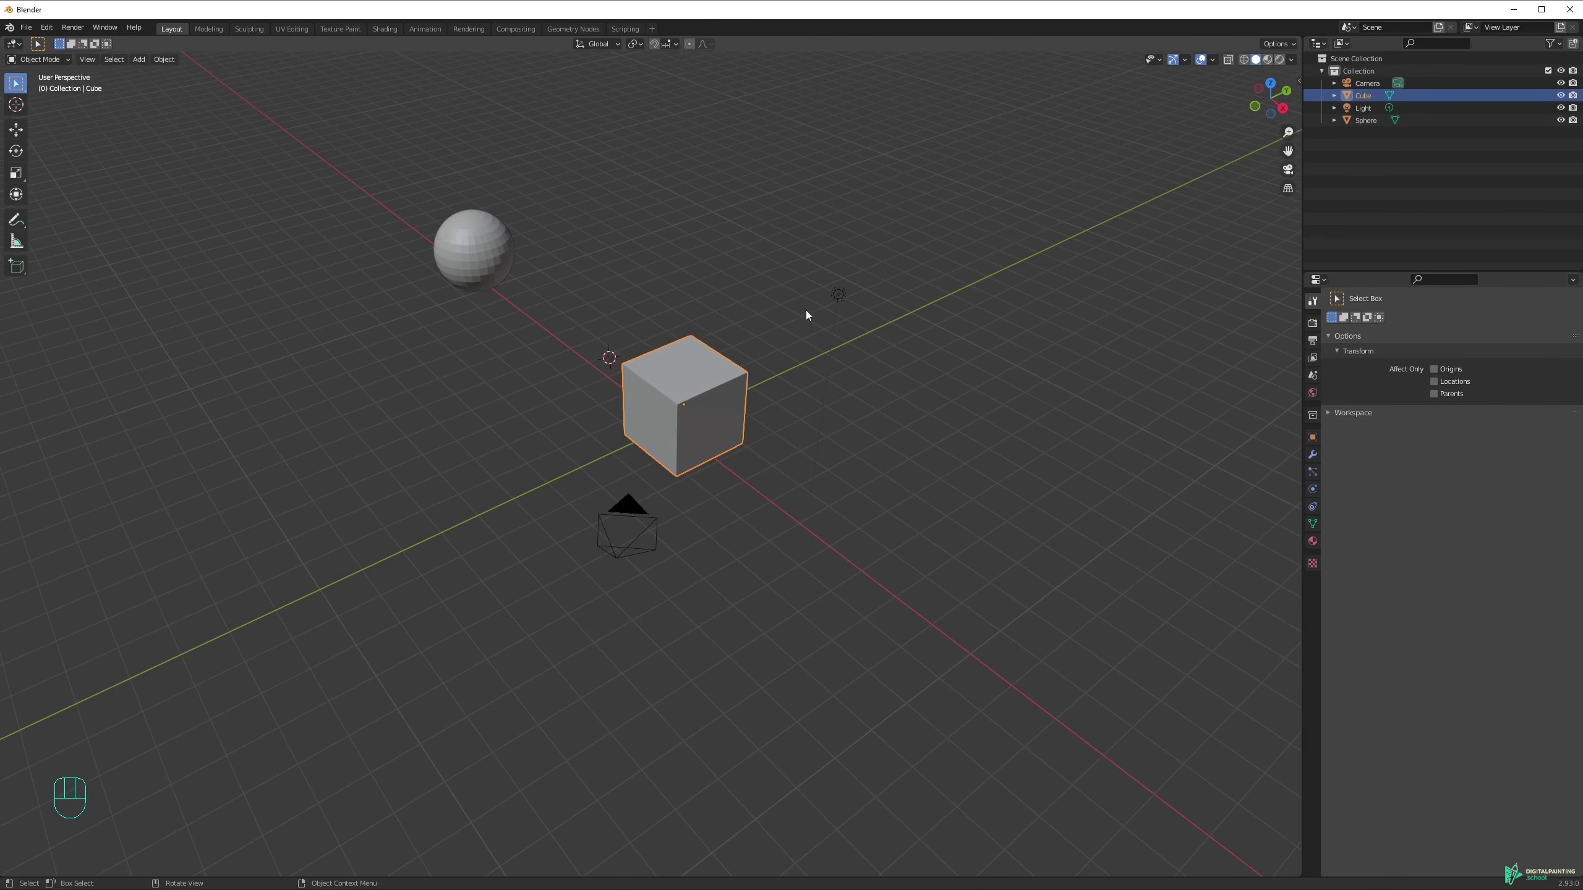
pyautogui.press('r')
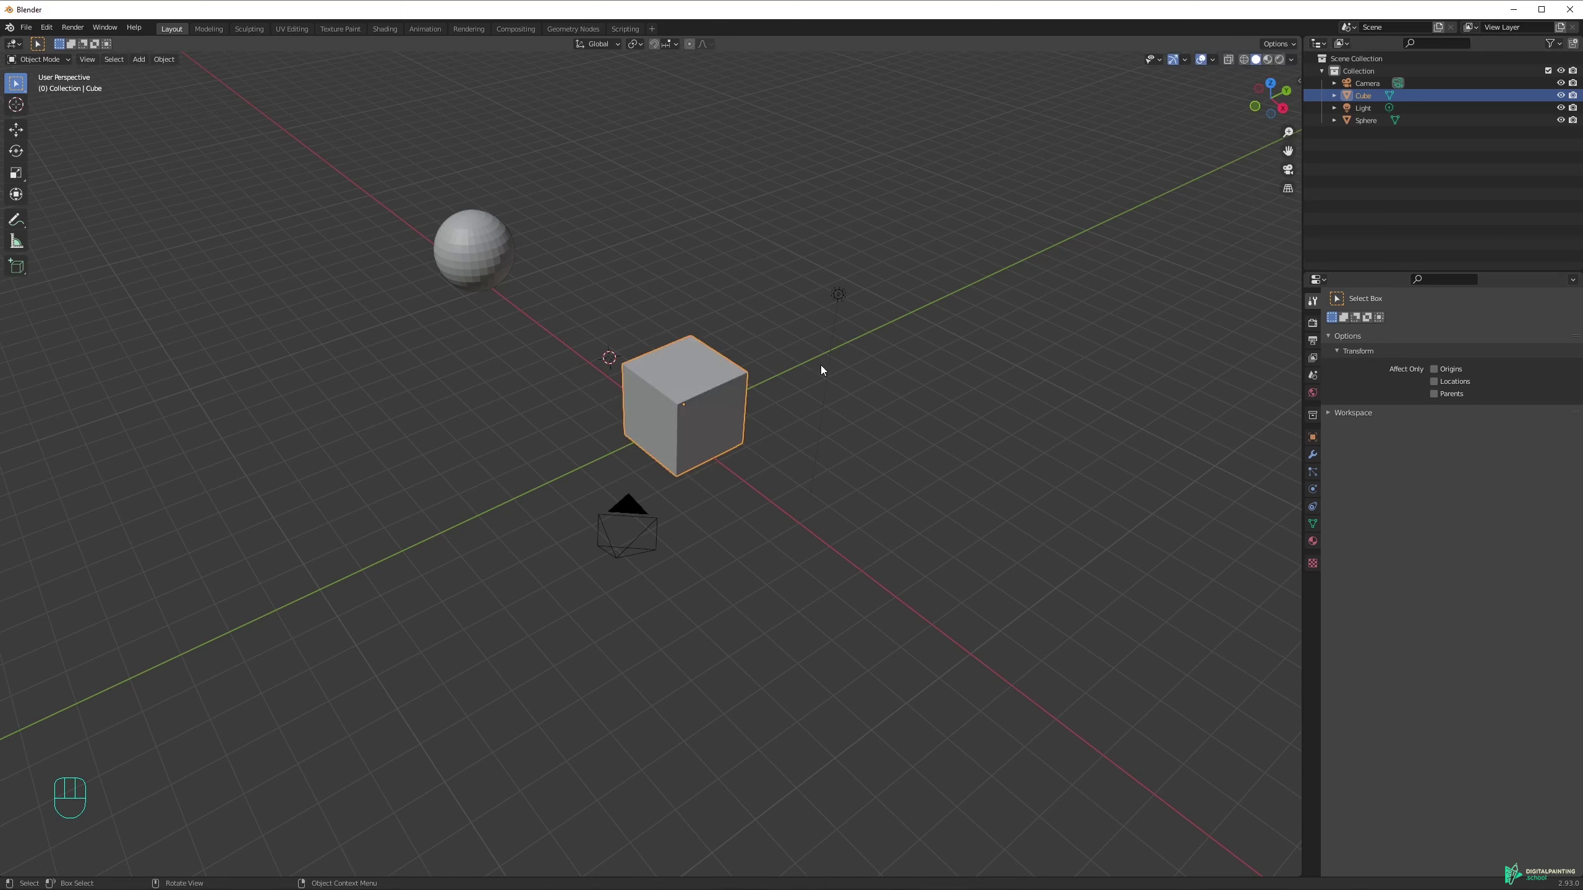
pyautogui.press('r')
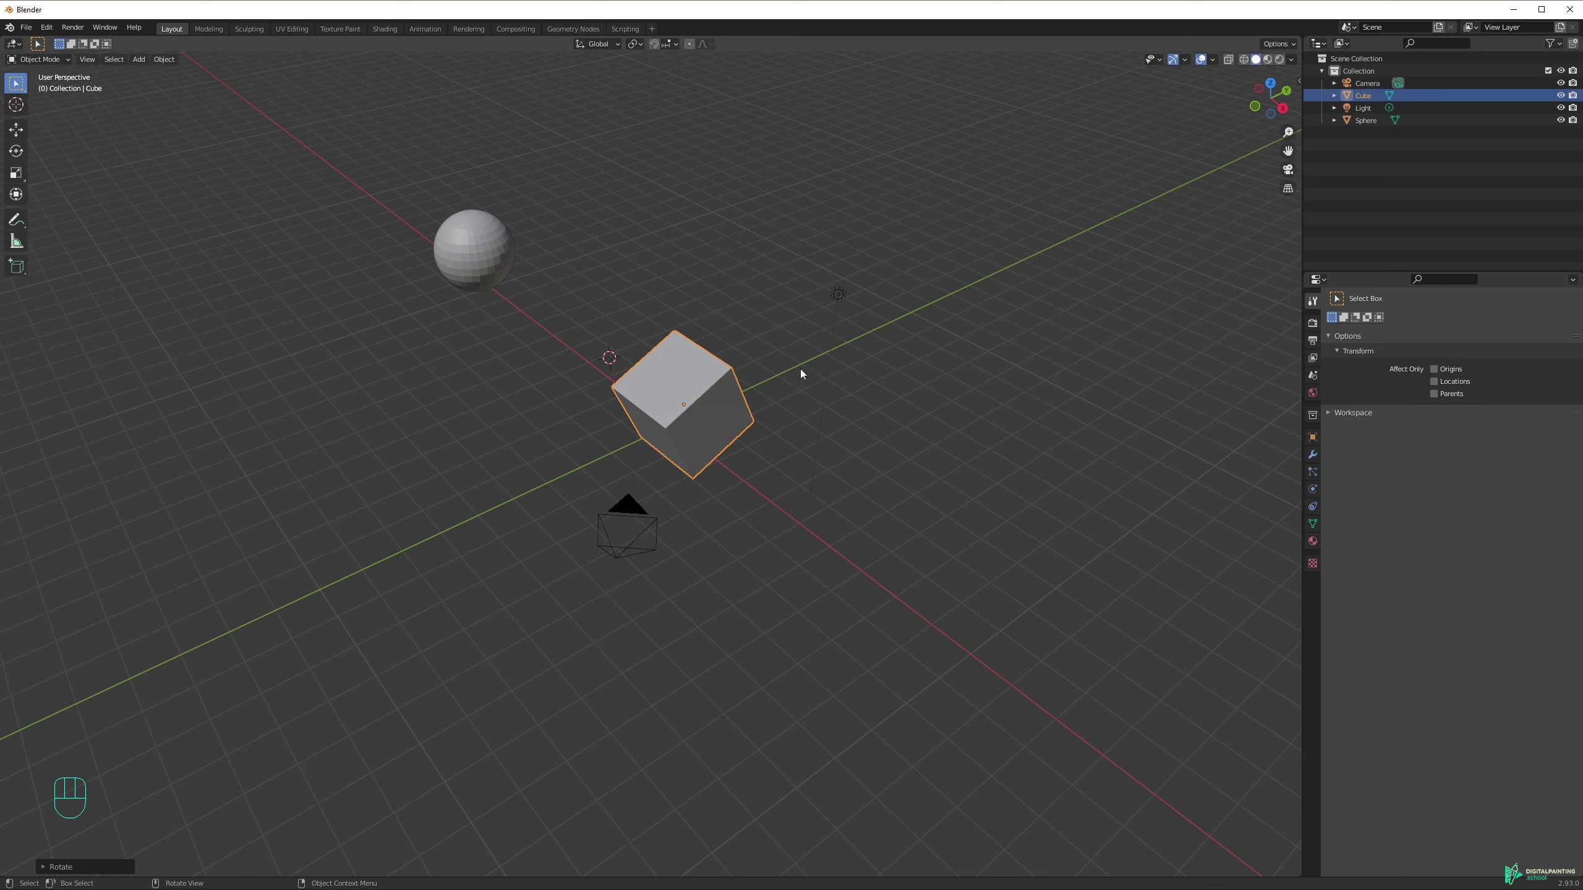
pyautogui.press('r')
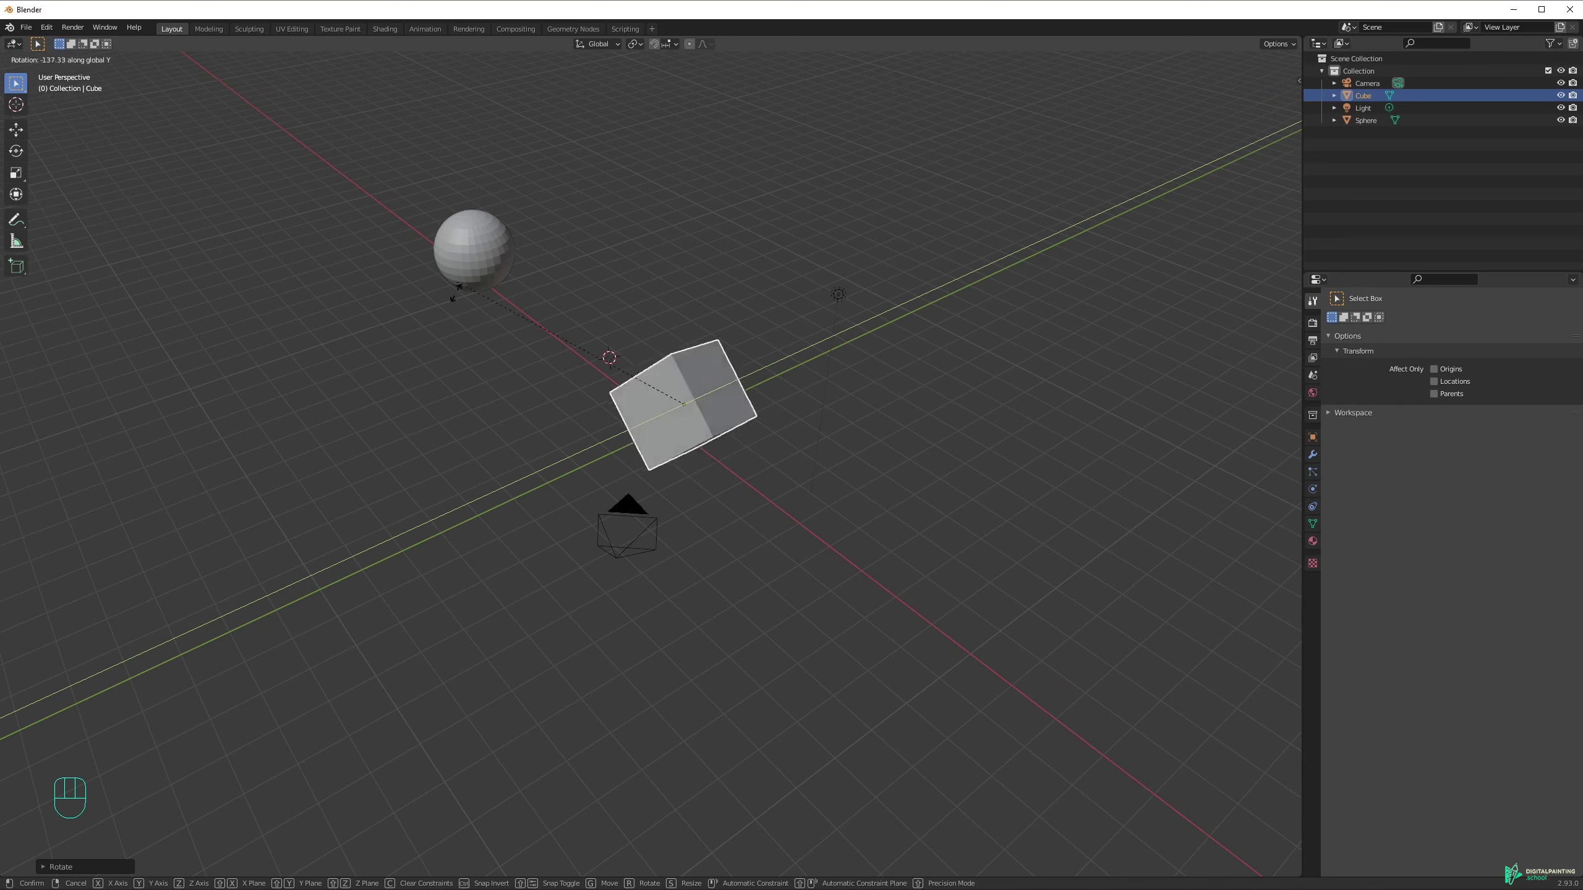
pyautogui.press('ctrl+z')
pyautogui.moveTo(805, 428); pyautogui.dragTo(798, 444)
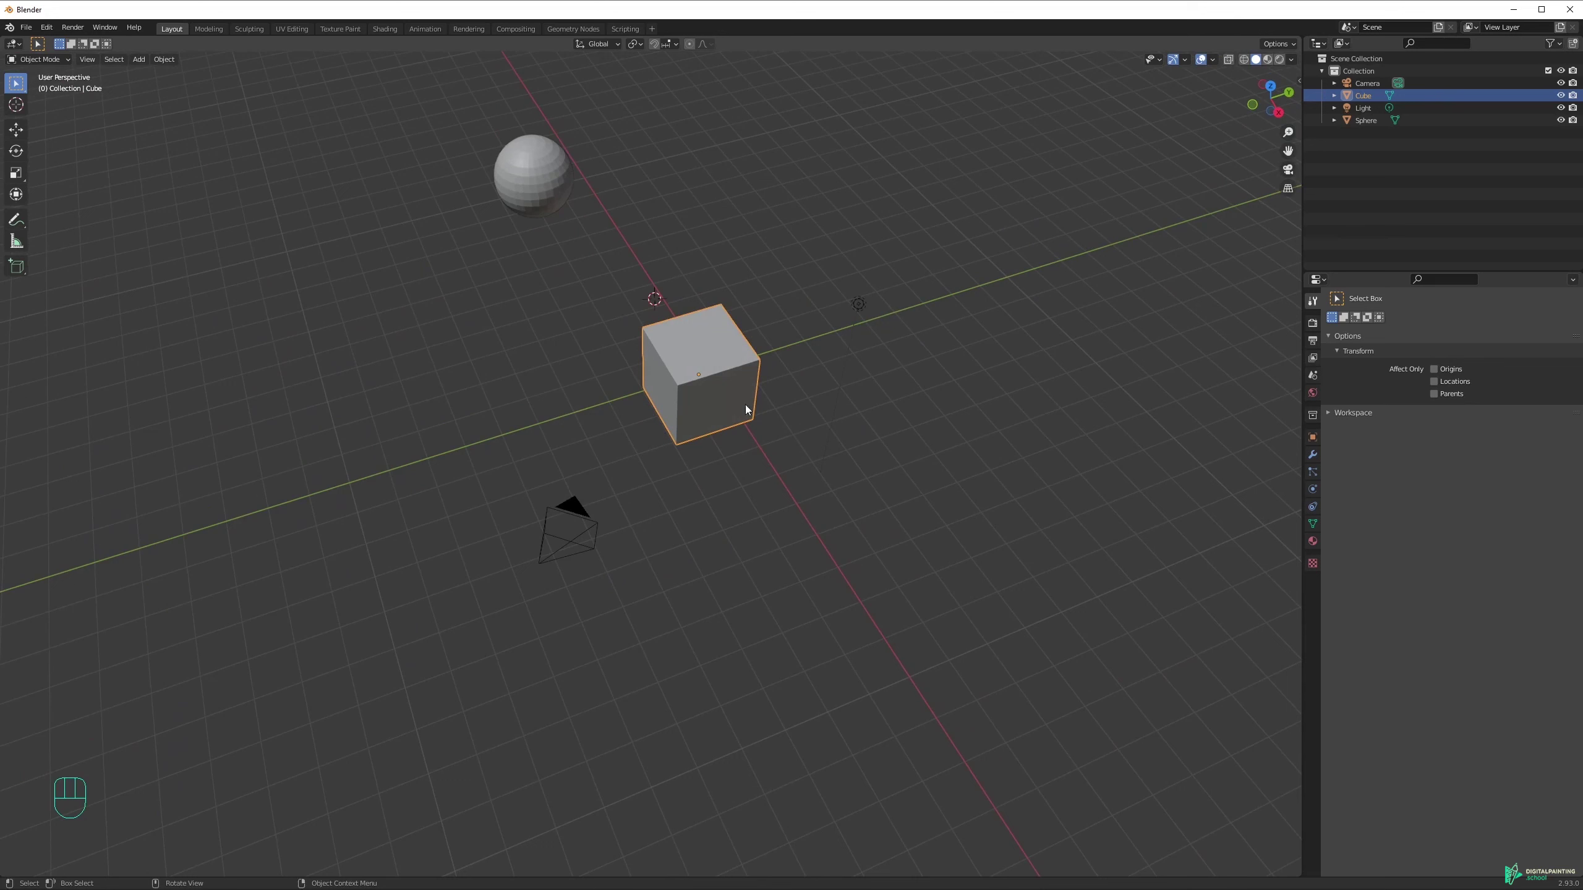
pyautogui.press('r')
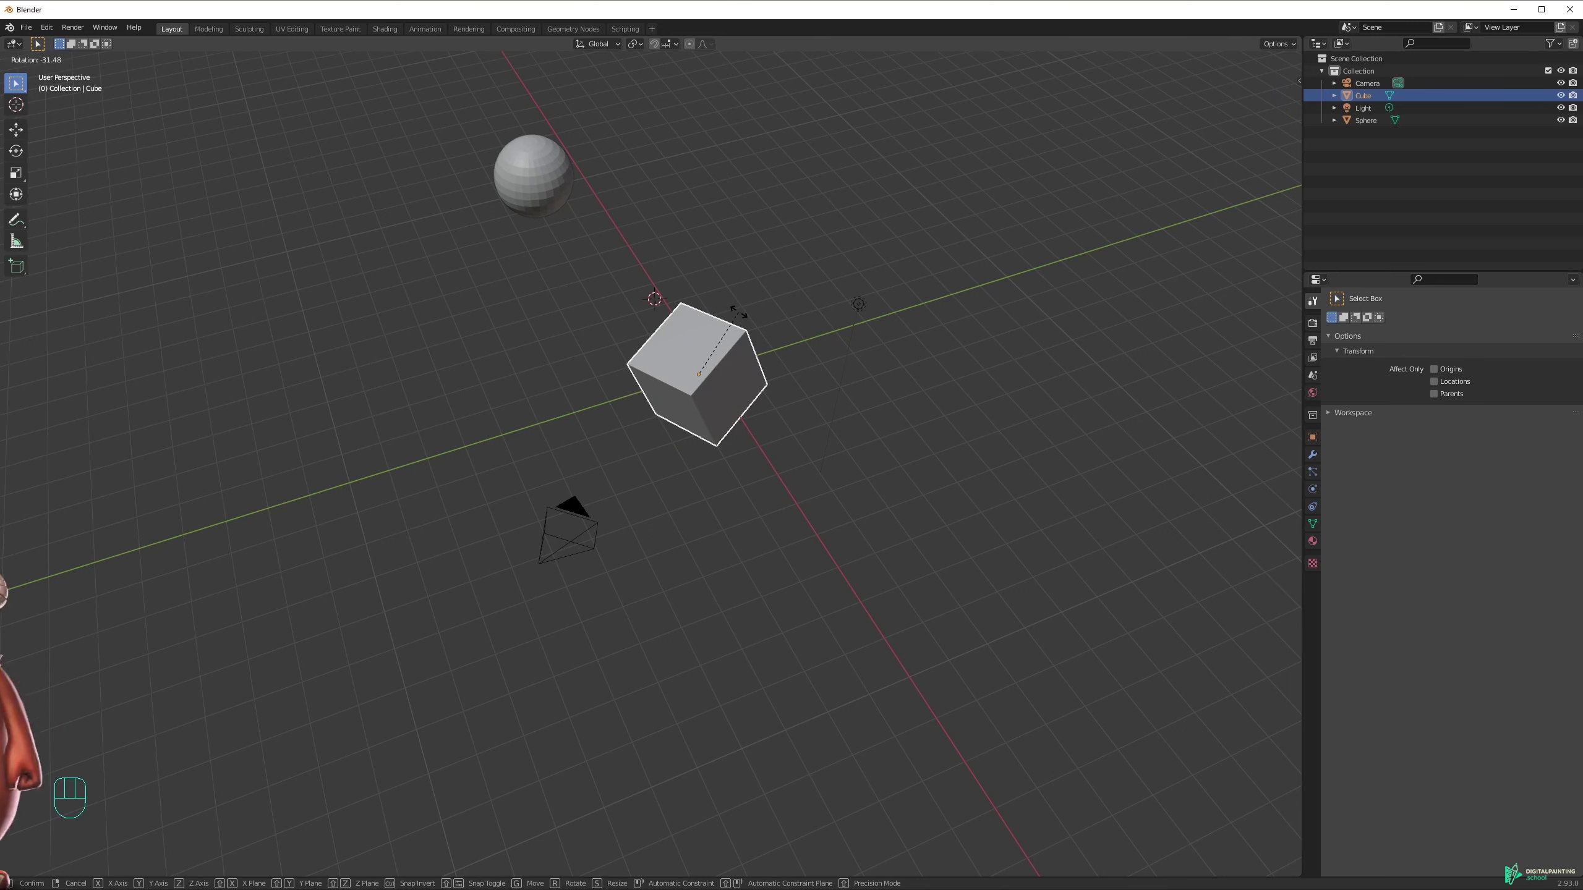
pyautogui.press('r')
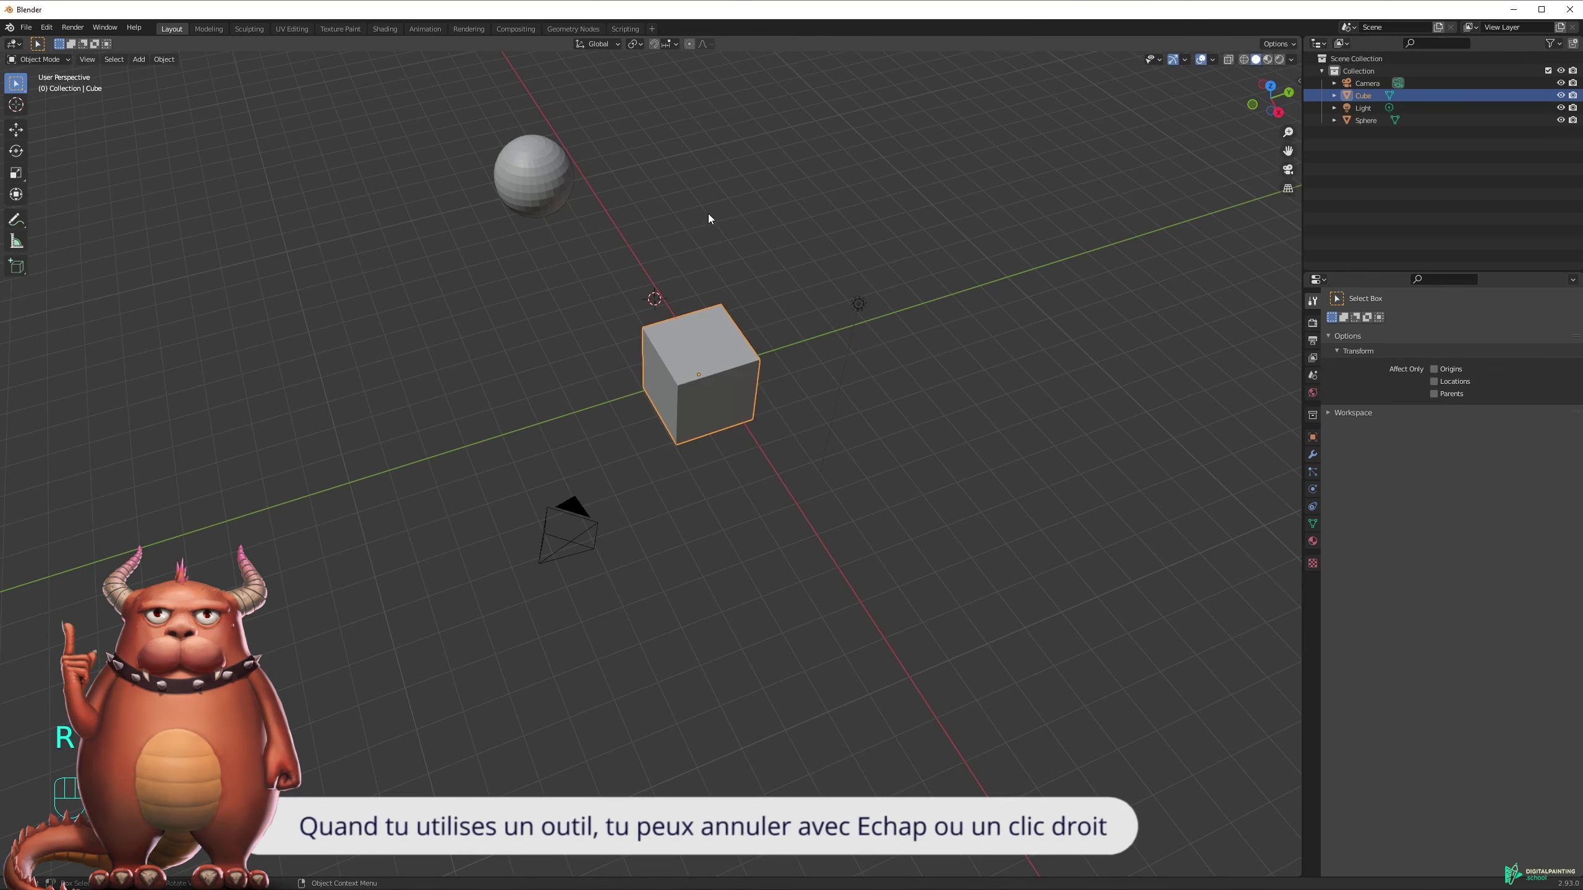
# Trial-slide the cube across the floor with G, then cancel the move.
pyautogui.middleClick(737, 252)
pyautogui.press('g')
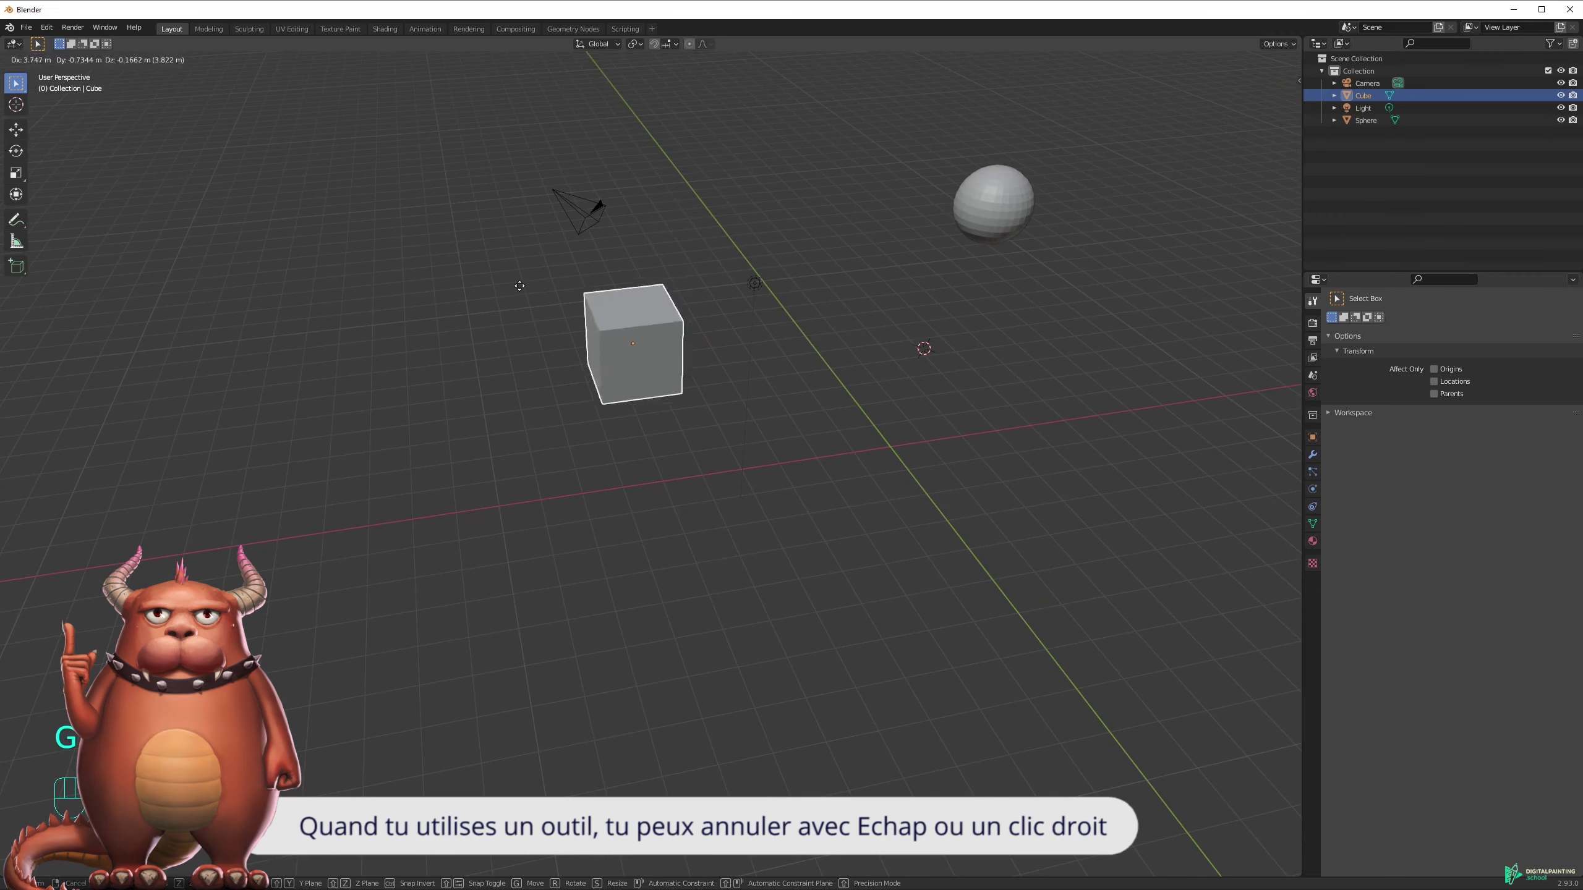
pyautogui.moveTo(730, 189); pyautogui.dragTo(822, 179)
pyautogui.moveTo(725, 244); pyautogui.dragTo(852, 405)
pyautogui.moveTo(735, 350); pyautogui.dragTo(795, 383)
pyautogui.middleClick(788, 402)
pyautogui.moveTo(759, 434); pyautogui.dragTo(683, 369)
pyautogui.press('g')
# Undo a stray rotate and orbit the view to a three-quarter angle on the cube.
pyautogui.middleClick(828, 488)
pyautogui.press('r')
pyautogui.press('ctrl+z')
pyautogui.moveTo(781, 473); pyautogui.dragTo(737, 480)
pyautogui.middleClick(746, 467)
pyautogui.moveTo(578, 413); pyautogui.dragTo(639, 445)
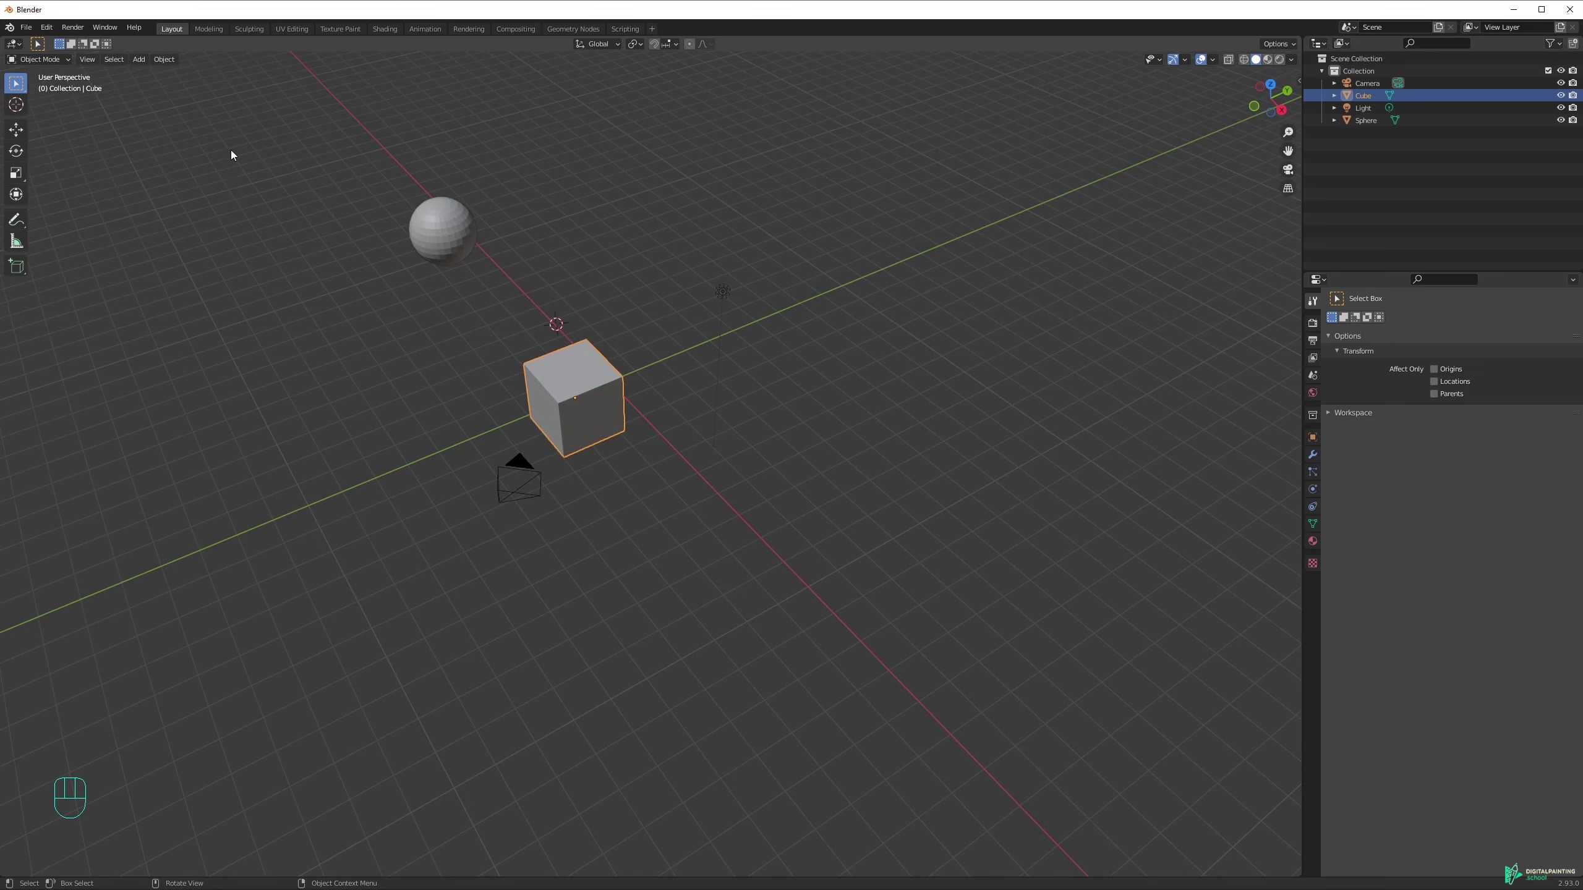
pyautogui.moveTo(648, 338); pyautogui.dragTo(775, 350)
pyautogui.moveTo(747, 392); pyautogui.dragTo(721, 380)
pyautogui.moveTo(796, 331); pyautogui.dragTo(745, 385)
# Stretch the cube taller with the Scale tool's Z handle, then undo back to its original size.
pyautogui.click(23, 179)
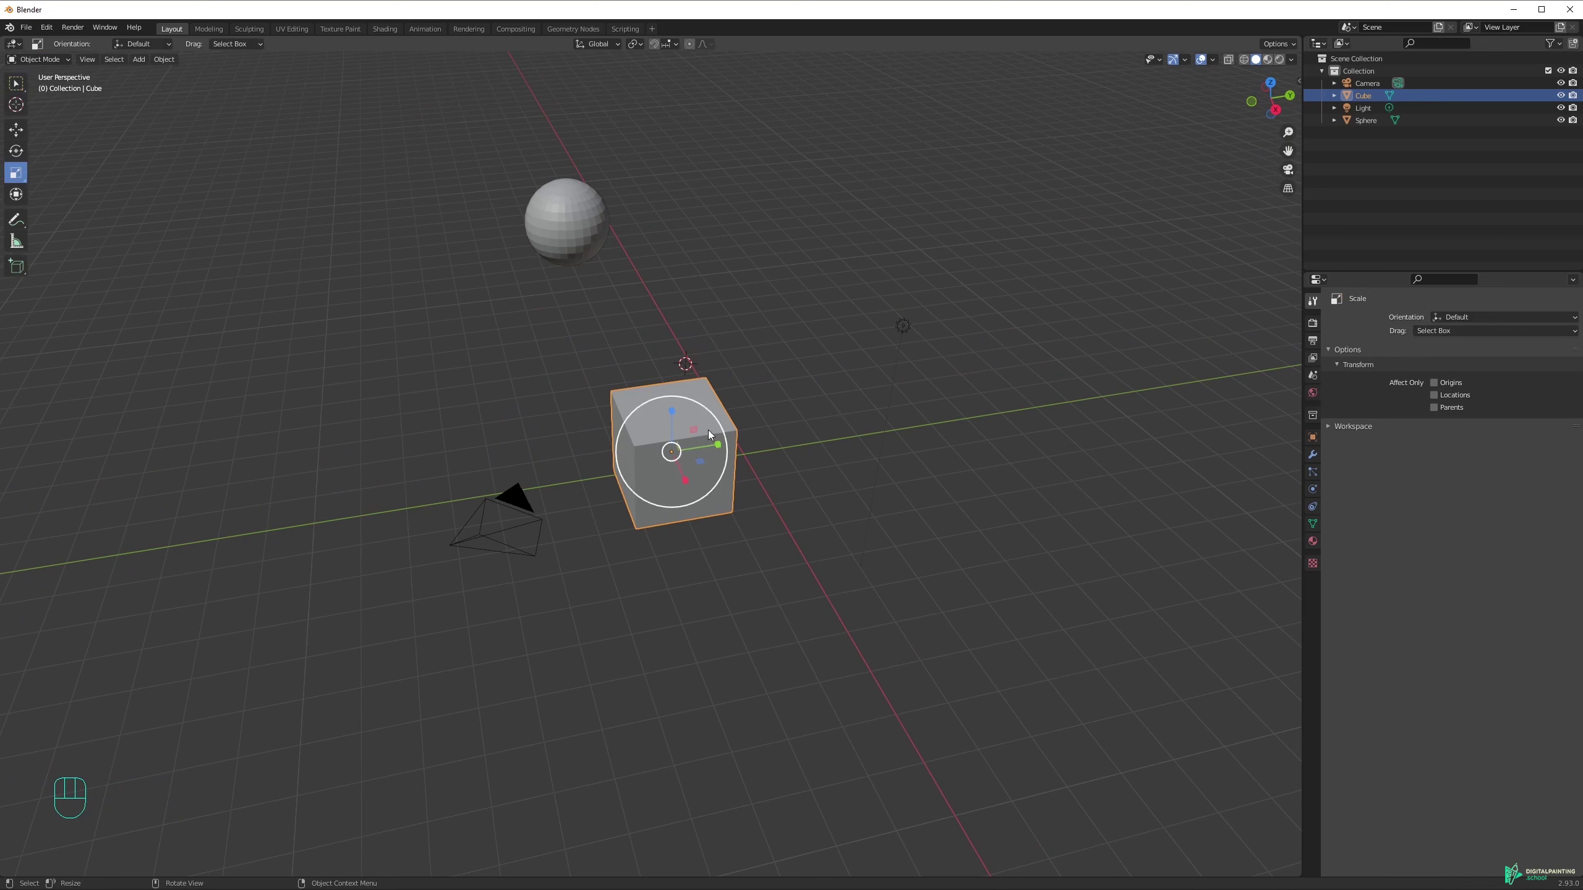
pyautogui.moveTo(692, 405); pyautogui.dragTo(709, 413)
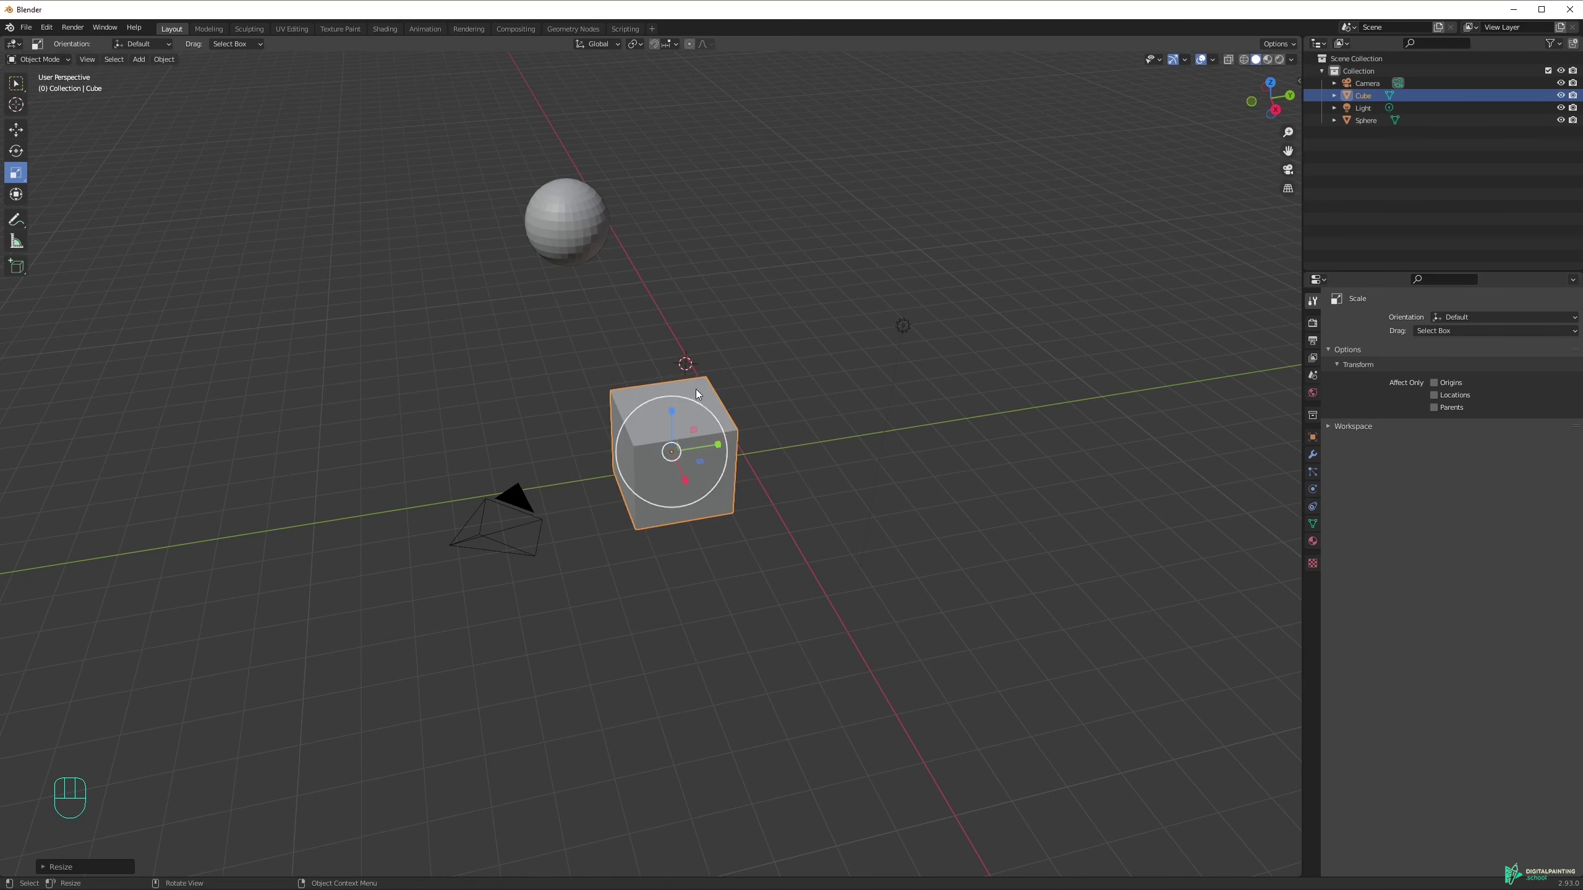
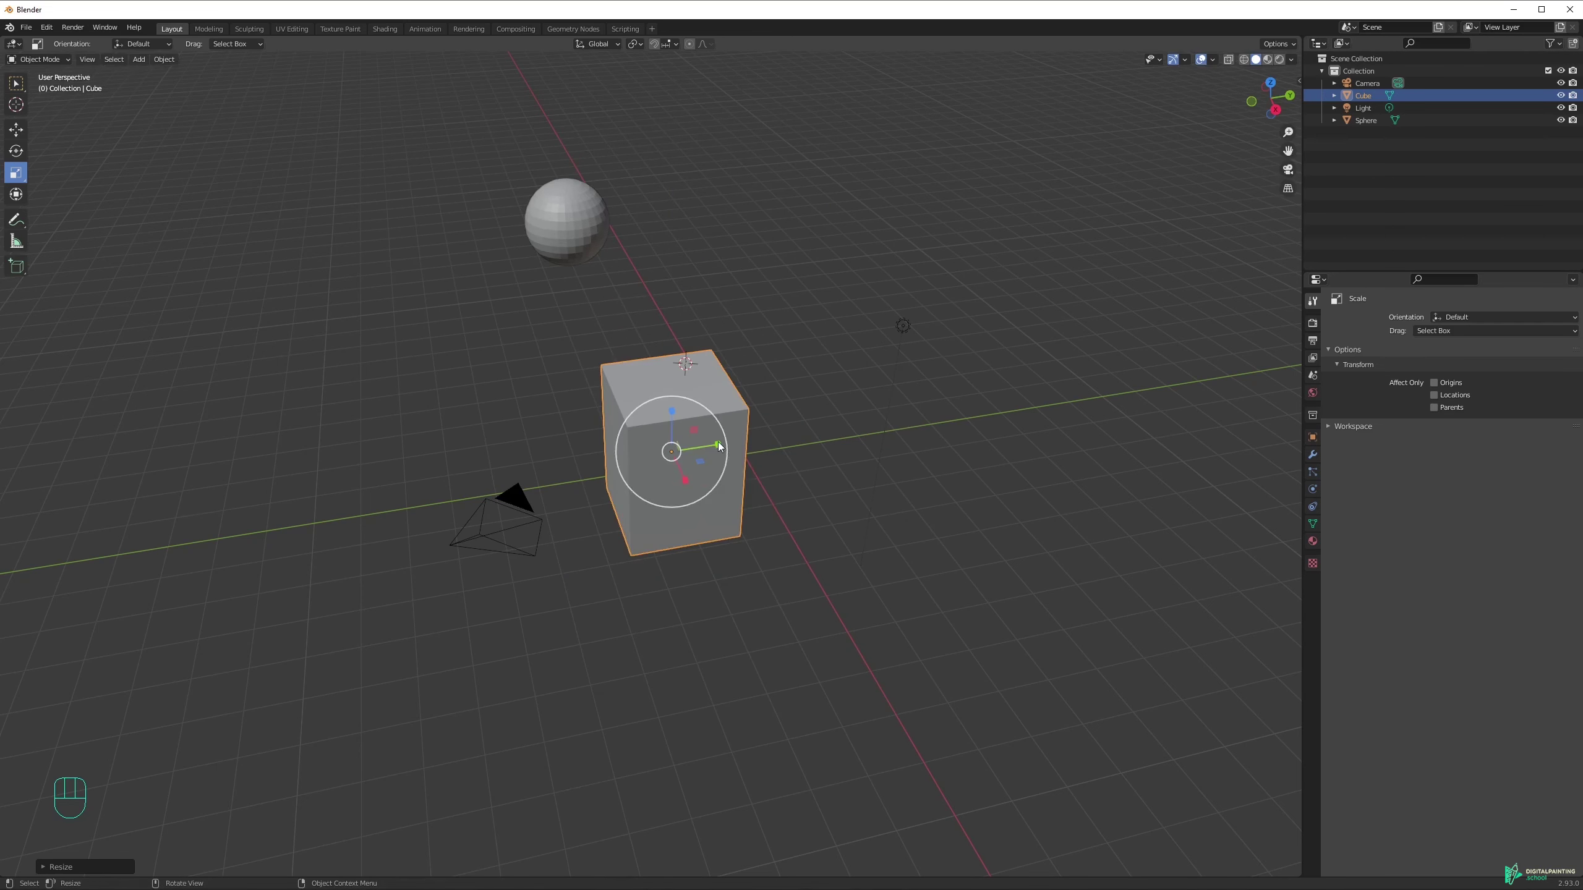
pyautogui.click(721, 440)
pyautogui.press('ctrl+z')
pyautogui.moveTo(696, 425); pyautogui.dragTo(716, 441)
# Try several gizmo rotations on the cube, undo them so it stays upright, and return to Select Box.
pyautogui.press('ctrl+z')
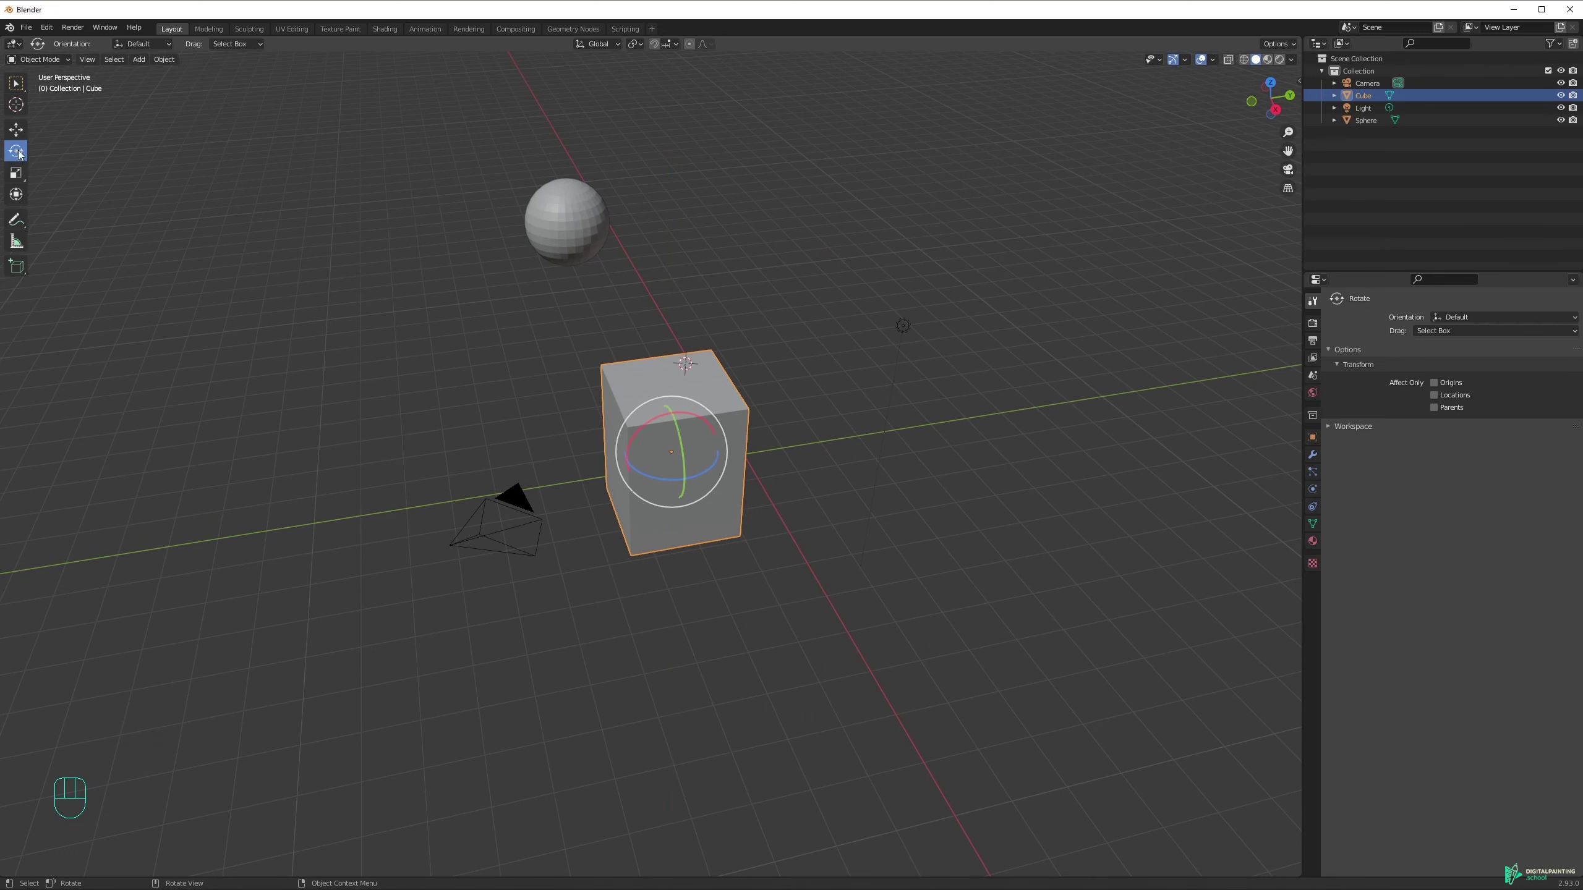
pyautogui.moveTo(703, 405); pyautogui.dragTo(739, 410)
pyautogui.moveTo(659, 428); pyautogui.dragTo(644, 441)
pyautogui.moveTo(687, 433); pyautogui.dragTo(675, 372)
pyautogui.press('ctrl+z')
pyautogui.moveTo(694, 402); pyautogui.dragTo(668, 296)
pyautogui.press('ctrl+z')
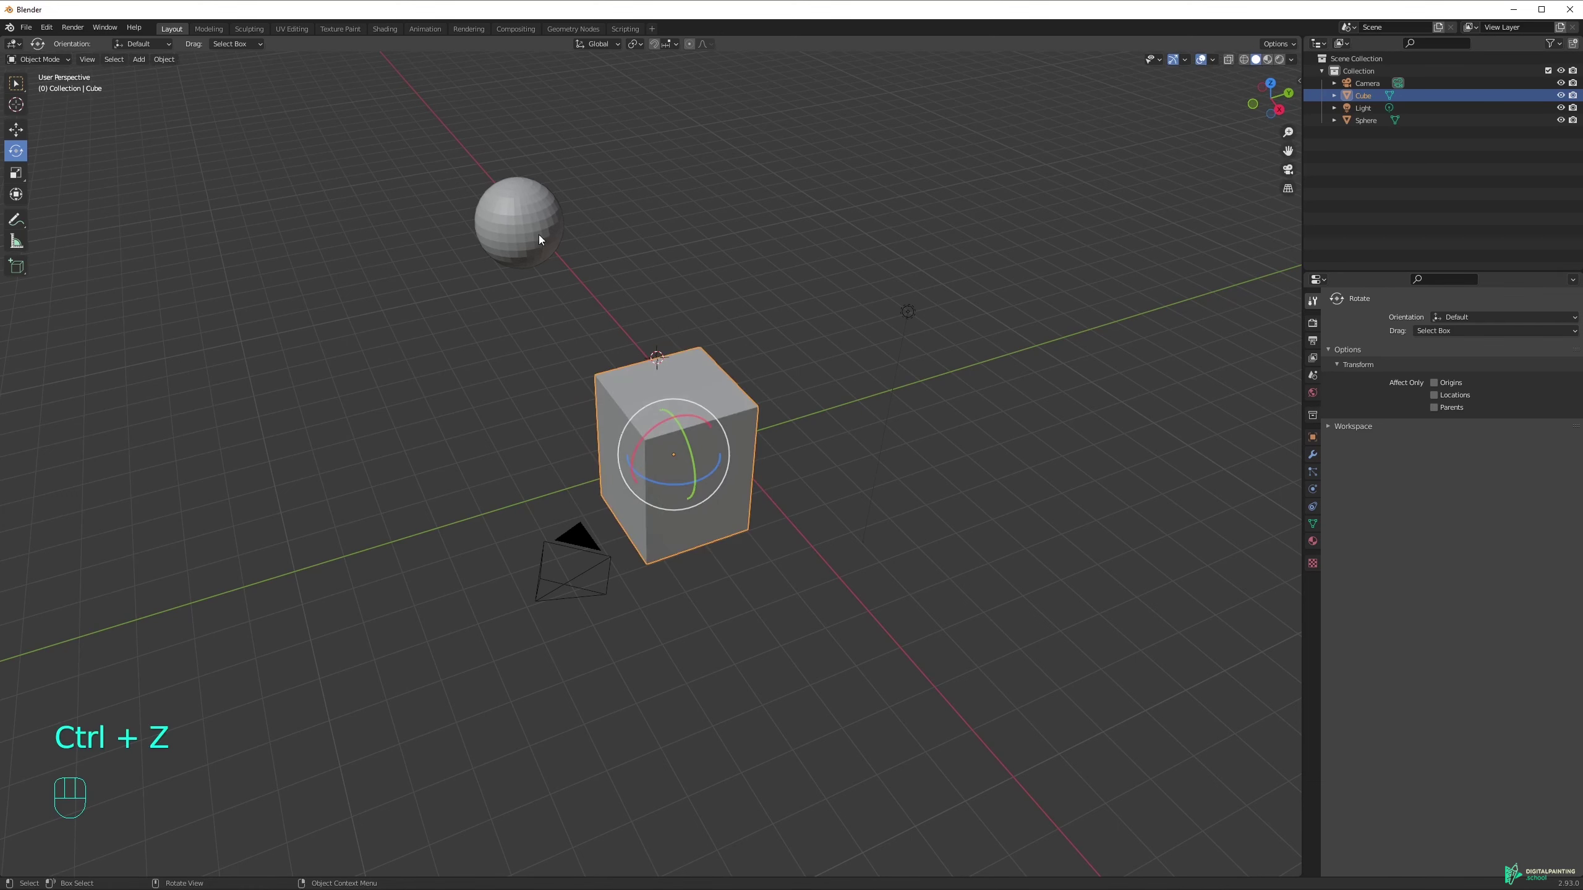
pyautogui.press('w')
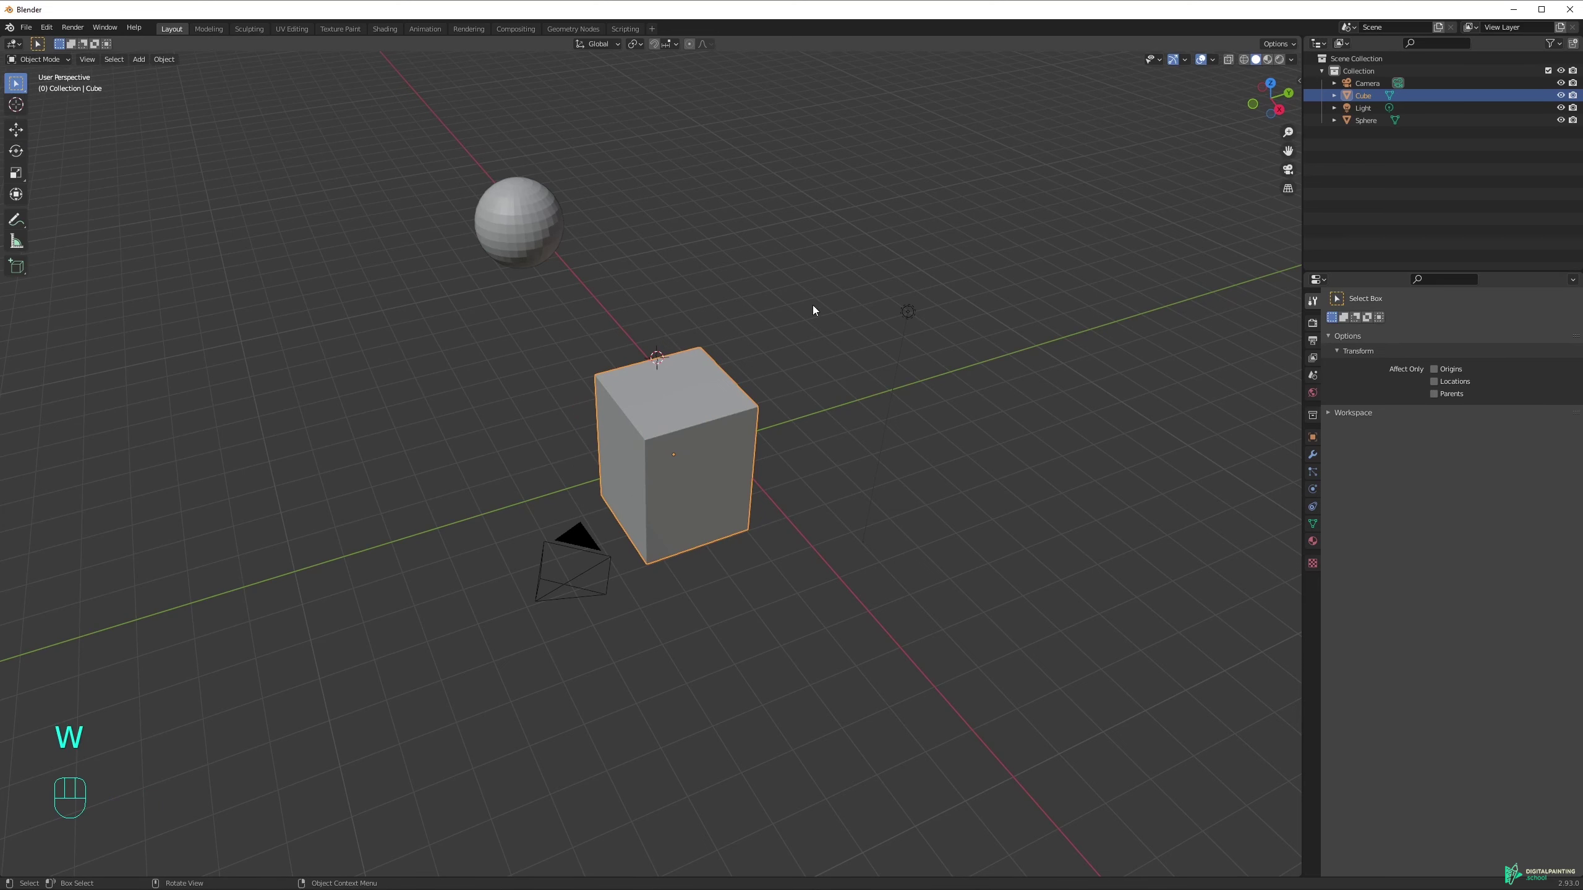
# Scale the cube to about 0.5 of its size, discarding stray move/rotate attempts.
pyautogui.press('s')
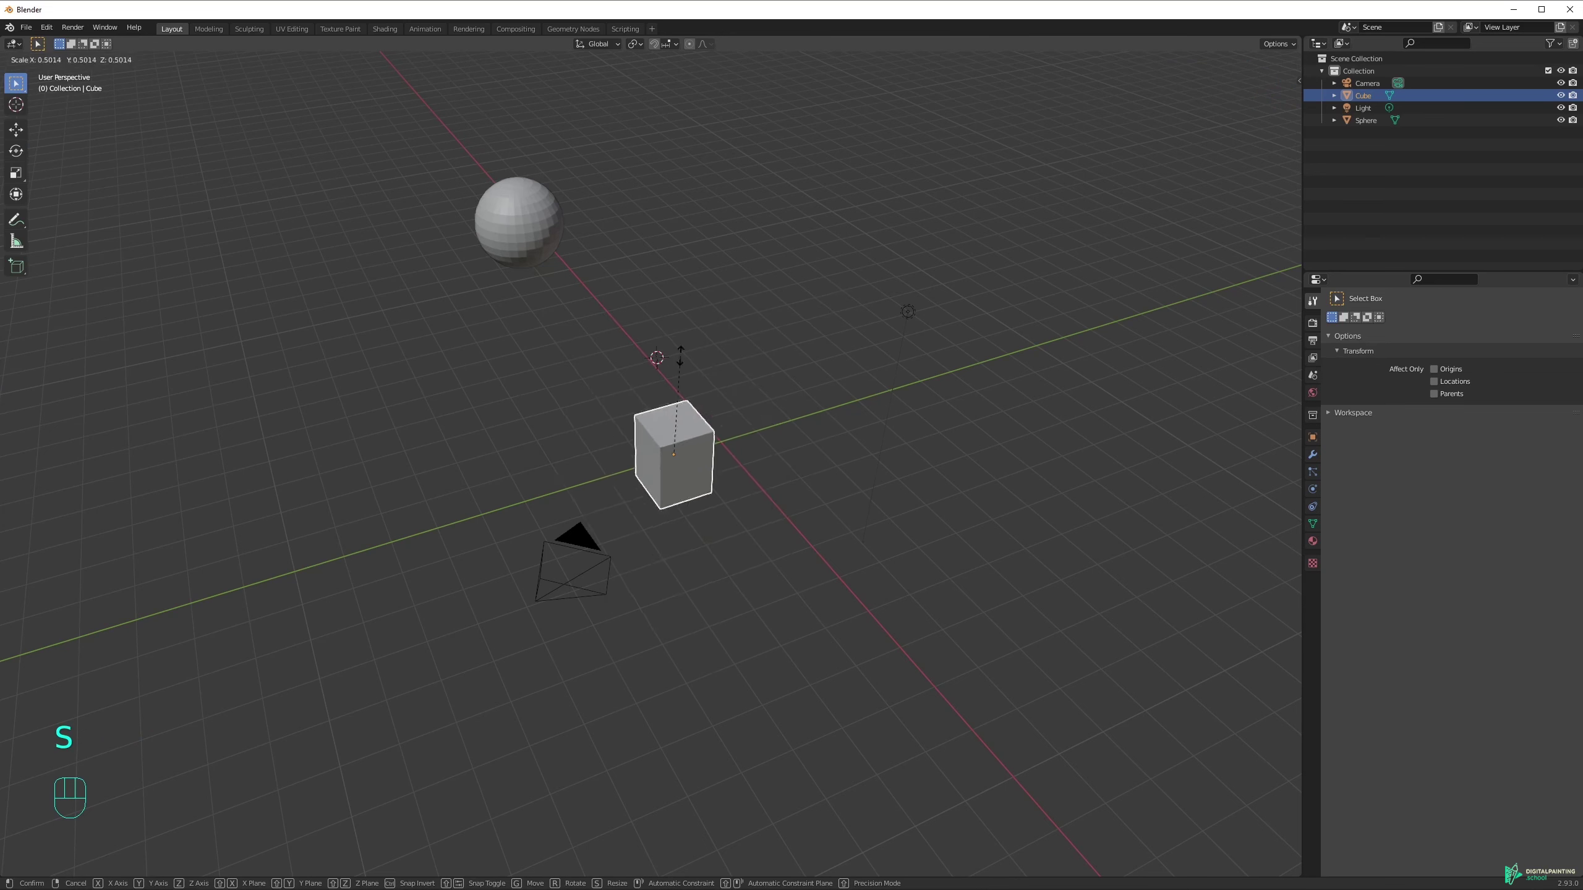
pyautogui.press('s')
pyautogui.press('g')
pyautogui.press('g')
pyautogui.press('r')
pyautogui.press('ctrl+z')
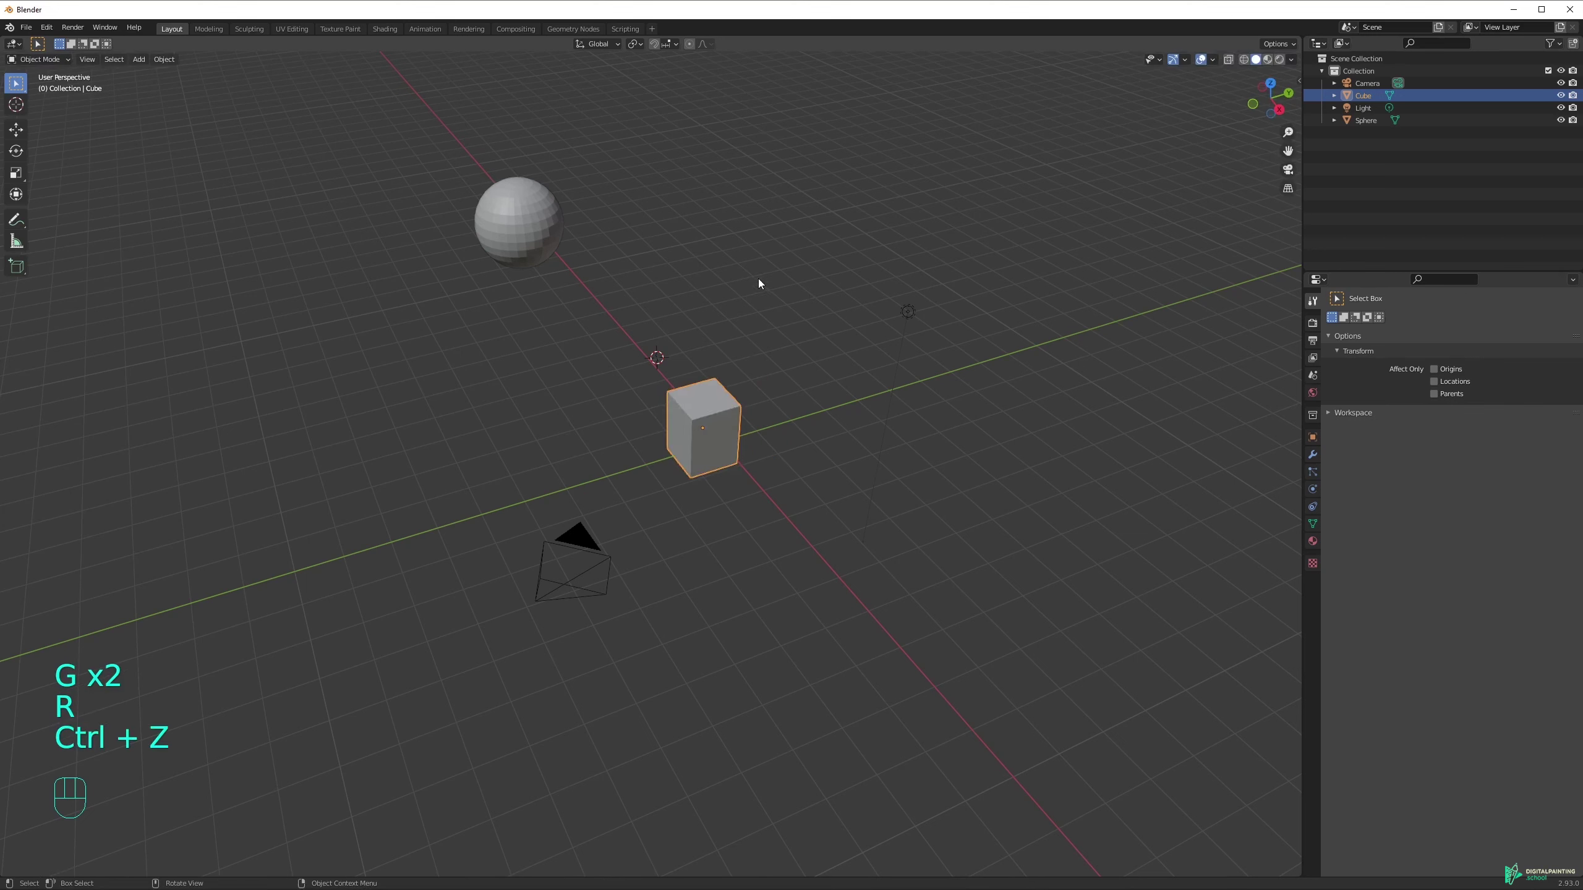
# Stretch the cube along X and Z, then undo the stretches and deselect it.
pyautogui.press('s')
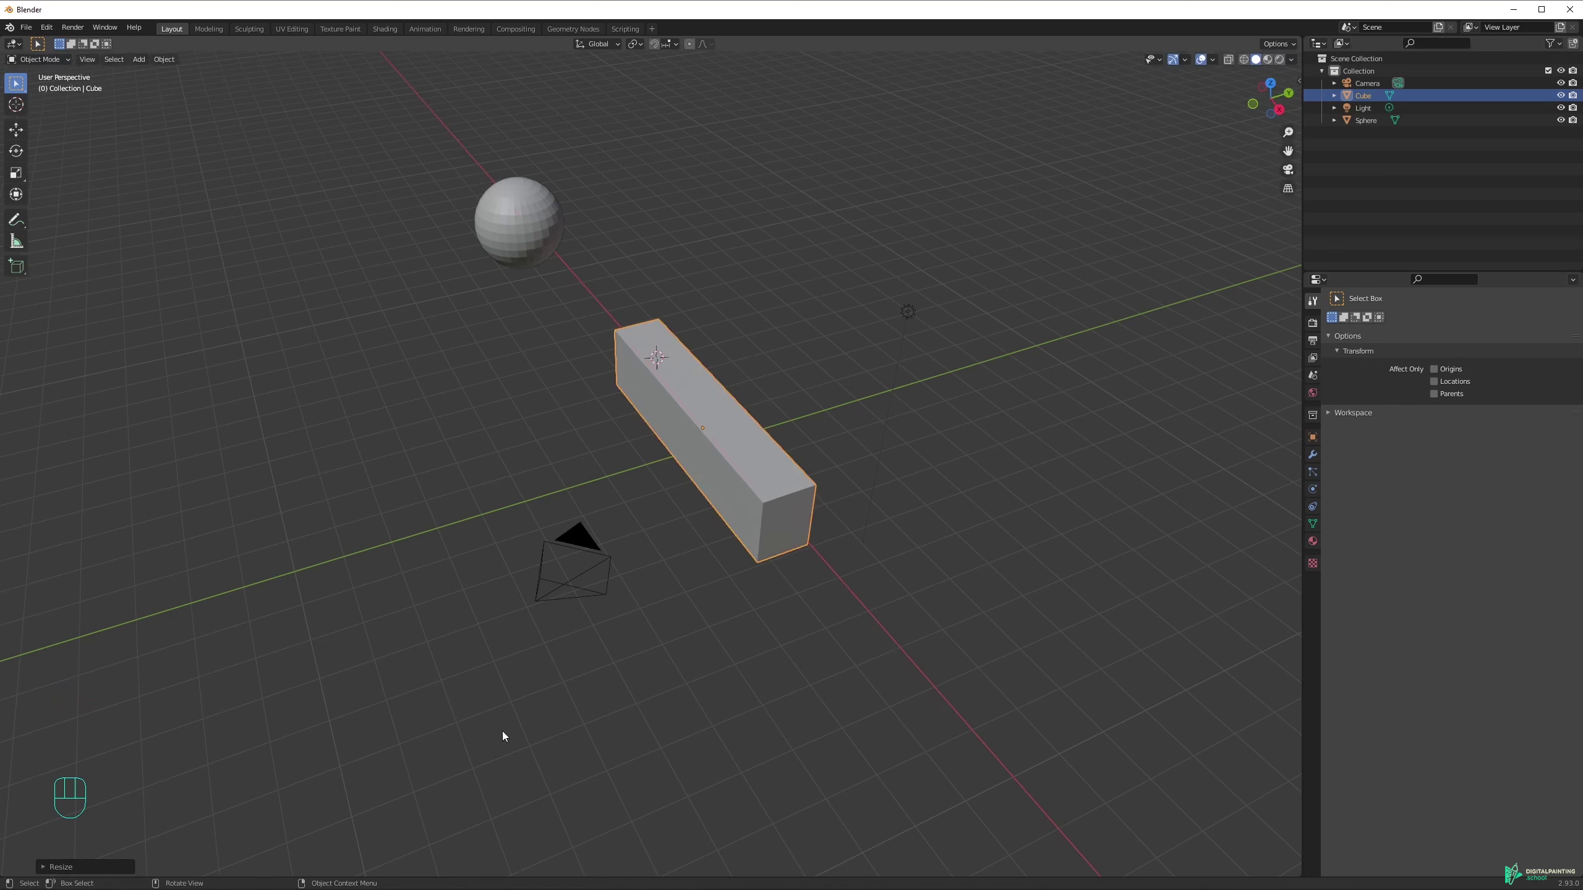
pyautogui.press('s')
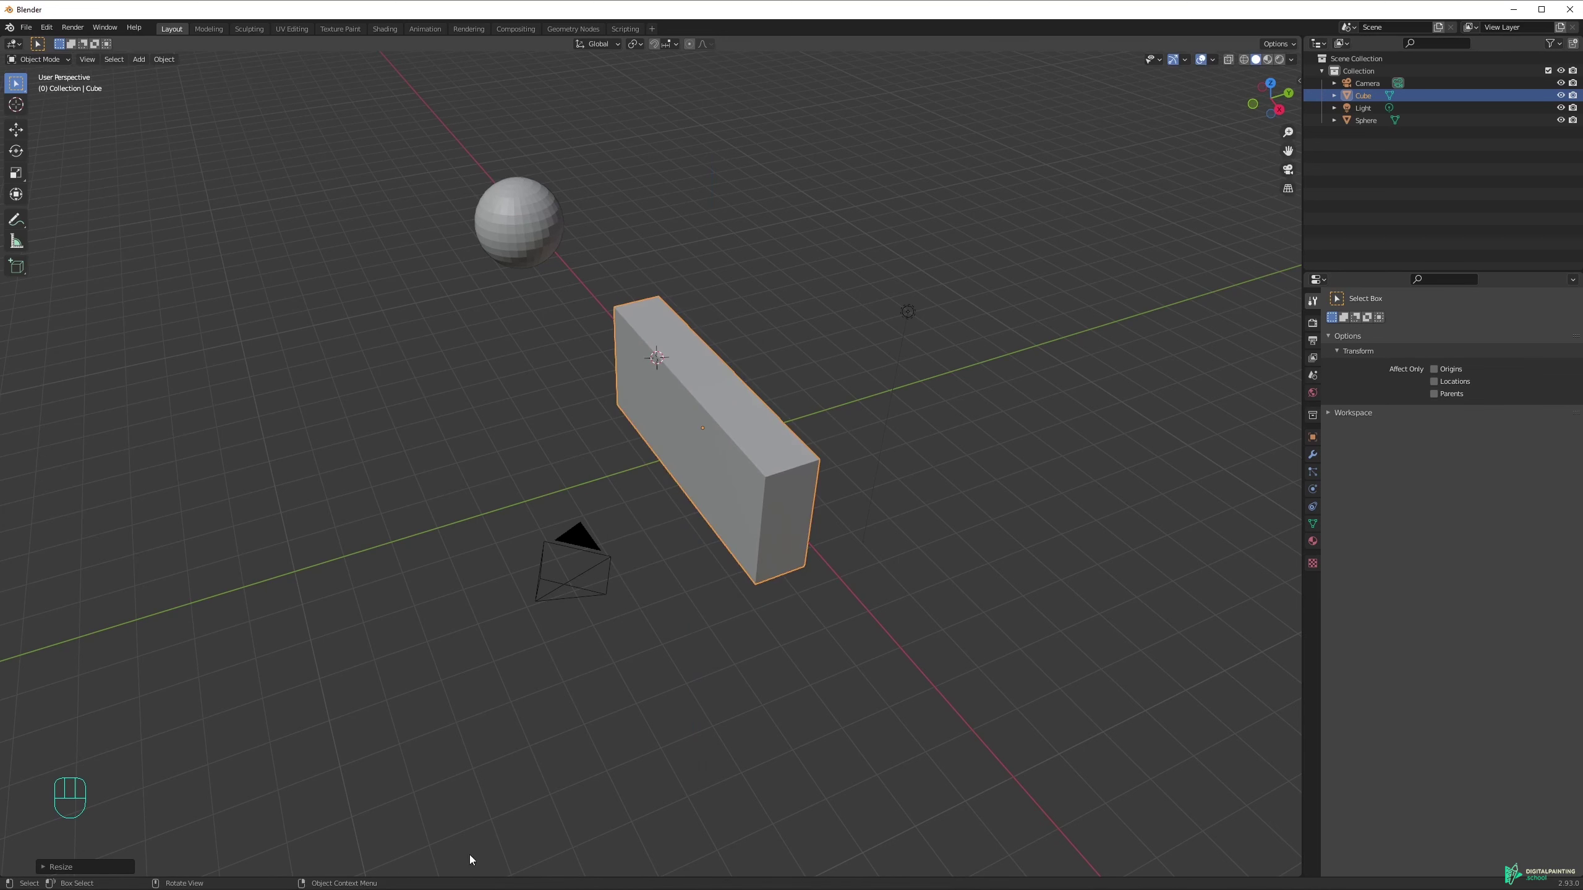
pyautogui.press('Escape')
pyautogui.press('ctrl+z')
pyautogui.press('ctrl+z')
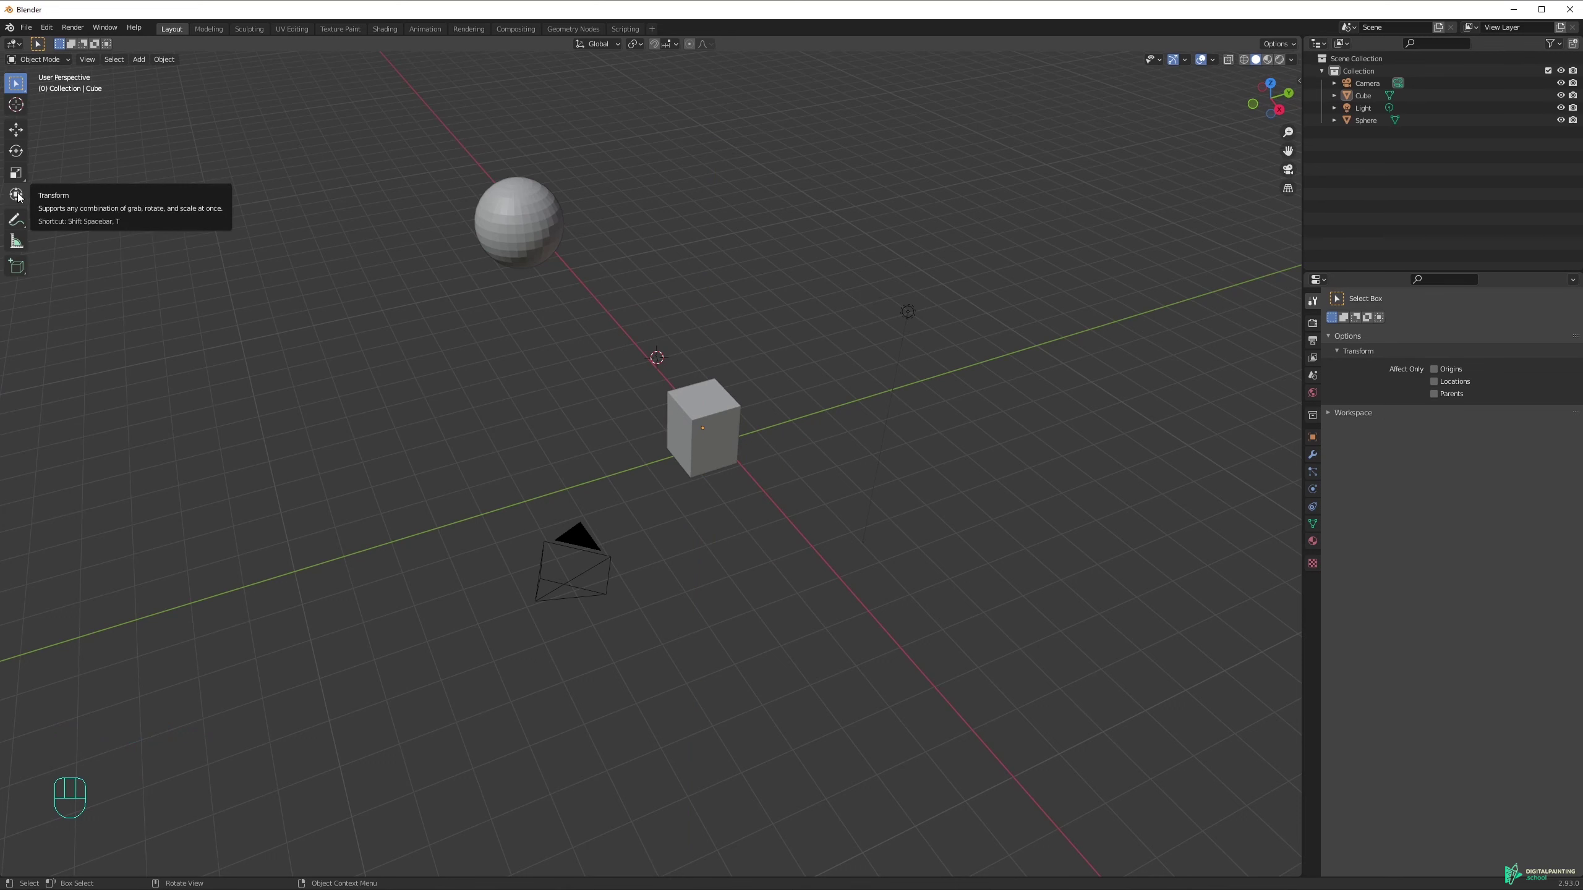
# Enlarge and tilt the cube with the Transform gizmo, then undo the trial and return to Select Box.
pyautogui.click(20, 191)
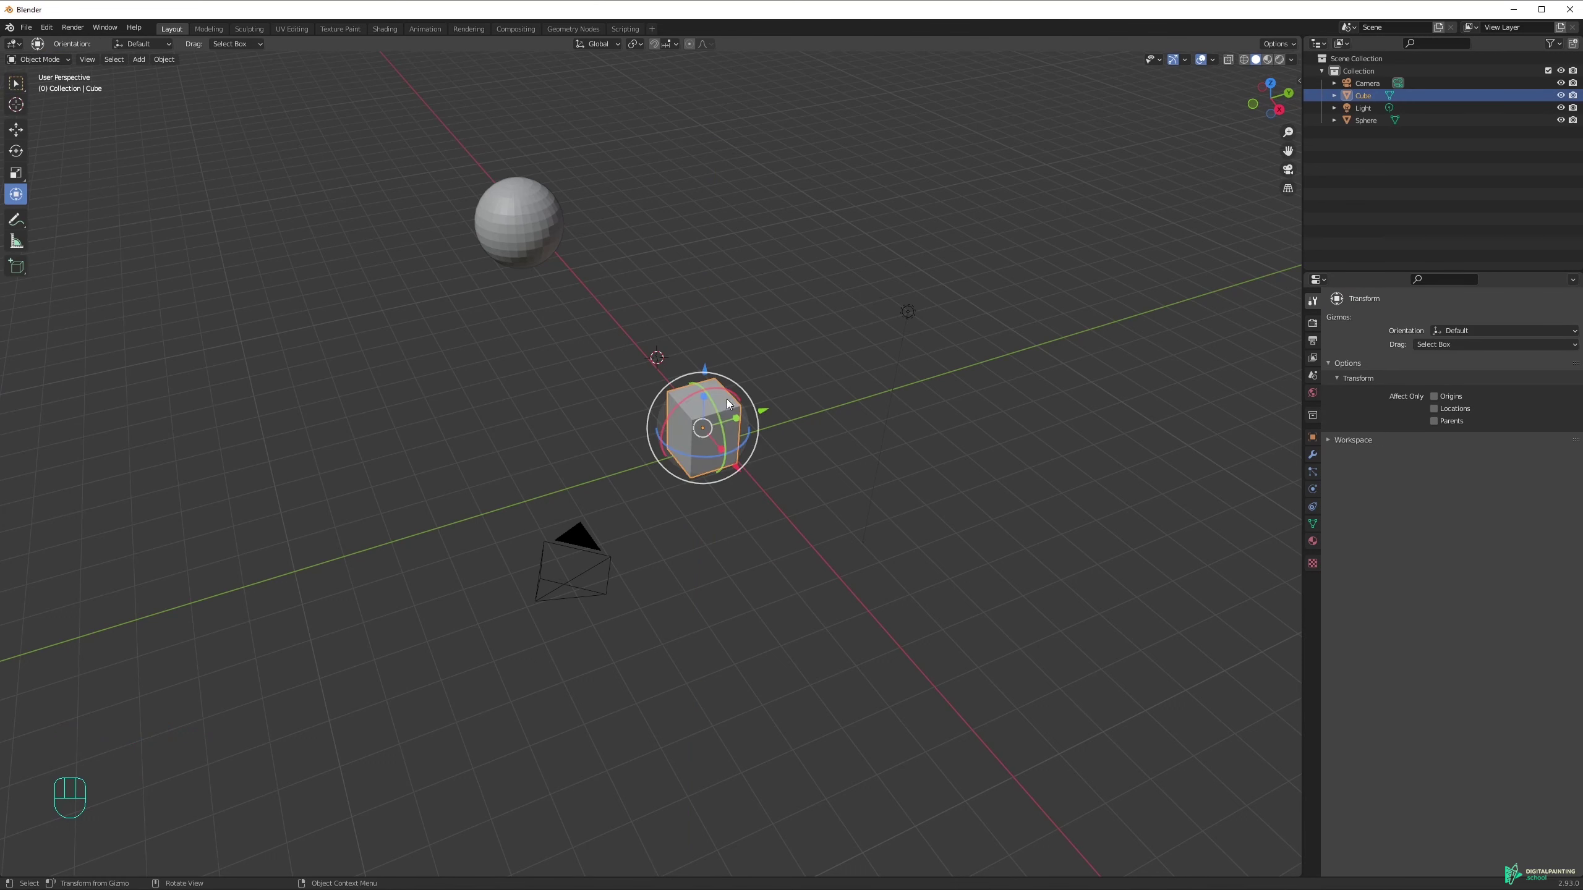
pyautogui.moveTo(763, 375); pyautogui.dragTo(726, 406)
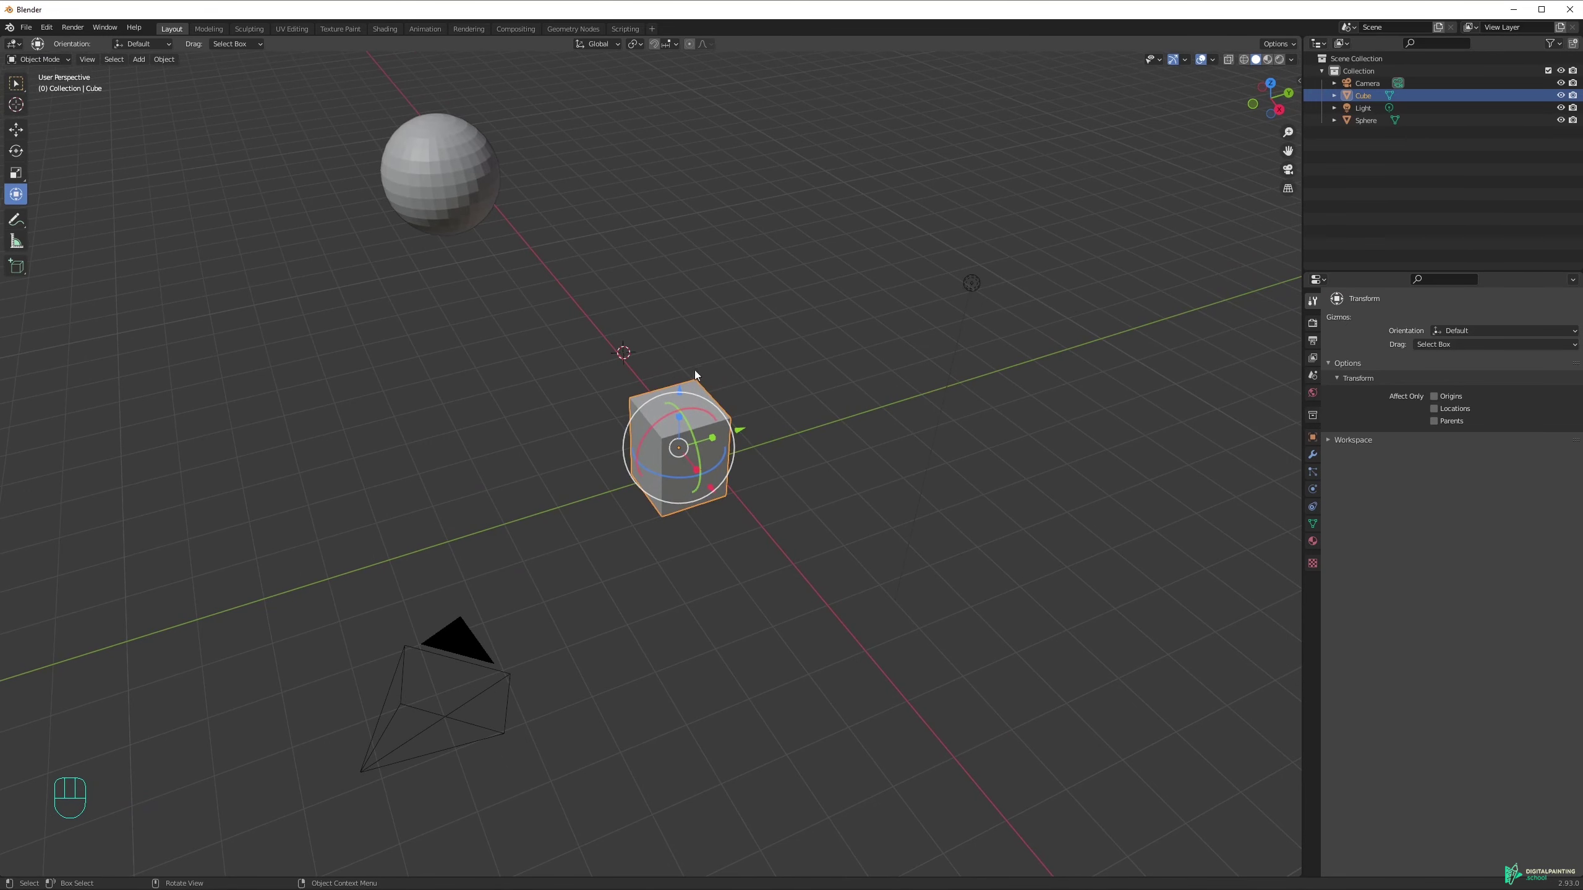
pyautogui.click(720, 393)
pyautogui.press('ctrl+z')
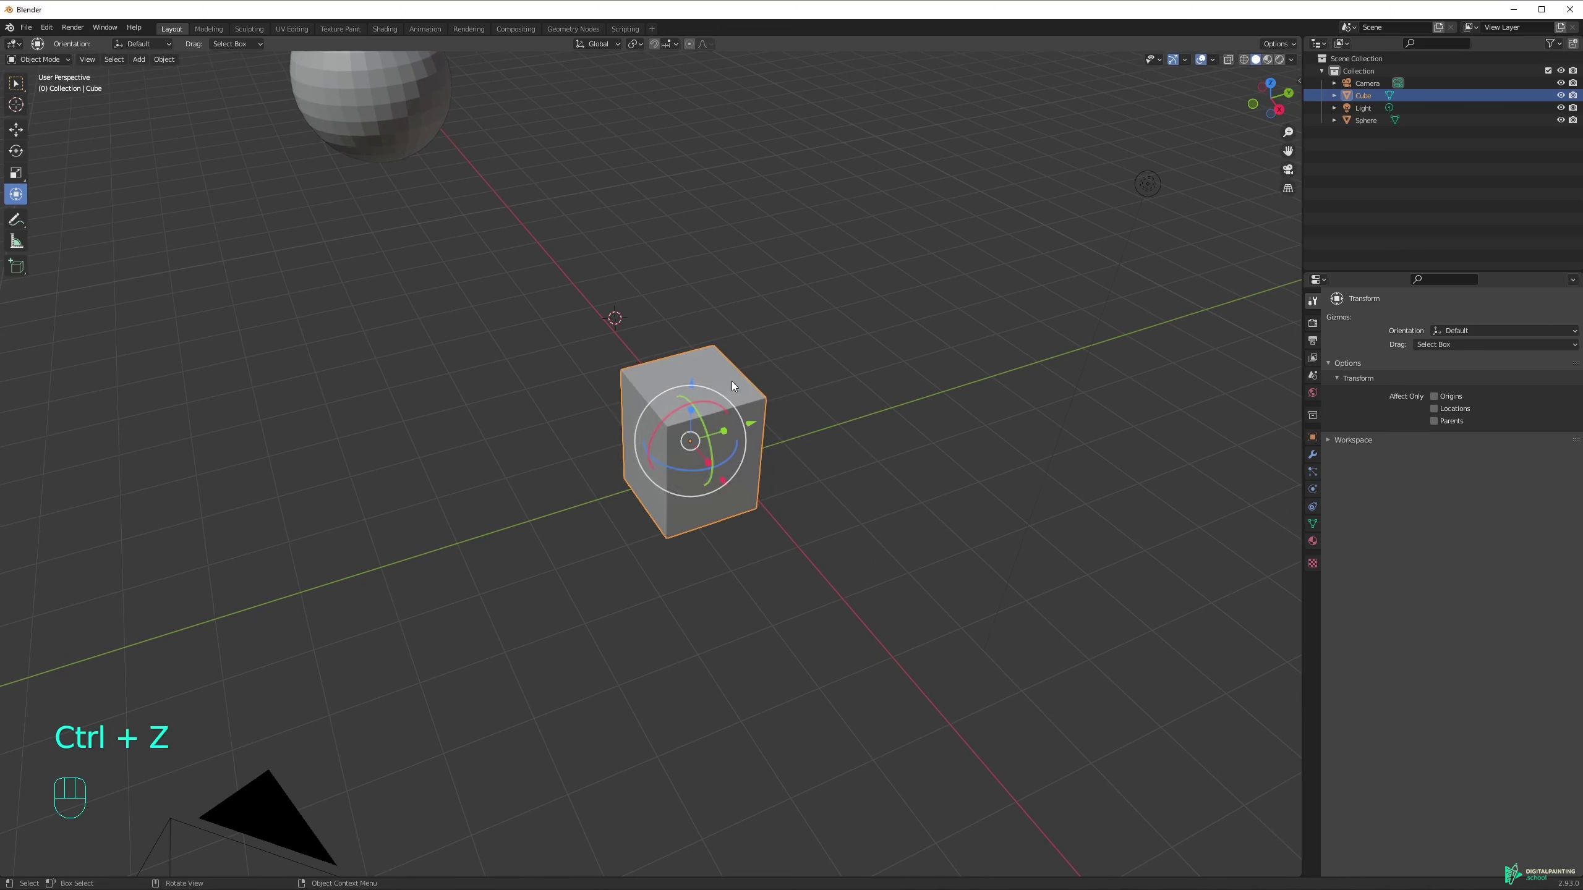
pyautogui.moveTo(695, 388); pyautogui.dragTo(698, 343)
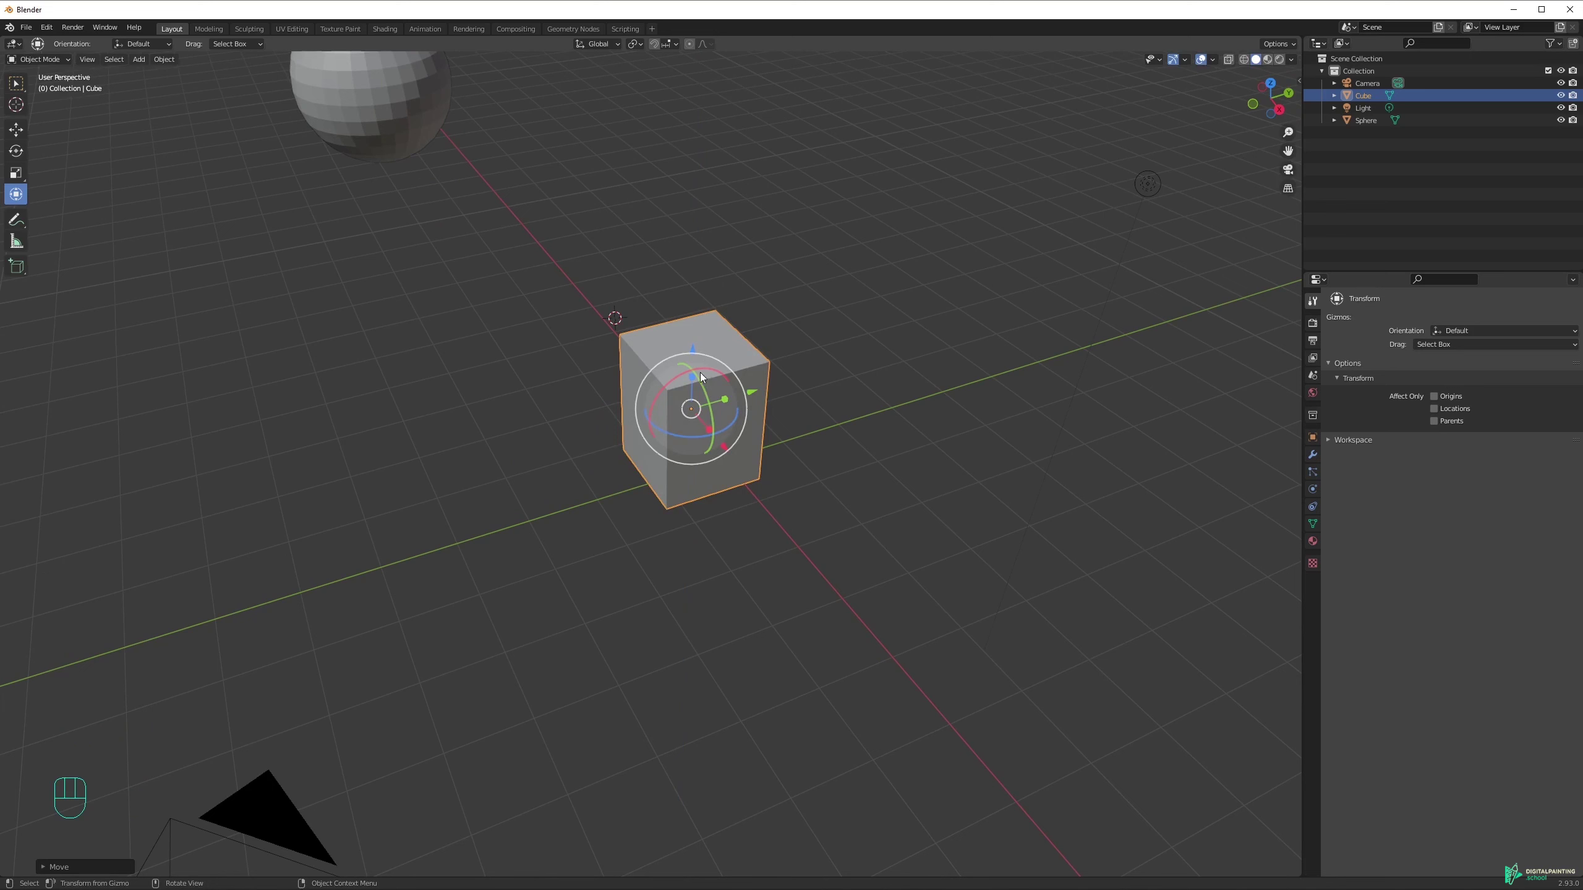
pyautogui.click(700, 374)
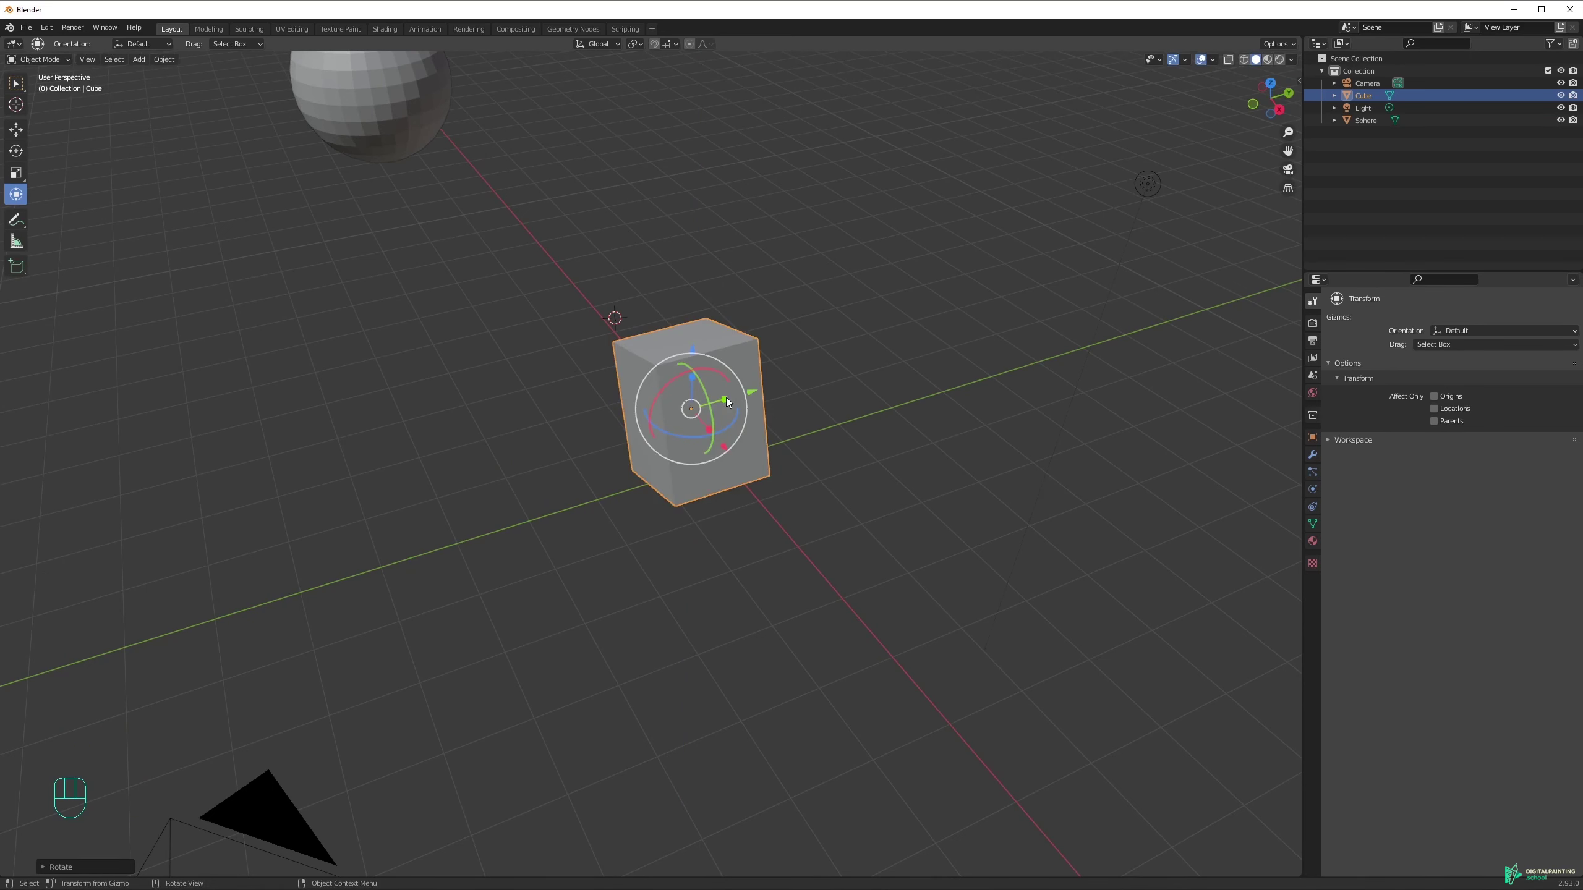
pyautogui.moveTo(729, 399); pyautogui.dragTo(797, 375)
pyautogui.press('ctrl+z')
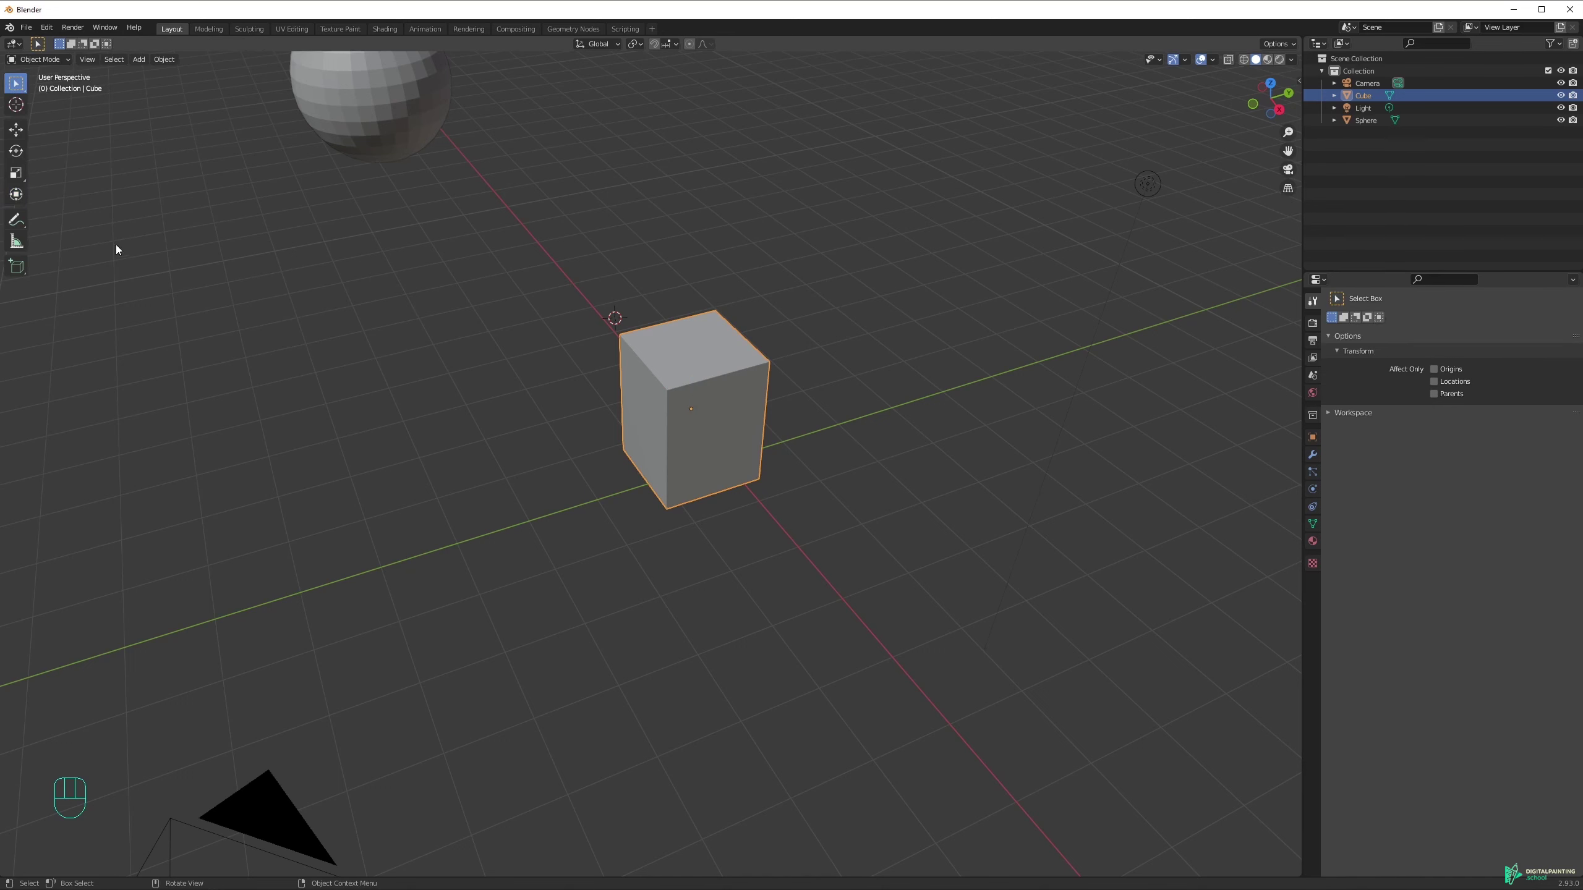
# Orbit around the scene to view it from several angles, including behind the camera.
pyautogui.moveTo(642, 390); pyautogui.dragTo(488, 381)
pyautogui.middleClick(541, 321)
pyautogui.moveTo(736, 376); pyautogui.dragTo(759, 361)
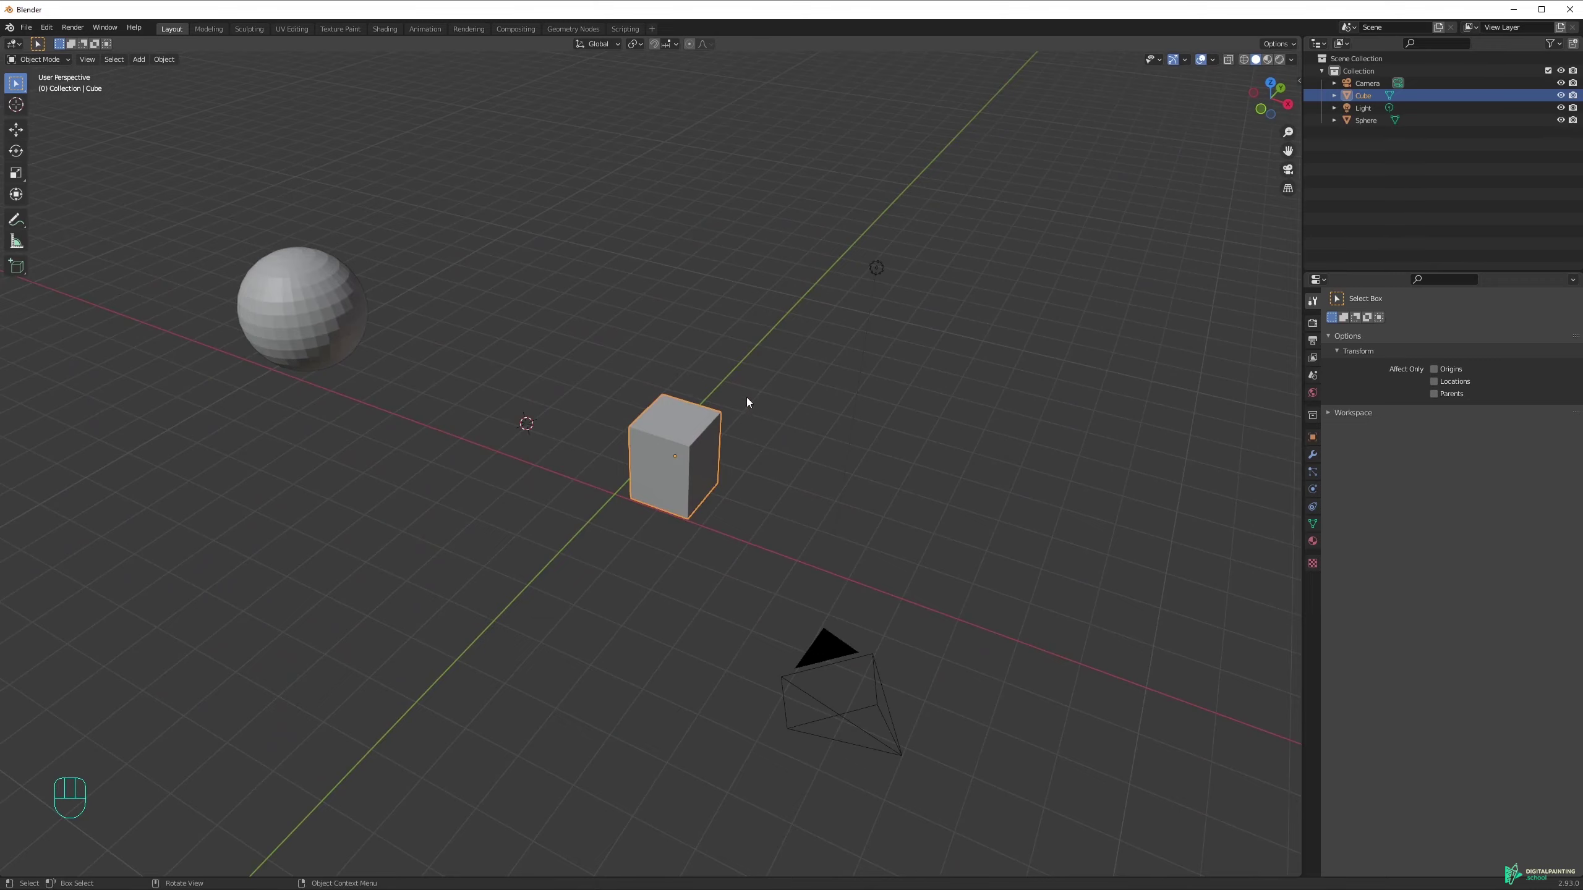
pyautogui.moveTo(711, 295); pyautogui.dragTo(539, 358)
pyautogui.moveTo(669, 251); pyautogui.dragTo(702, 437)
pyautogui.moveTo(718, 306); pyautogui.dragTo(838, 236)
pyautogui.moveTo(792, 289); pyautogui.dragTo(818, 280)
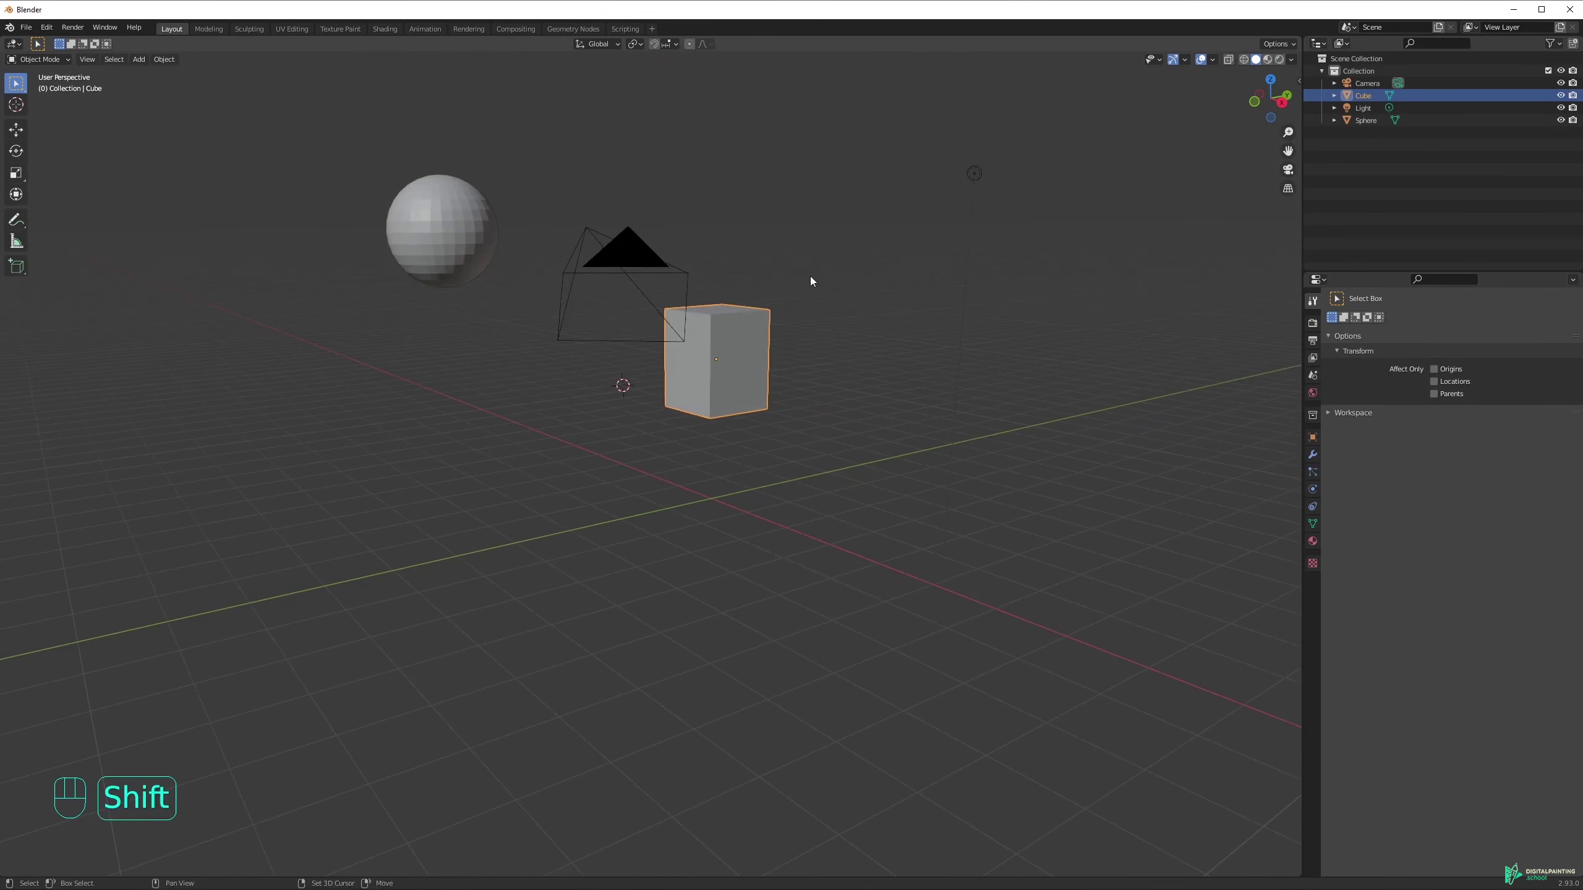
pyautogui.moveTo(800, 295); pyautogui.dragTo(744, 350)
pyautogui.middleClick(719, 353)
# Discard stray transform attempts on the cube, orbit back to the front and select the sphere.
pyautogui.press('s')
pyautogui.press('r')
pyautogui.moveTo(584, 350); pyautogui.dragTo(723, 246)
pyautogui.moveTo(505, 388); pyautogui.dragTo(711, 381)
pyautogui.moveTo(704, 429); pyautogui.dragTo(679, 473)
pyautogui.press('g')
pyautogui.moveTo(700, 393); pyautogui.dragTo(516, 381)
pyautogui.press('ctrl+z')
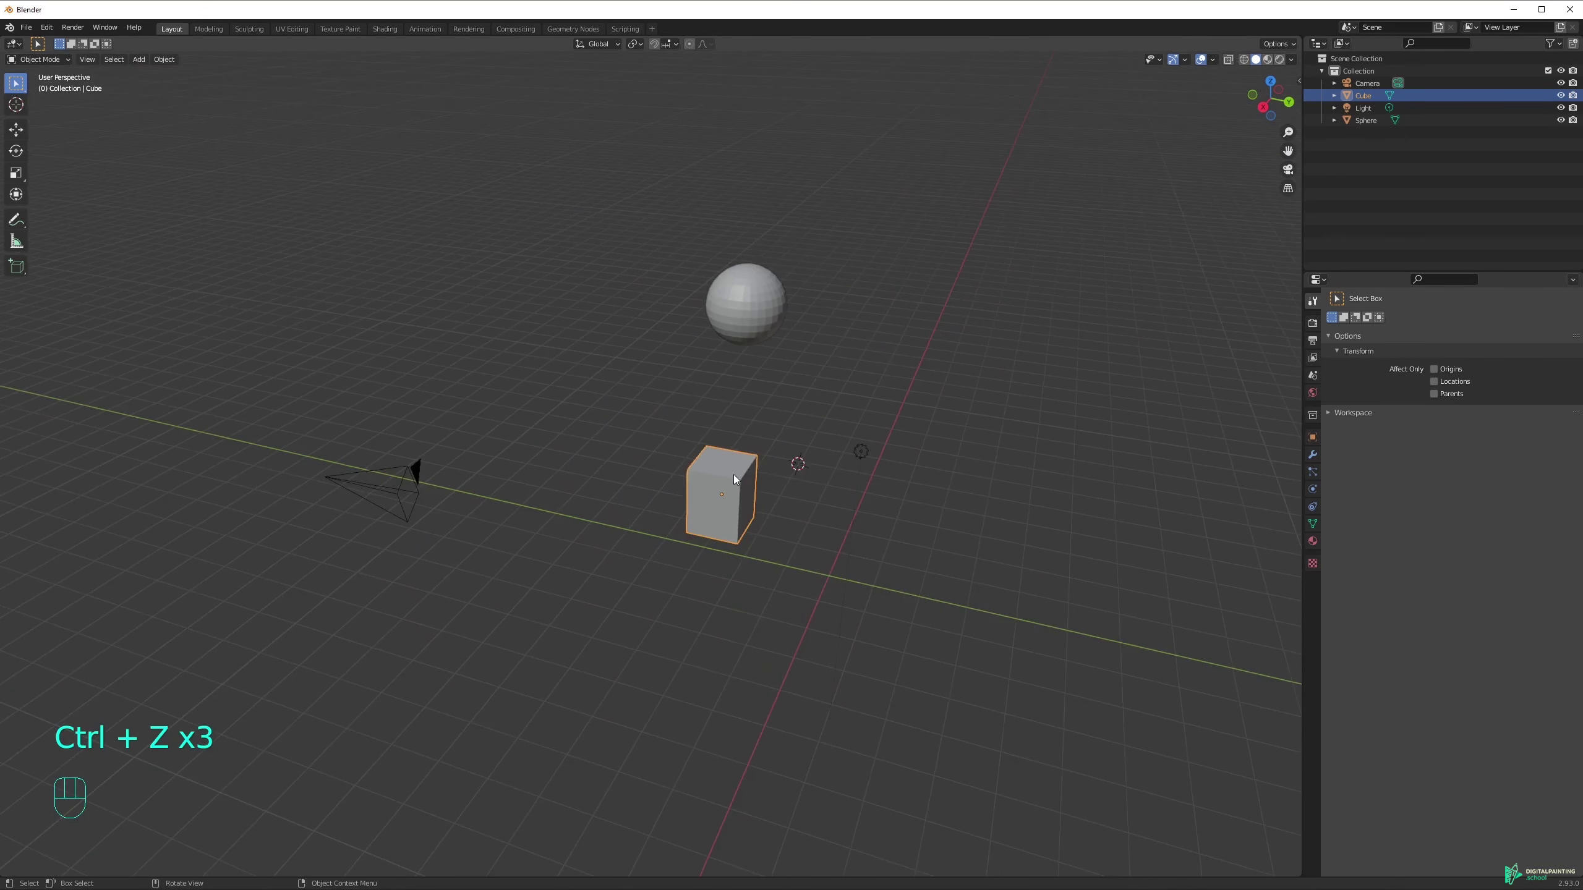
pyautogui.moveTo(752, 477); pyautogui.dragTo(822, 506)
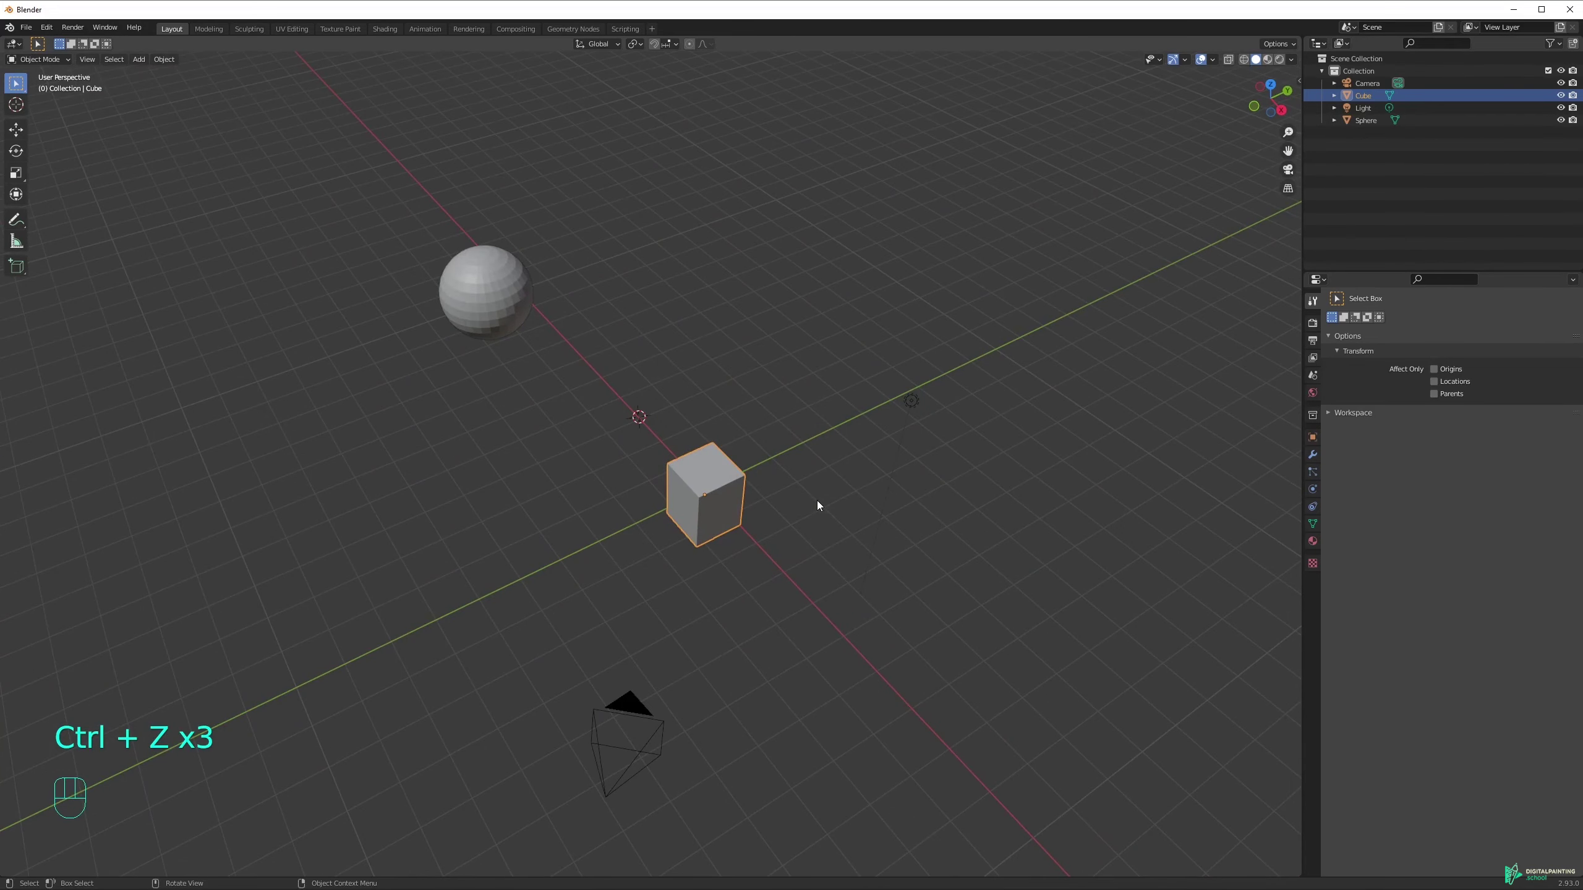
pyautogui.moveTo(742, 424); pyautogui.dragTo(724, 349)
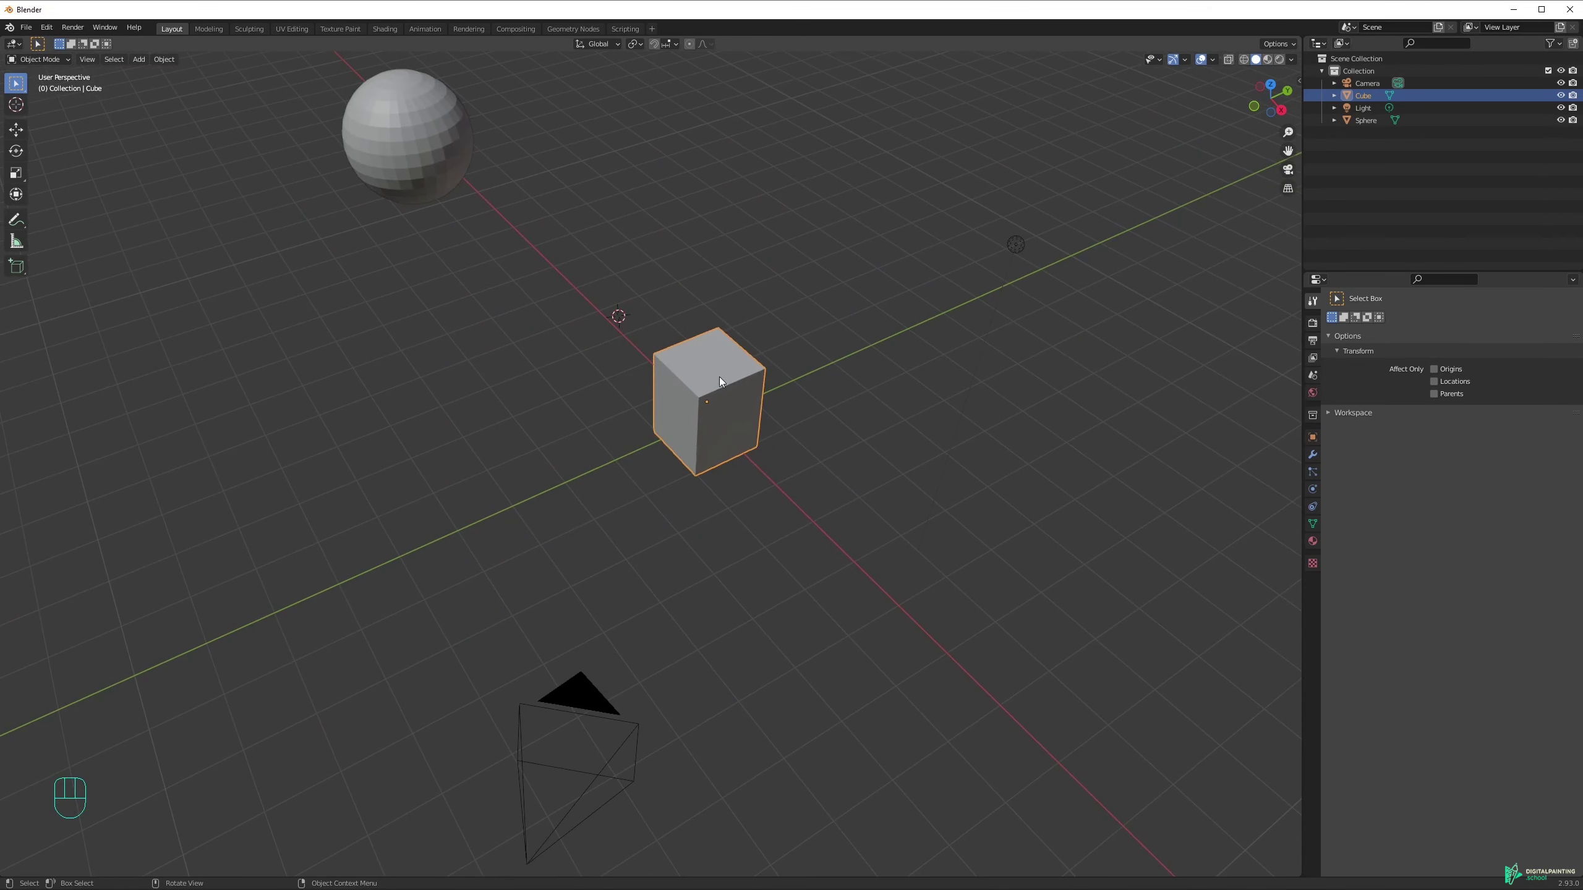
pyautogui.middleClick(741, 397)
# Add a Suzanne monkey head via Add > Mesh > Monkey and zoom in on it.
pyautogui.press('g')
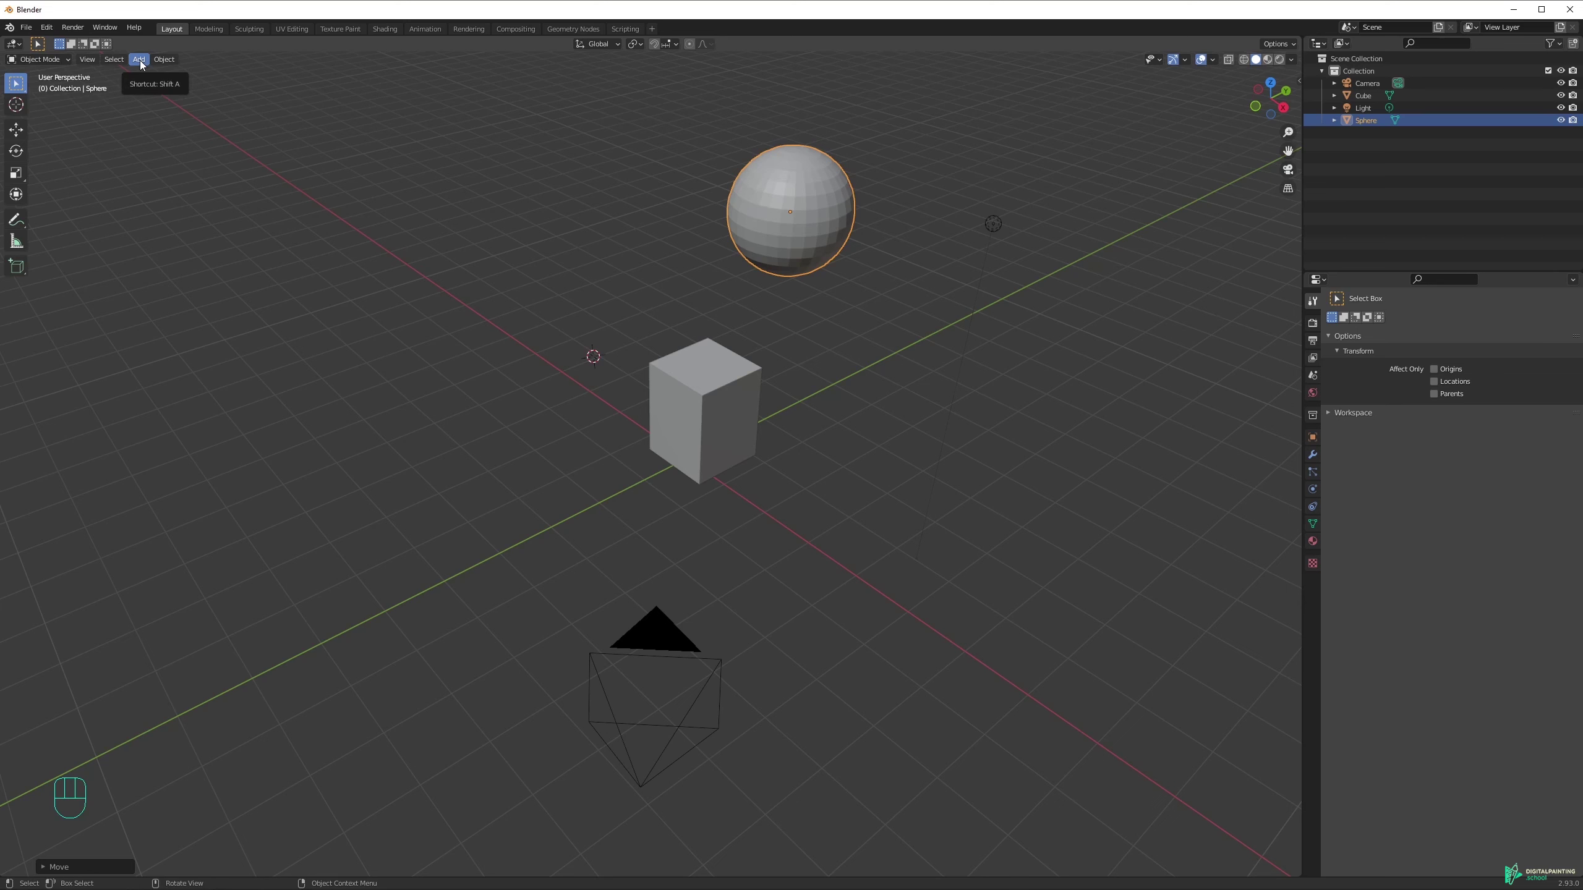
pyautogui.moveTo(143, 64); pyautogui.dragTo(280, 191)
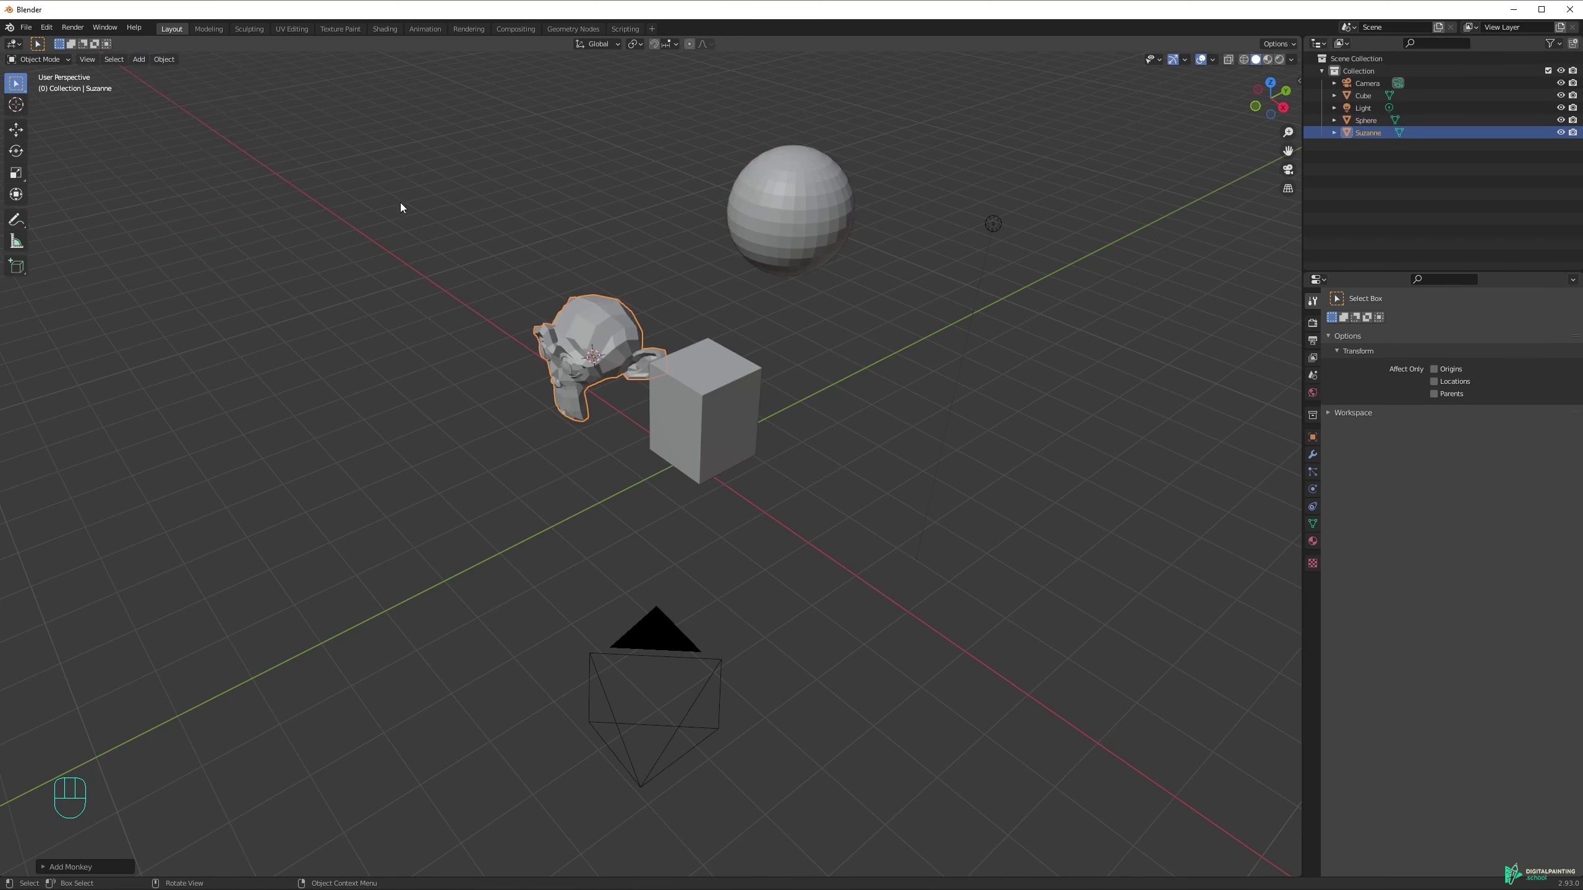
pyautogui.moveTo(619, 347); pyautogui.dragTo(766, 311)
pyautogui.moveTo(654, 341); pyautogui.dragTo(750, 328)
pyautogui.moveTo(754, 359); pyautogui.dragTo(737, 371)
pyautogui.click(738, 371)
# Inspect the monkey head closely, then orbit the view back out over the scene.
pyautogui.moveTo(755, 253); pyautogui.dragTo(701, 219)
pyautogui.moveTo(828, 257); pyautogui.dragTo(751, 275)
pyautogui.moveTo(728, 270); pyautogui.dragTo(791, 339)
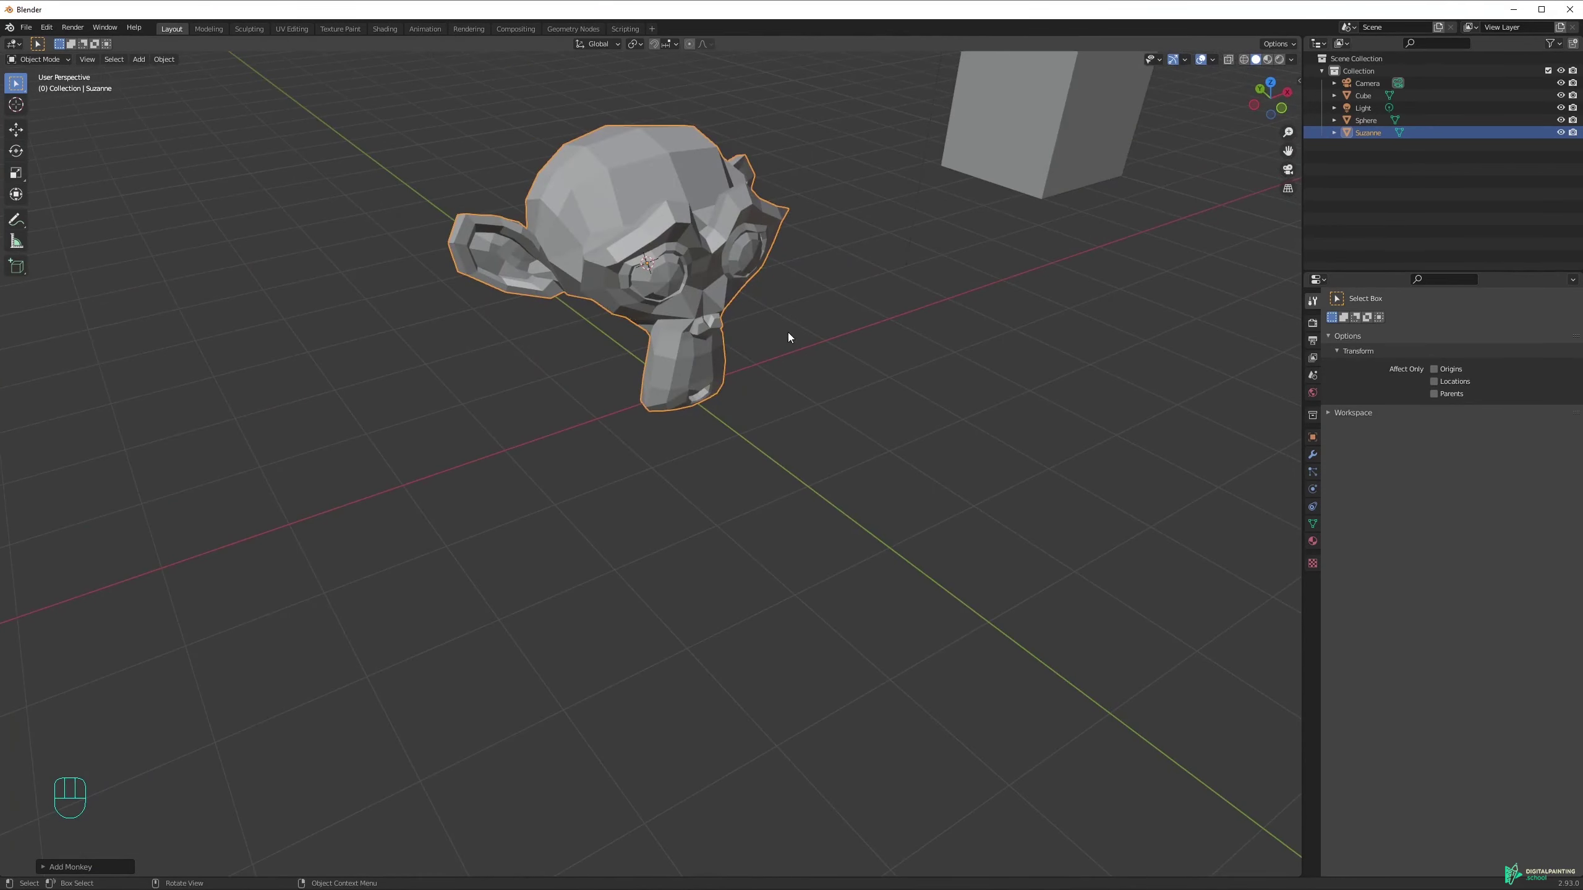
pyautogui.moveTo(709, 276); pyautogui.dragTo(665, 228)
pyautogui.moveTo(678, 351); pyautogui.dragTo(761, 421)
pyautogui.moveTo(715, 350); pyautogui.dragTo(697, 302)
pyautogui.middleClick(752, 311)
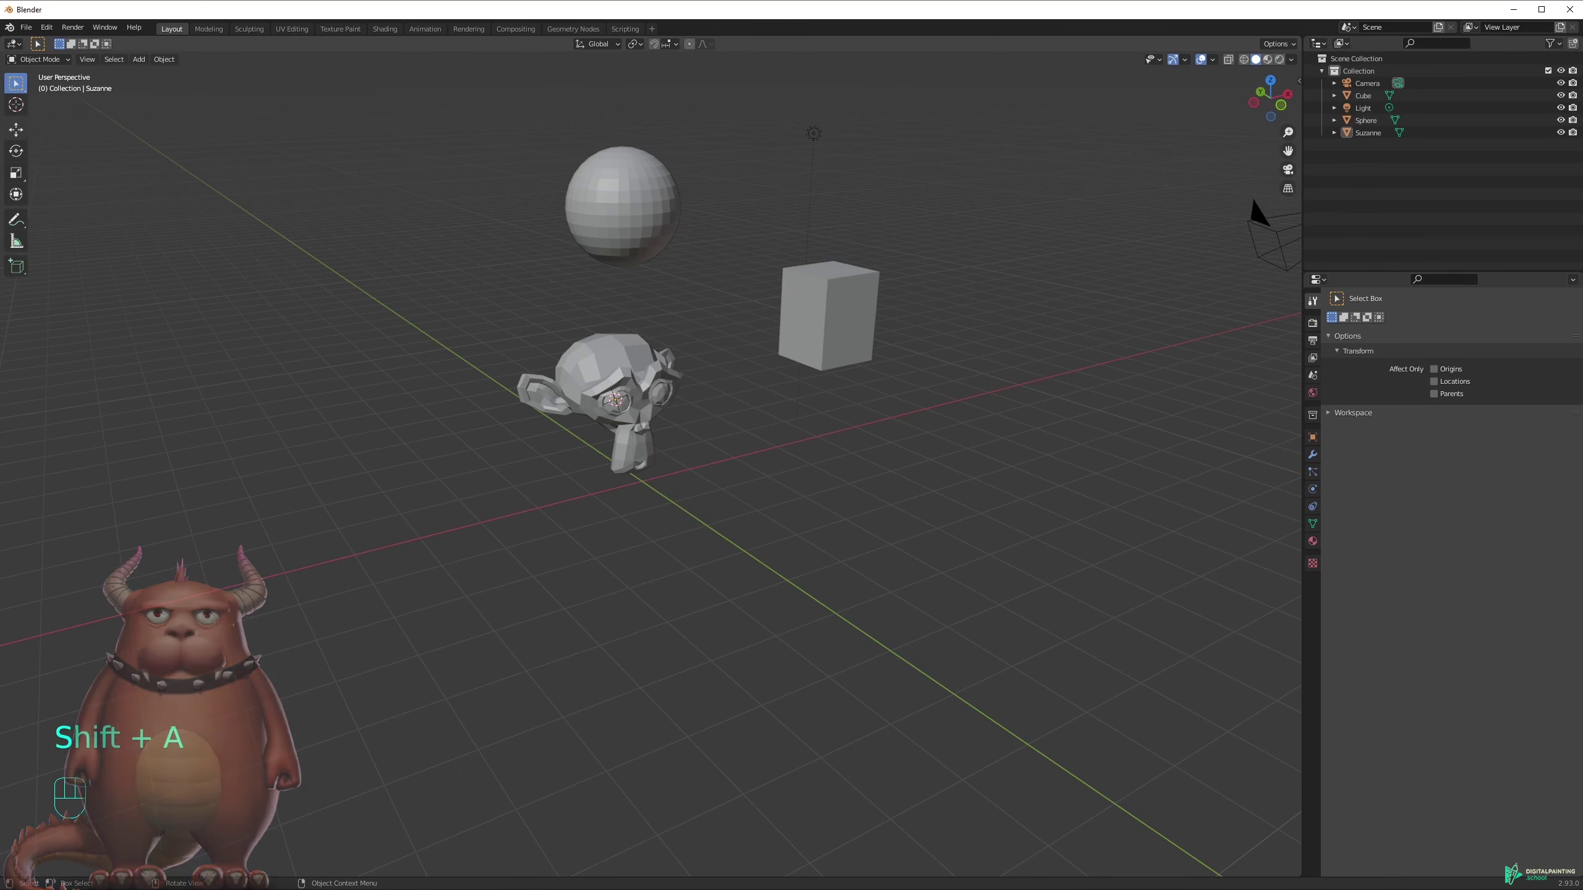
# Add a cylinder from the Mesh menu beside the cube and monkey.
pyautogui.click(149, 63)
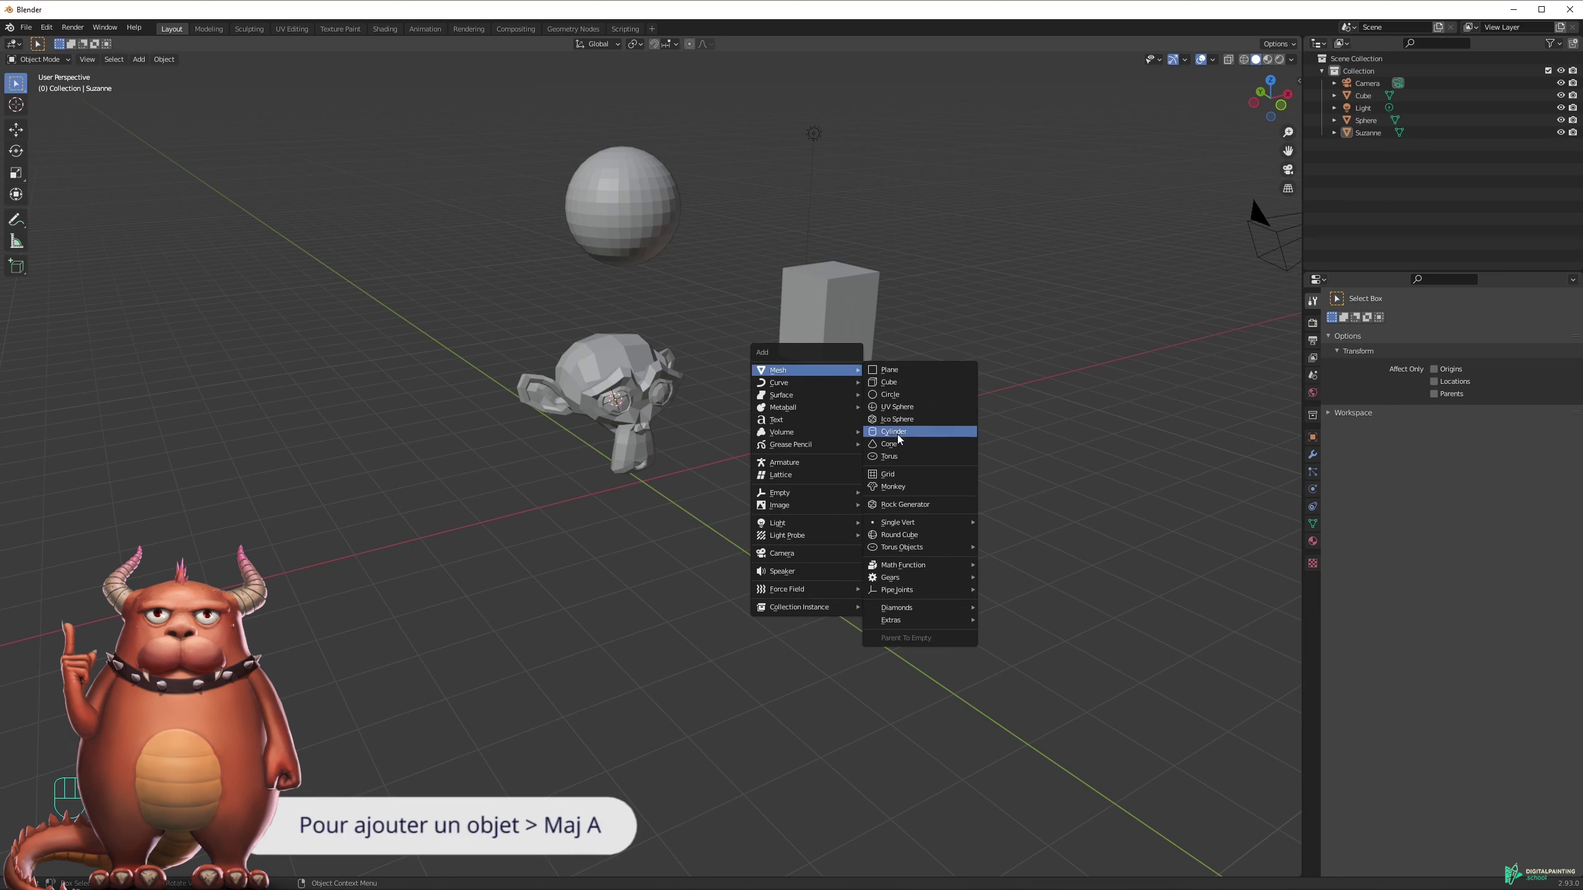
pyautogui.press('g')
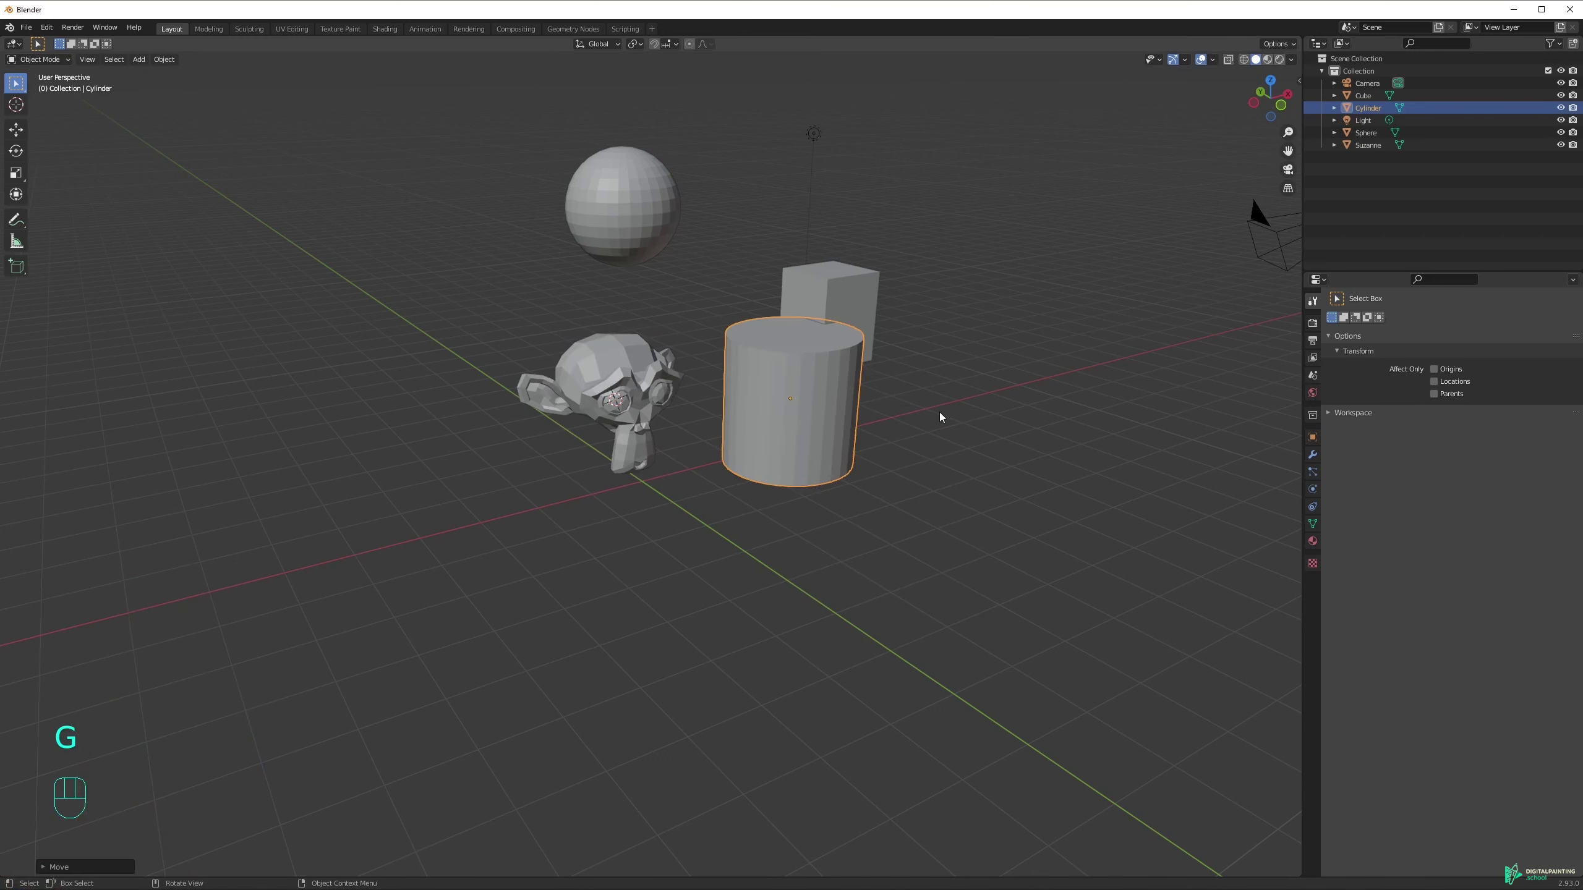
pyautogui.moveTo(890, 467); pyautogui.dragTo(755, 487)
pyautogui.press('g')
pyautogui.moveTo(868, 500); pyautogui.dragTo(954, 475)
pyautogui.moveTo(723, 451); pyautogui.dragTo(781, 542)
pyautogui.moveTo(783, 488); pyautogui.dragTo(894, 488)
pyautogui.middleClick(765, 460)
pyautogui.middleClick(729, 498)
# Orbit the viewport around to look down on the scene from above.
pyautogui.moveTo(850, 450); pyautogui.dragTo(778, 451)
pyautogui.moveTo(893, 469); pyautogui.dragTo(777, 553)
pyautogui.moveTo(737, 529); pyautogui.dragTo(801, 572)
pyautogui.moveTo(681, 547); pyautogui.dragTo(780, 542)
pyautogui.moveTo(740, 509); pyautogui.dragTo(803, 497)
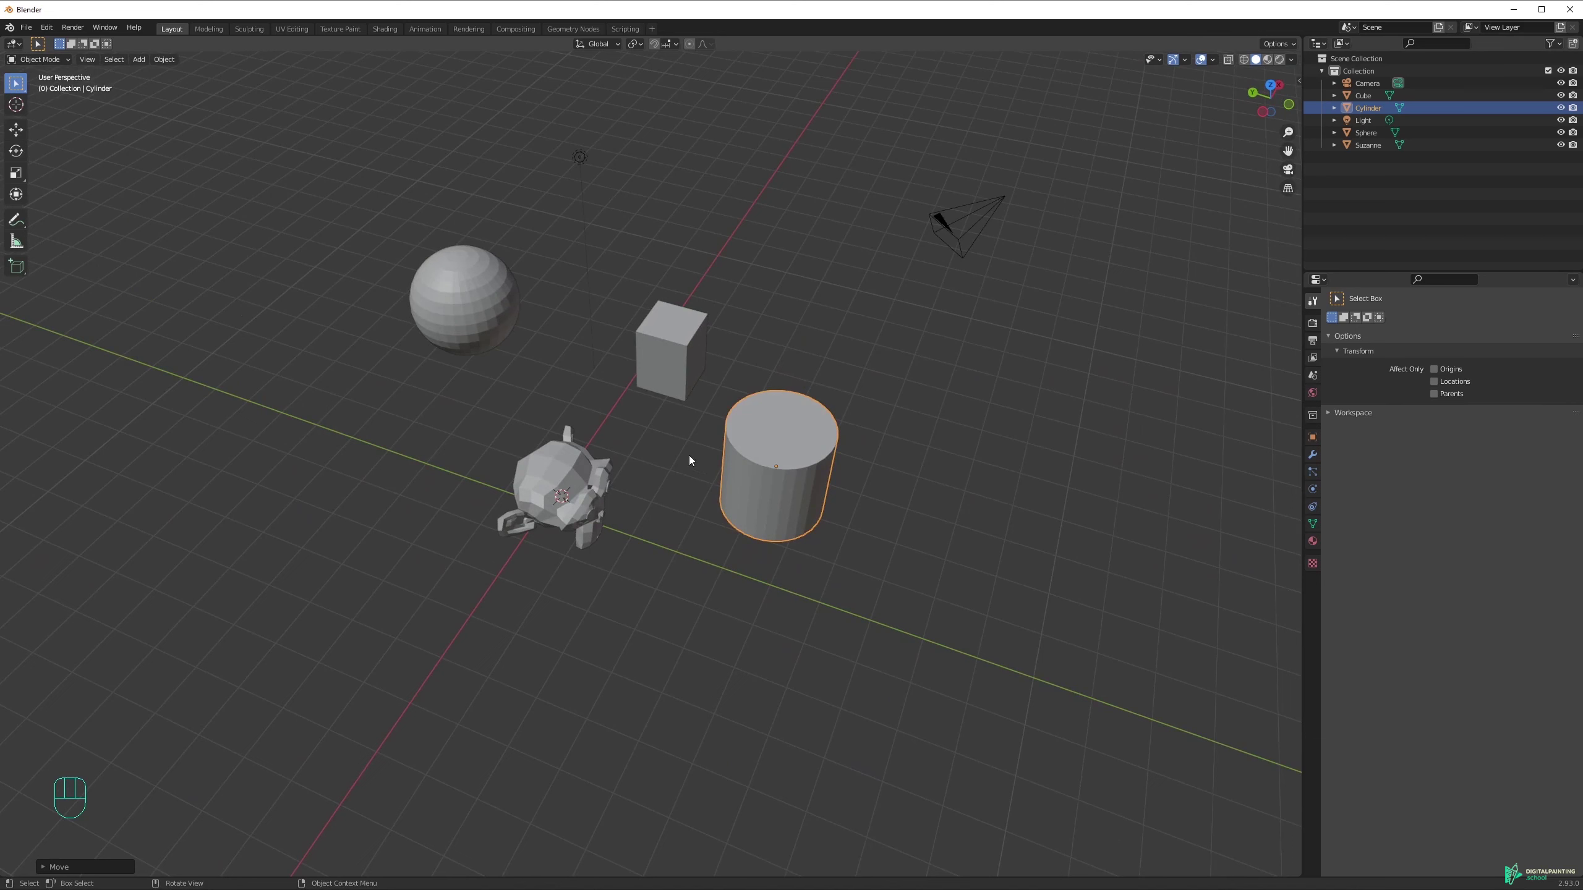
pyautogui.moveTo(640, 451); pyautogui.dragTo(576, 374)
pyautogui.middleClick(661, 440)
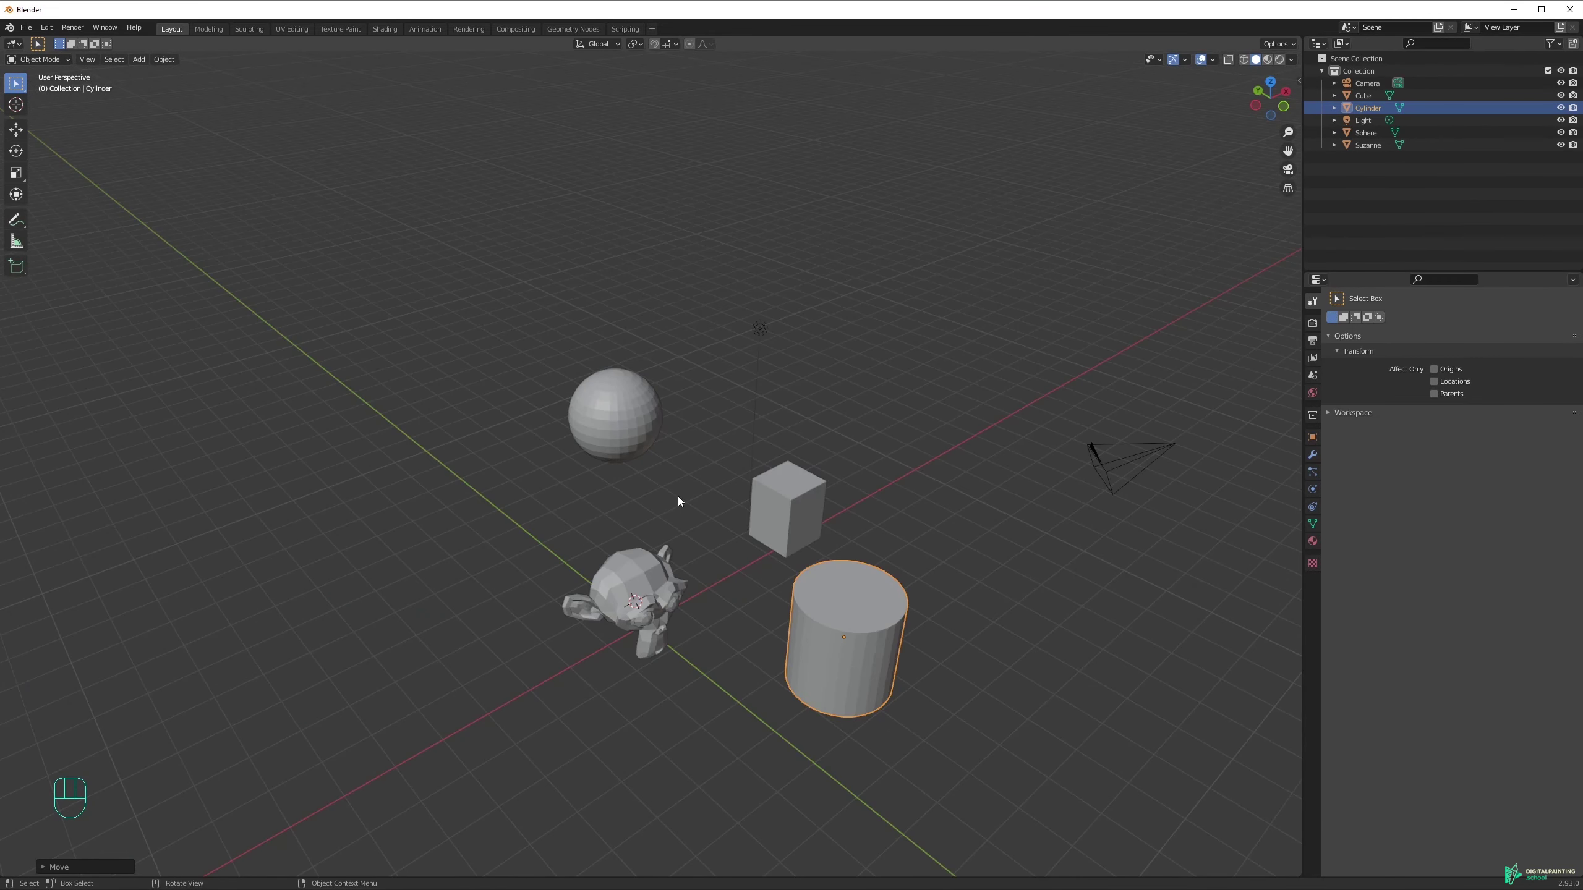
pyautogui.moveTo(874, 465); pyautogui.dragTo(724, 489)
pyautogui.moveTo(762, 439); pyautogui.dragTo(867, 473)
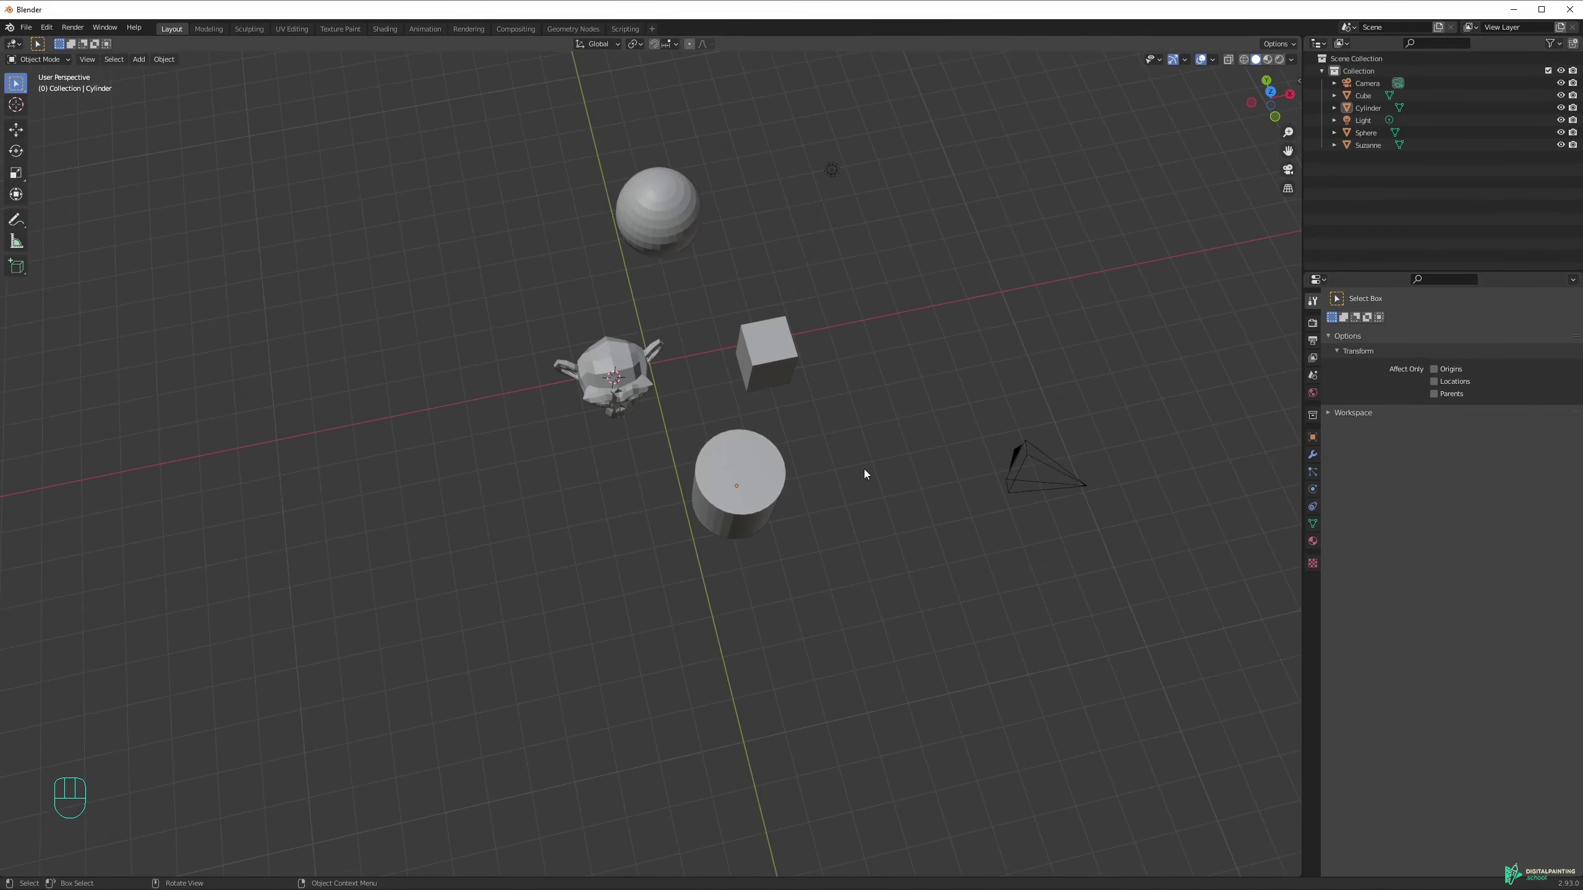